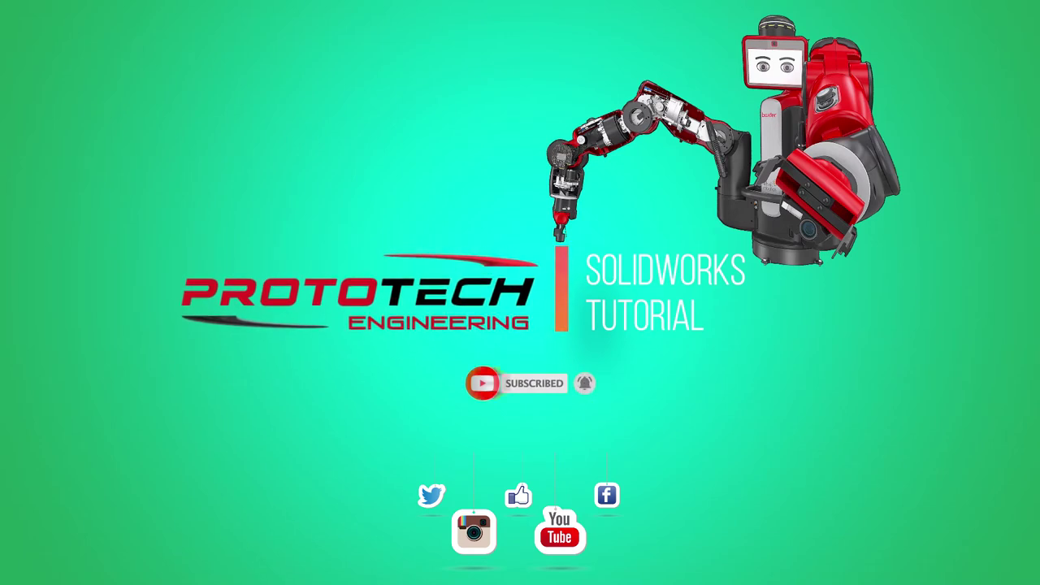
Step: Start a new sketch, Esquisse1, on the front plane of the new part
{"action": "right_click", "coordinate": [54, 236]}
{"action": "right_click", "coordinate": [66, 218]}
{"action": "left_click", "coordinate": [63, 217]}
Step: Adjust item visibility in the view and get the Cercle tool ready at the origin
{"action": "double_click", "coordinate": [222, 219]}
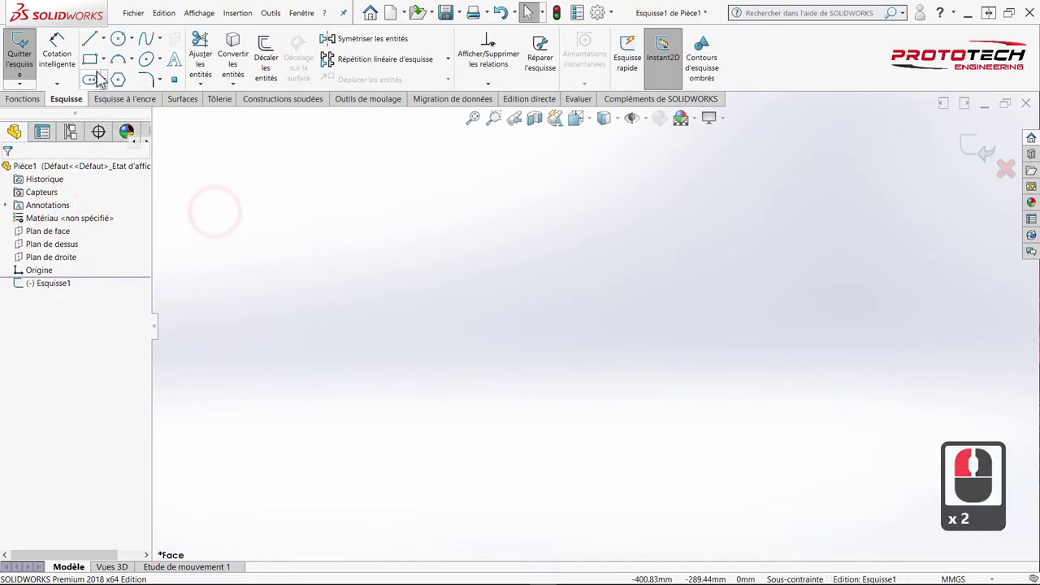
{"action": "left_click", "coordinate": [122, 50]}
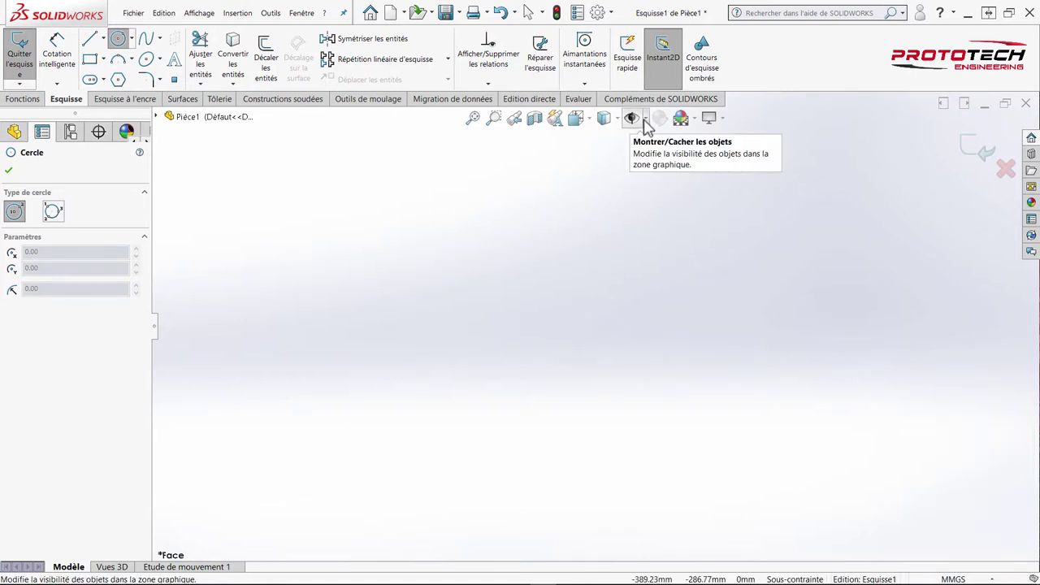
{"action": "left_click", "coordinate": [652, 126]}
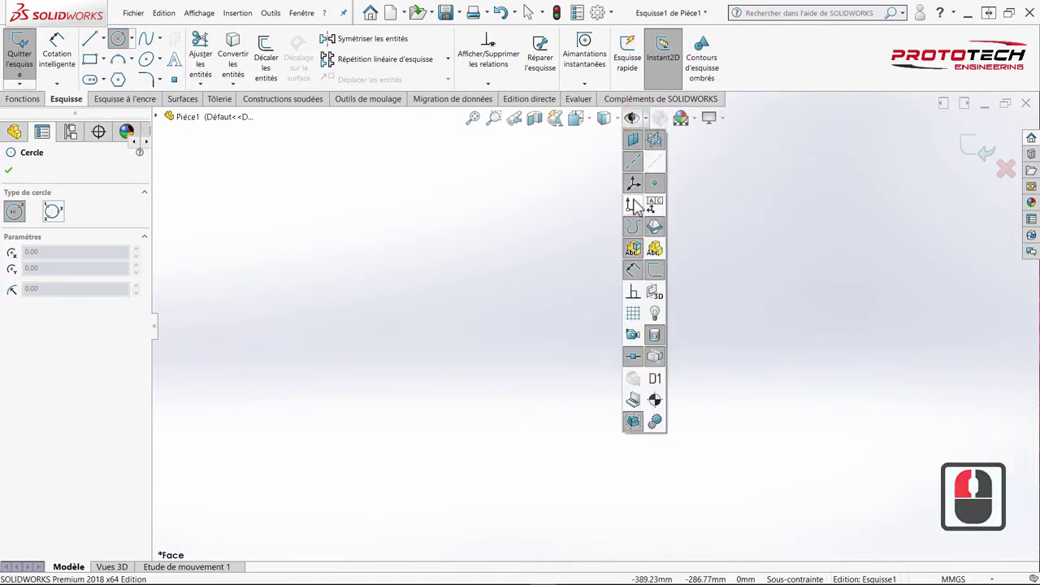
{"action": "left_click", "coordinate": [640, 212]}
{"action": "key", "text": "Escape"}
{"action": "key", "text": "Escape"}
{"action": "left_click", "coordinate": [592, 128]}
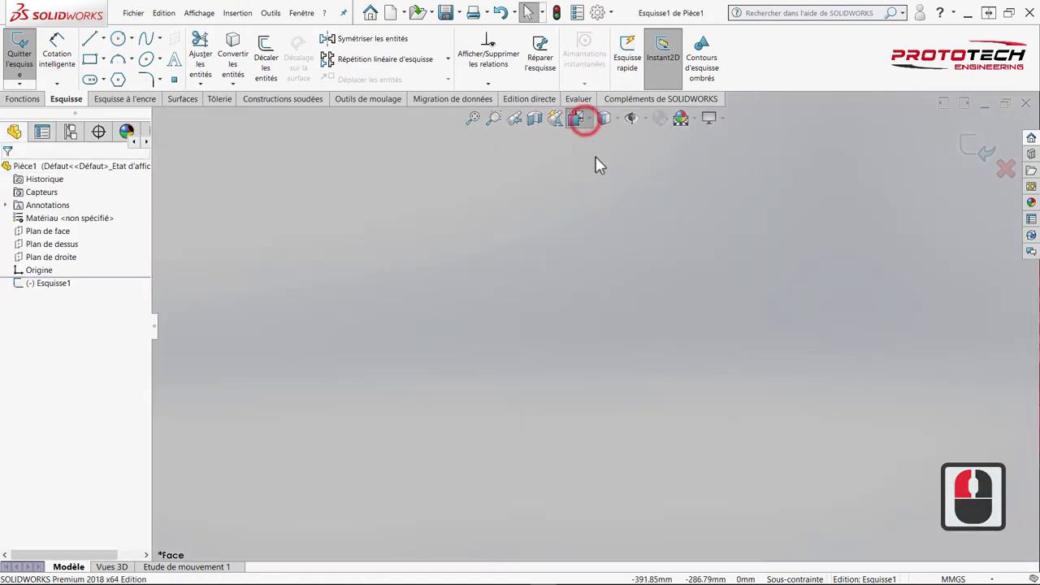
{"action": "left_click", "coordinate": [486, 360]}
Step: Draw two concentric circles centred on the origin, one small and one larger
{"action": "left_click", "coordinate": [124, 44]}
{"action": "left_click", "coordinate": [609, 335]}
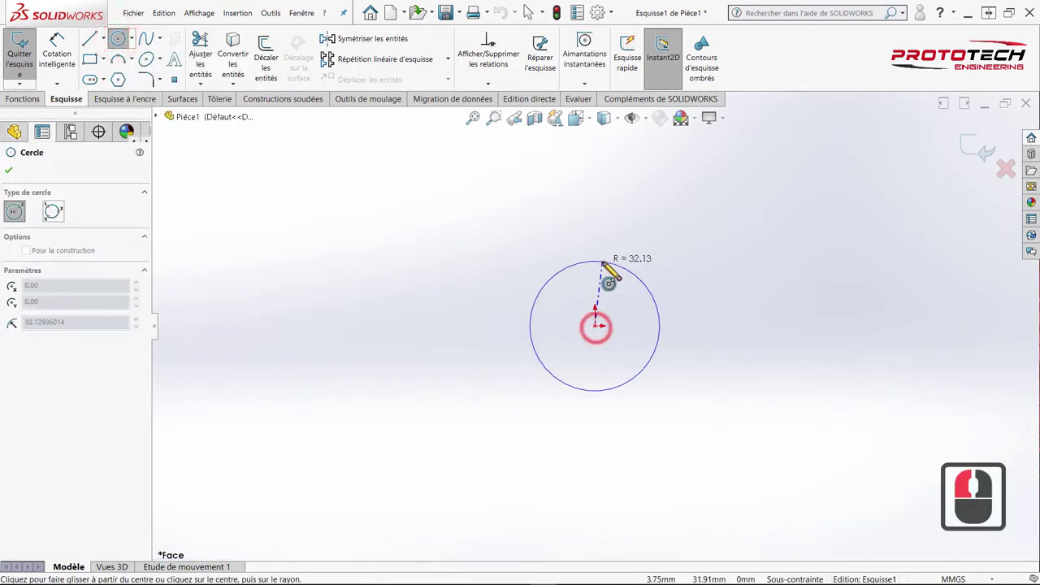
{"action": "left_click", "coordinate": [614, 276]}
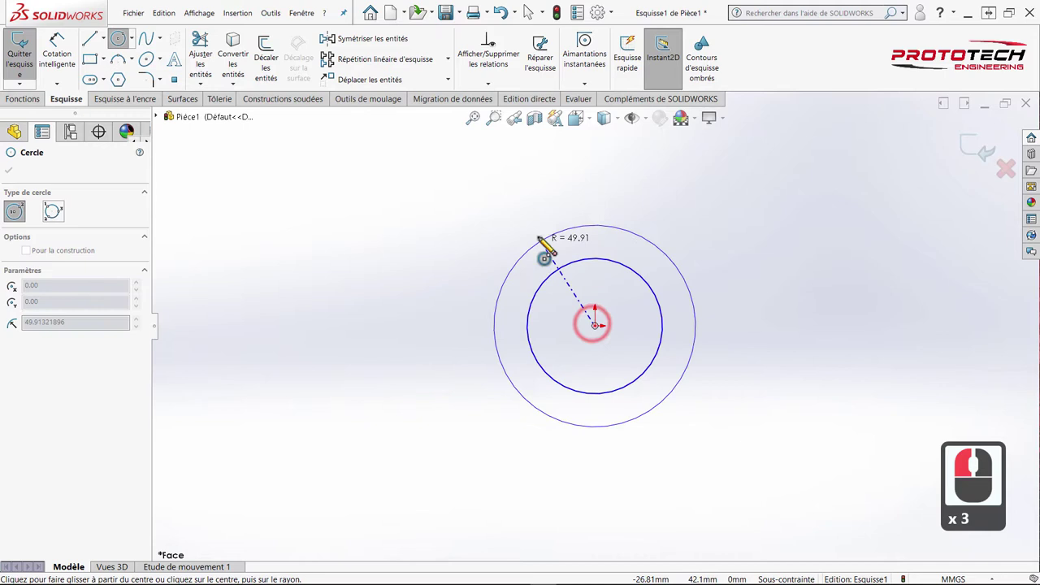
{"action": "left_click", "coordinate": [506, 231]}
{"action": "left_click", "coordinate": [72, 60]}
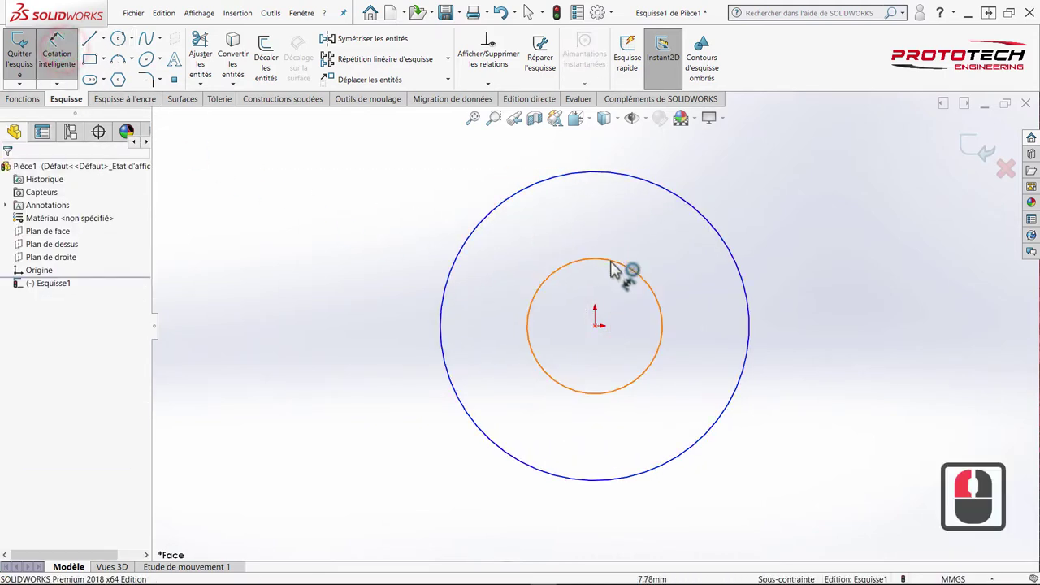
Step: Dimension the inner circle to Ø8 mm and start dimensioning the outer circle
{"action": "left_click", "coordinate": [596, 269]}
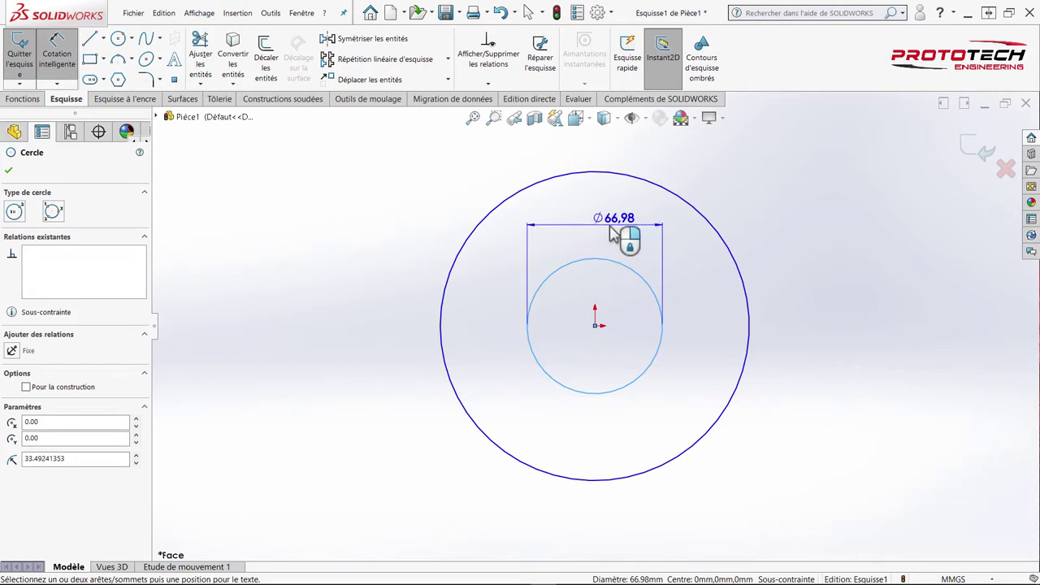
{"action": "left_click", "coordinate": [613, 232]}
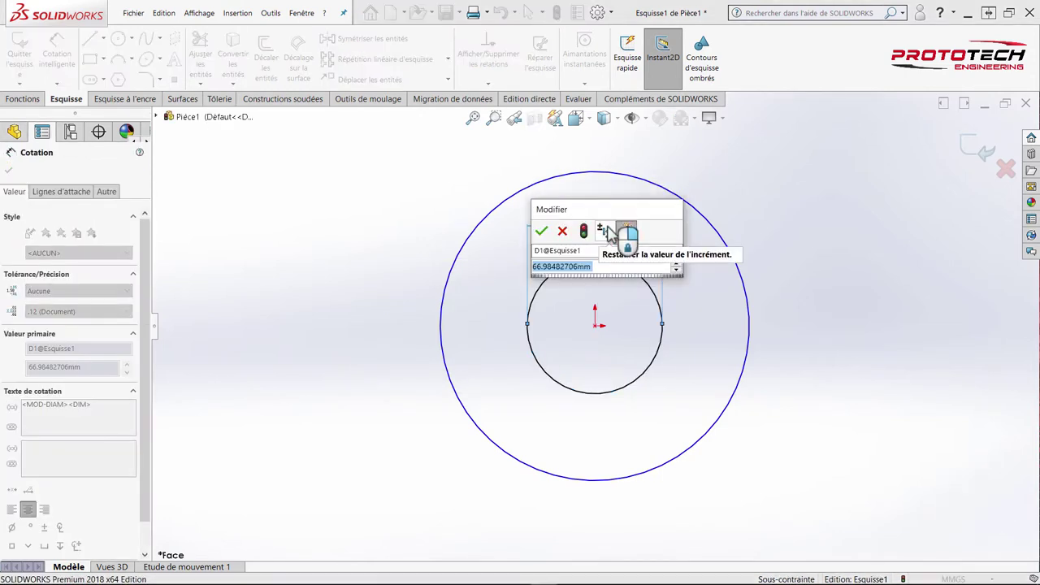
{"action": "key", "text": "8"}
{"action": "key", "text": "Return"}
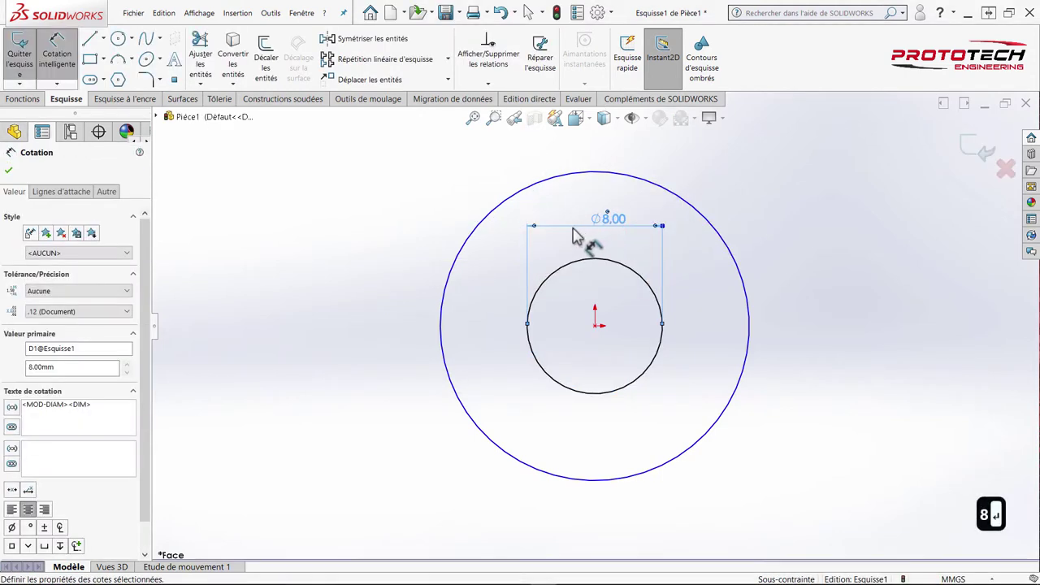
{"action": "left_click_drag", "start_coordinate": [473, 227], "coordinate": [442, 217]}
{"action": "left_click", "coordinate": [442, 216]}
Step: Set the outer circle to Ø15 mm and extrude the ring Borgne to 24 mm as Boss.-Extru.1
{"action": "type", "text": "15"}
{"action": "key", "text": "Return"}
{"action": "left_click_drag", "start_coordinate": [356, 250], "coordinate": [107, 143]}
{"action": "left_click_drag", "start_coordinate": [42, 110], "coordinate": [36, 74]}
{"action": "left_click_drag", "start_coordinate": [36, 74], "coordinate": [107, 302]}
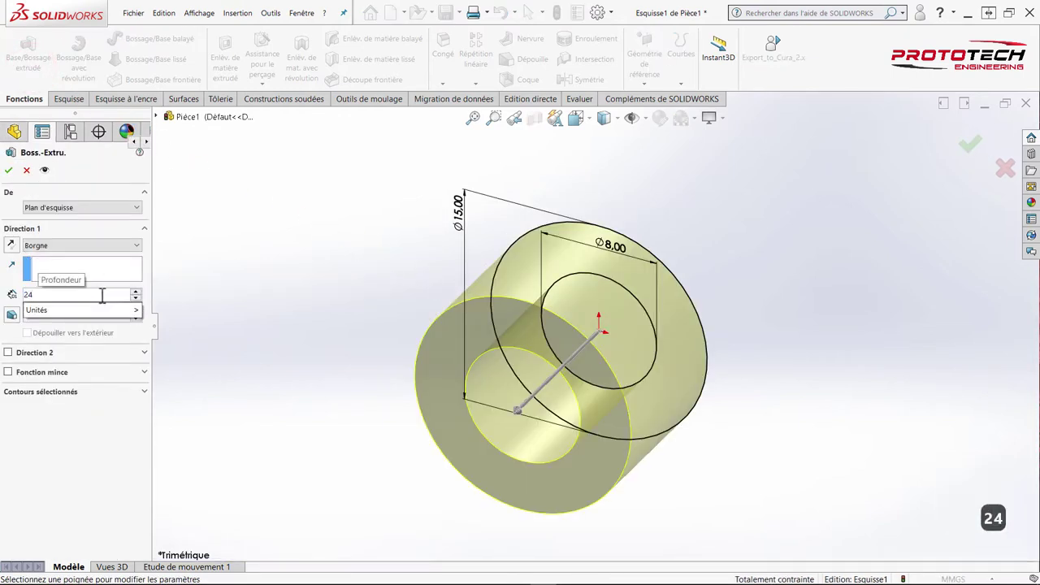
{"action": "left_click", "coordinate": [20, 174]}
Step: Orbit the tube to inspect it and pick its end face
{"action": "left_click_drag", "start_coordinate": [14, 178], "coordinate": [378, 306]}
{"action": "middle_click", "coordinate": [378, 306]}
{"action": "middle_click", "coordinate": [529, 417]}
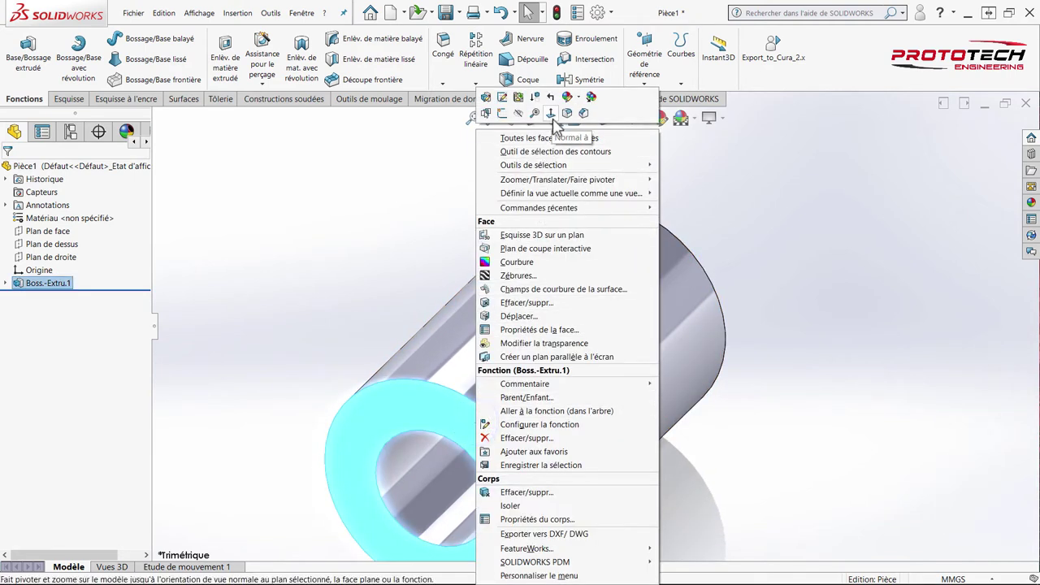
Step: View the tube's end face Normal à and go to Propriétés du document > Qualité d'image
{"action": "left_click_drag", "start_coordinate": [560, 126], "coordinate": [566, 211]}
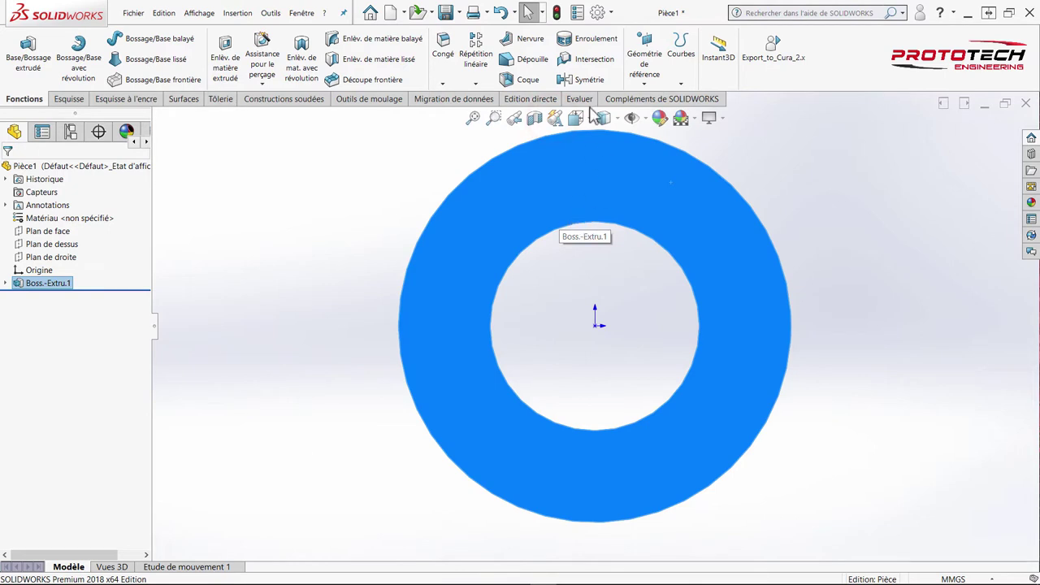
{"action": "left_click_drag", "start_coordinate": [617, 23], "coordinate": [624, 39]}
{"action": "left_click_drag", "start_coordinate": [624, 38], "coordinate": [528, 75]}
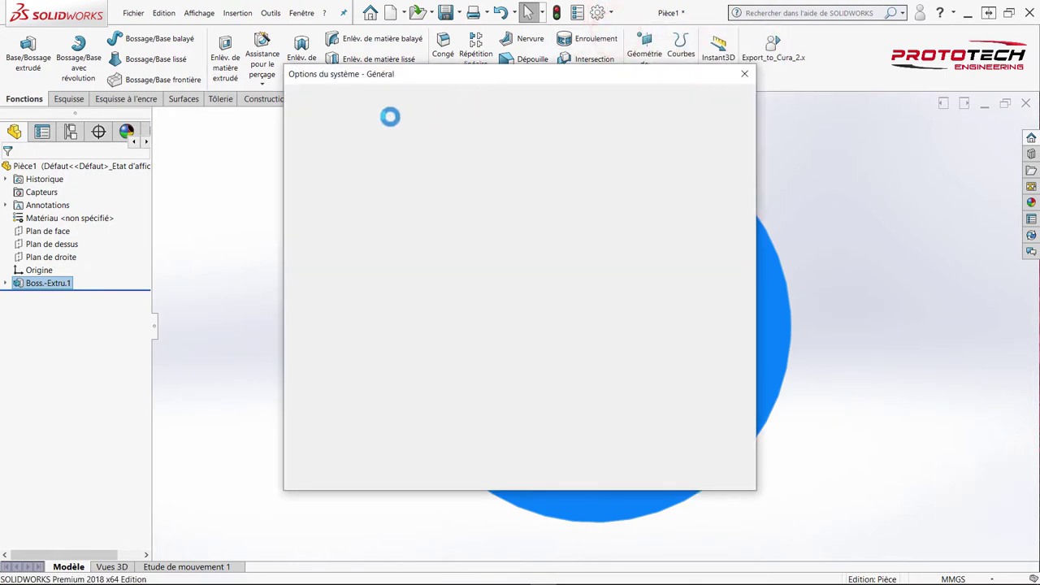
{"action": "left_click", "coordinate": [404, 108]}
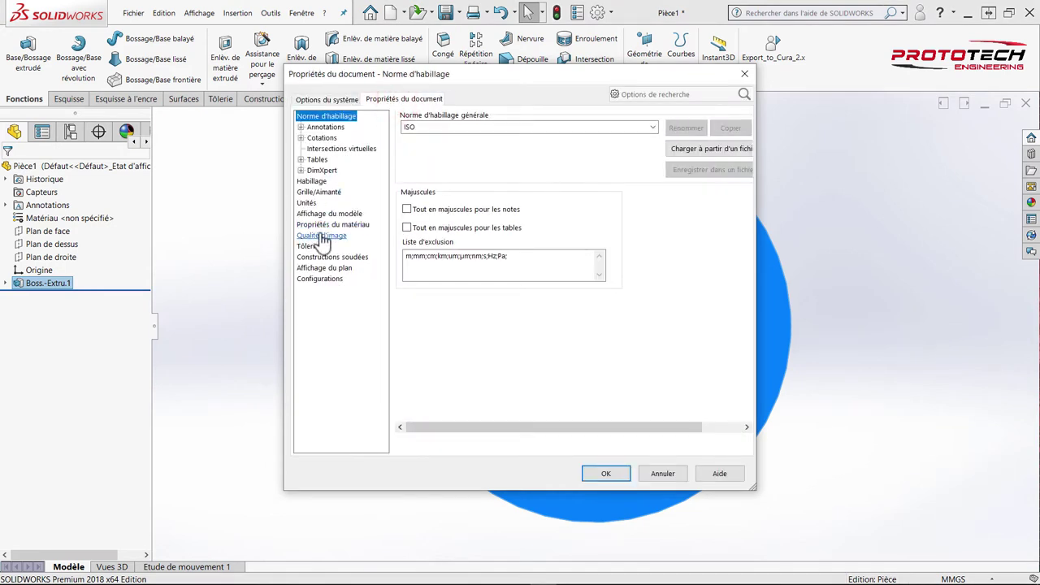
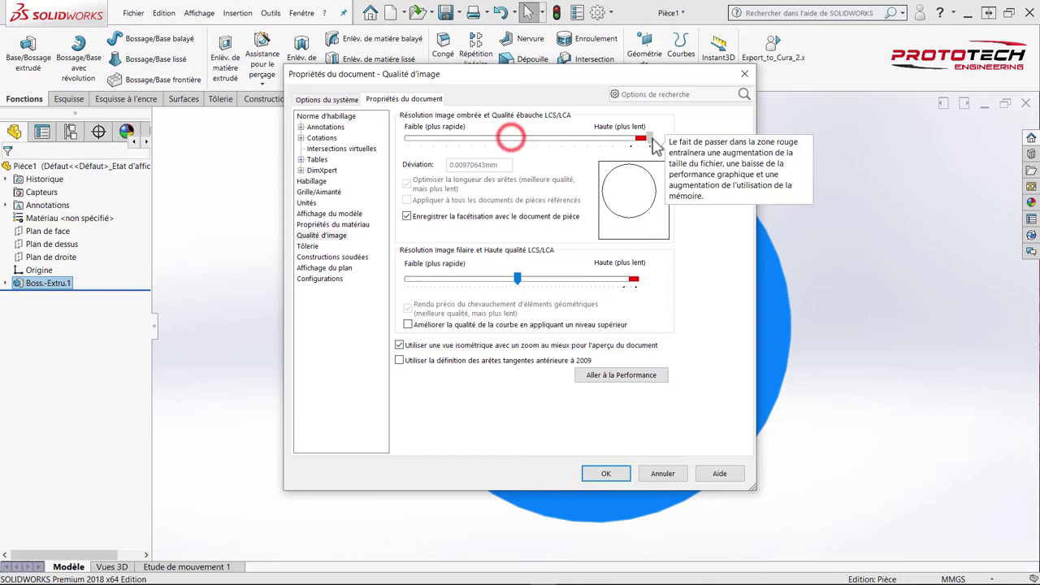
Step: Drag both shaded and wireframe image-quality sliders to Haute and close the dialog with OK
{"action": "left_click_drag", "start_coordinate": [645, 165], "coordinate": [548, 290]}
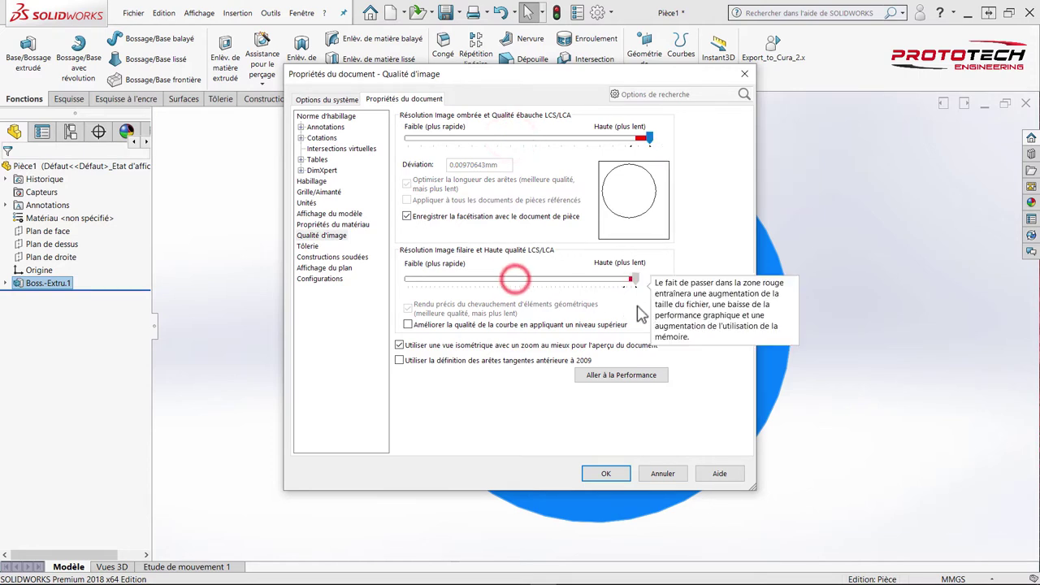
{"action": "left_click_drag", "start_coordinate": [645, 309], "coordinate": [615, 440]}
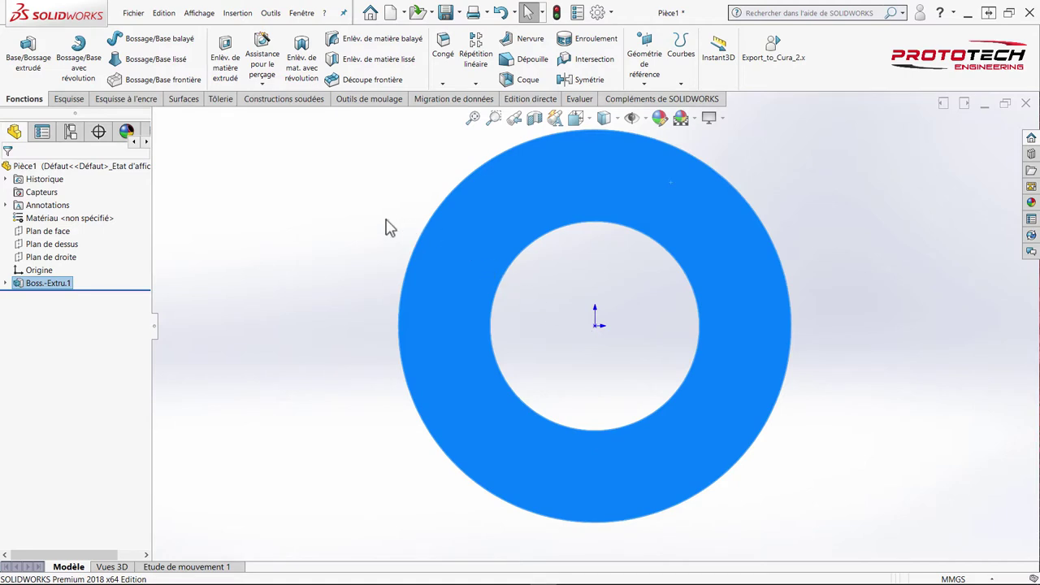
{"action": "left_click_drag", "start_coordinate": [388, 222], "coordinate": [167, 74]}
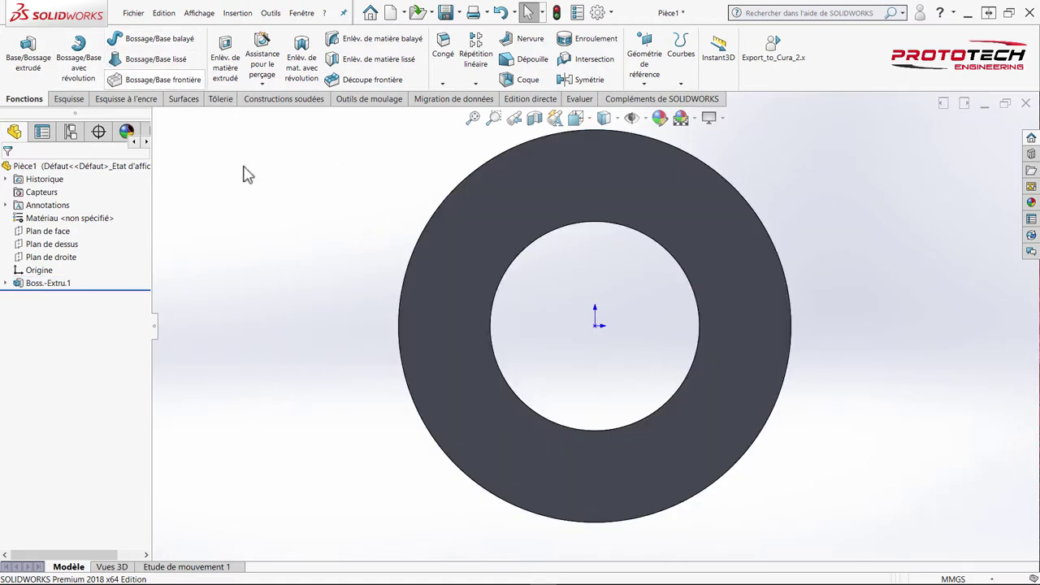
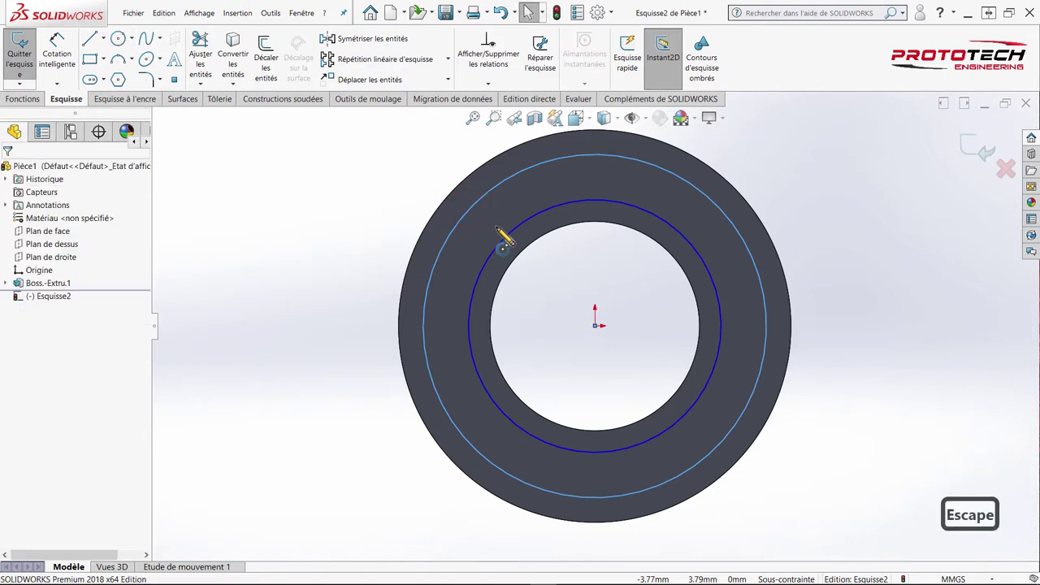
Step: Sketch two concentric circles on the end face and set the smaller to Ø9 mm
{"action": "left_click_drag", "start_coordinate": [78, 57], "coordinate": [347, 198]}
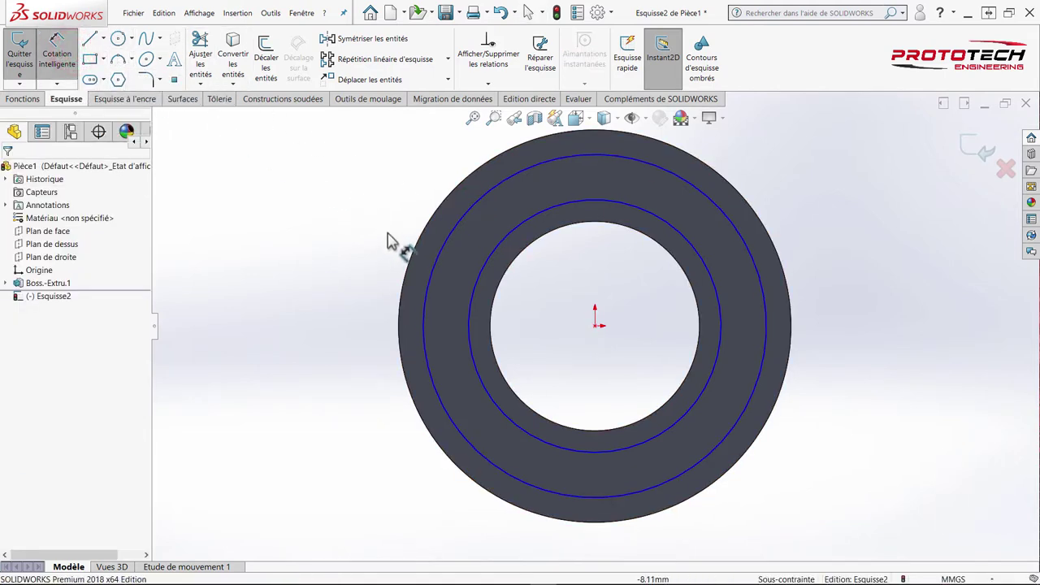
{"action": "left_click_drag", "start_coordinate": [418, 322], "coordinate": [349, 311]}
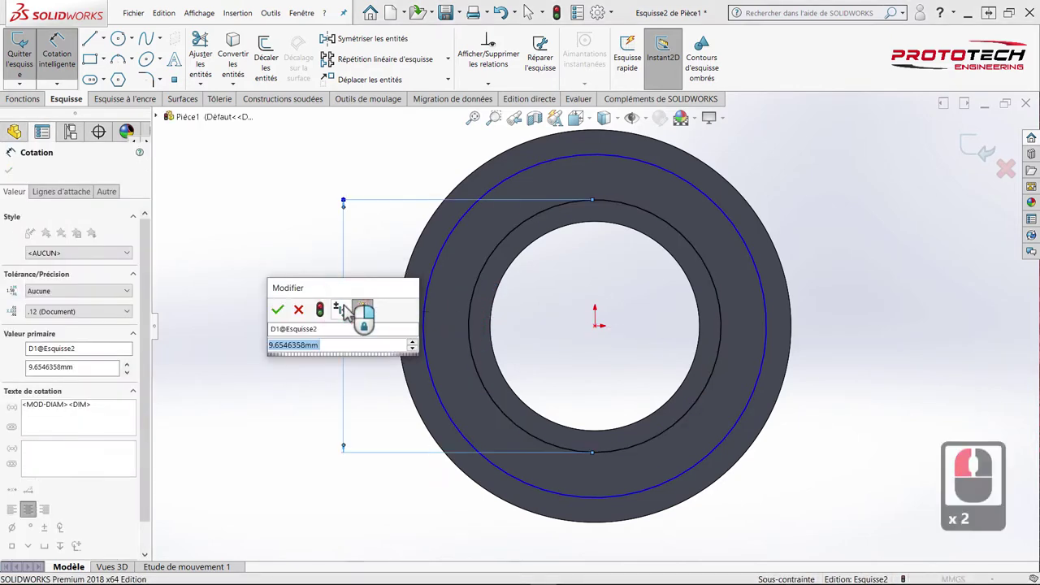
{"action": "key", "text": "9"}
{"action": "key", "text": "Return"}
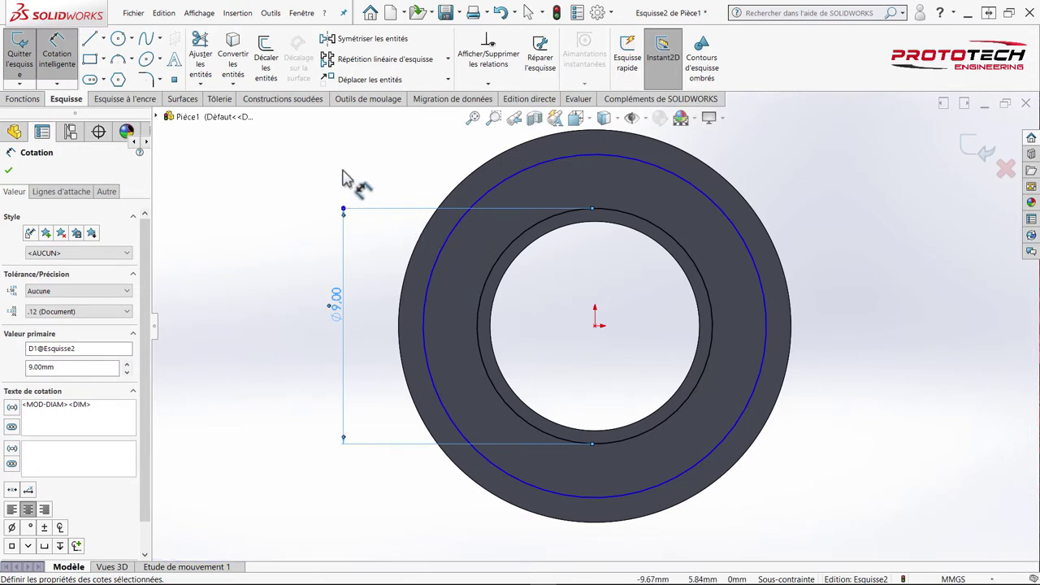
Step: Dimension the larger circle to Ø13 mm, fully defining Esquisse2
{"action": "left_click", "coordinate": [348, 174]}
{"action": "left_click", "coordinate": [414, 292]}
{"action": "left_click", "coordinate": [290, 293]}
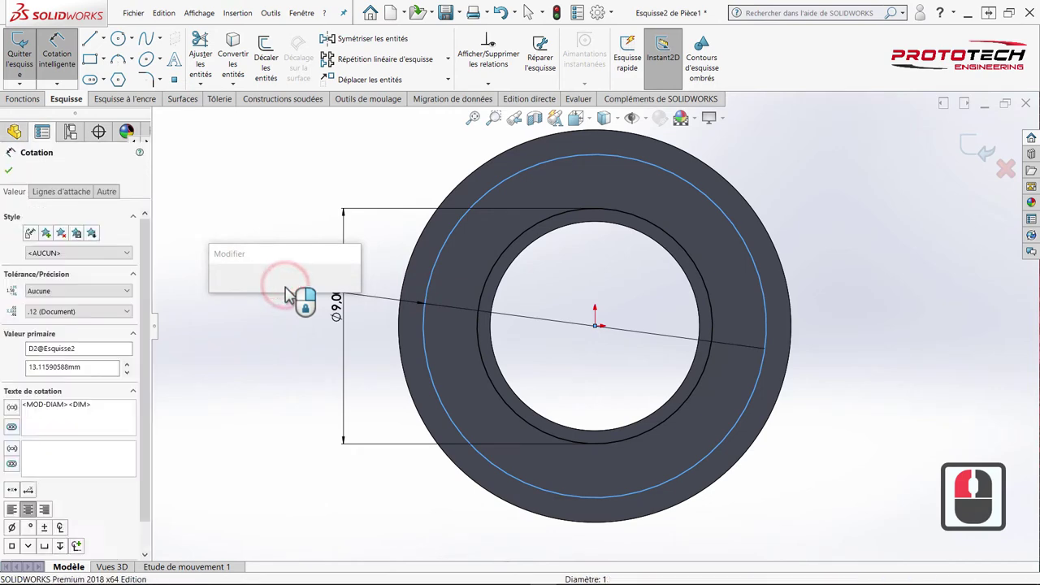
{"action": "type", "text": "13"}
{"action": "key", "text": "Return"}
{"action": "left_click", "coordinate": [249, 223]}
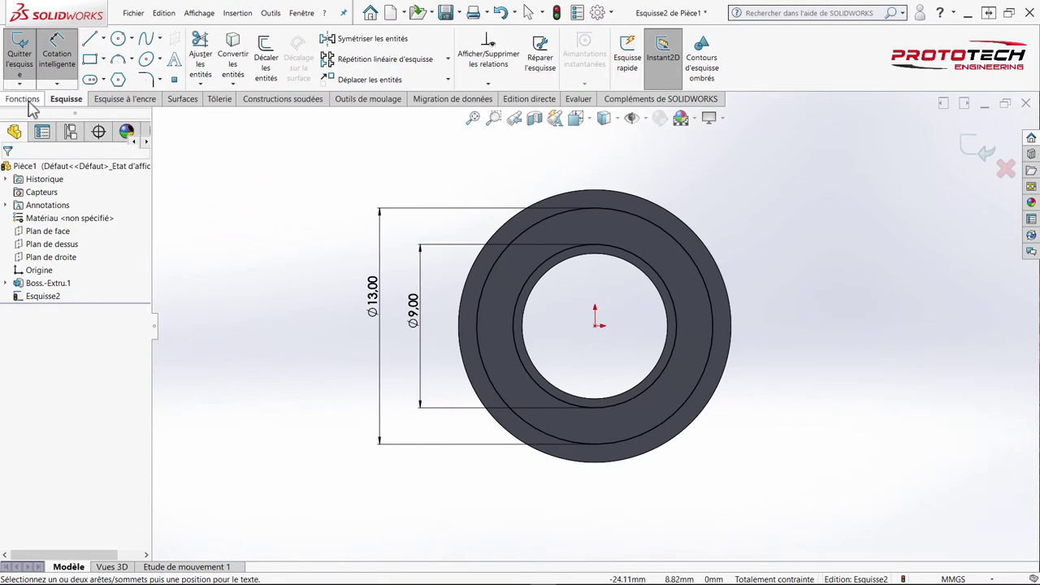
Step: Cut the Ø9–Ø13 ring 0.40 mm deep (Borgne) into the end face as Enlèv. mat.-Extru.1
{"action": "left_click", "coordinate": [33, 106]}
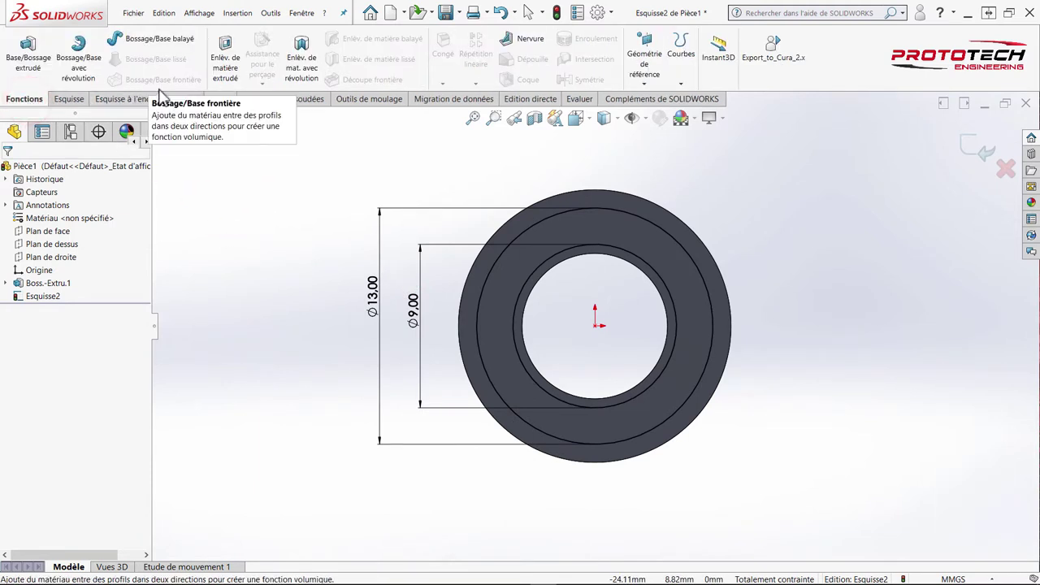
{"action": "left_click", "coordinate": [231, 74]}
{"action": "left_click", "coordinate": [608, 179]}
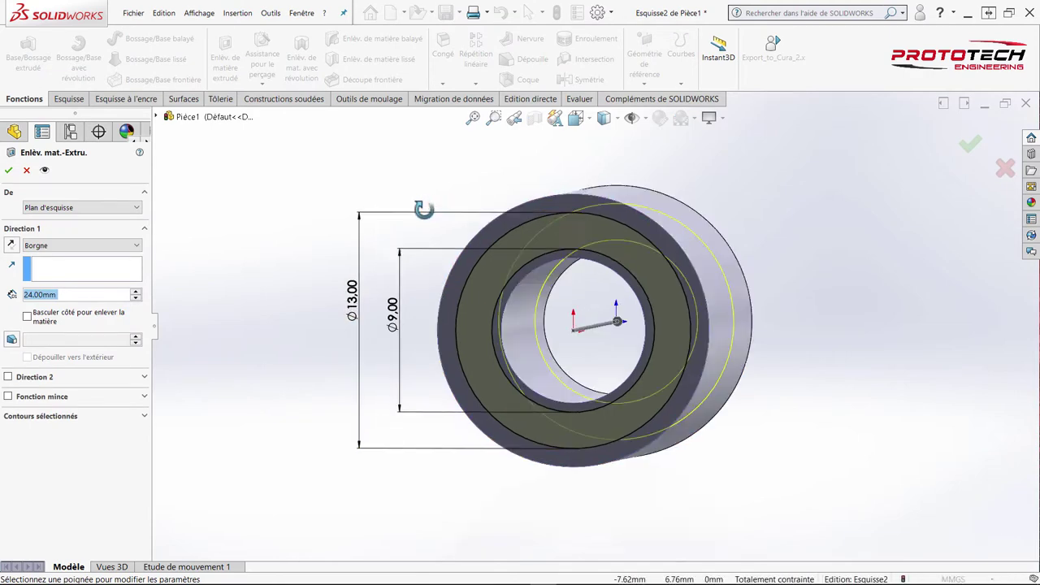
{"action": "middle_click", "coordinate": [424, 230]}
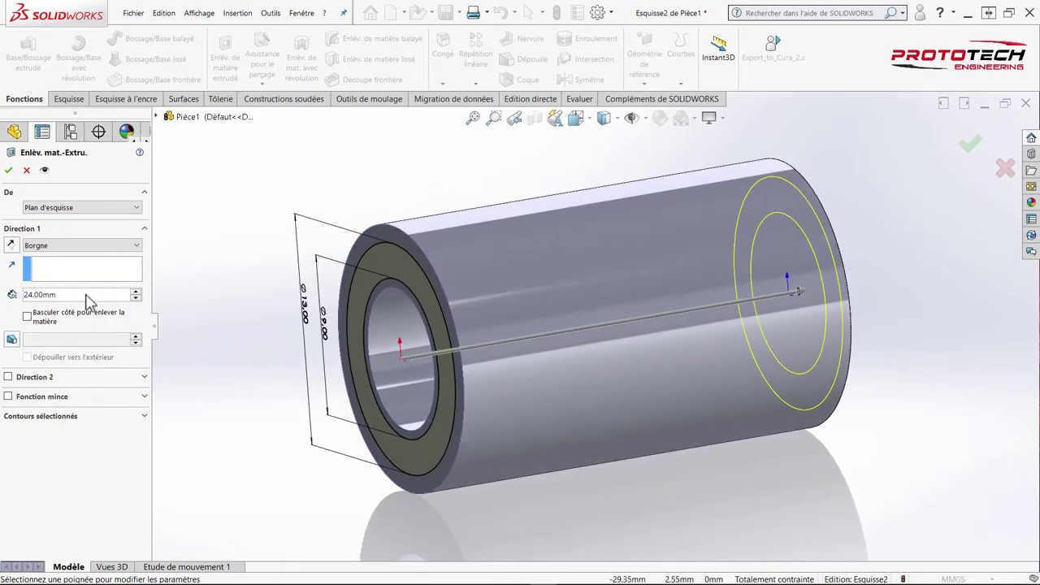
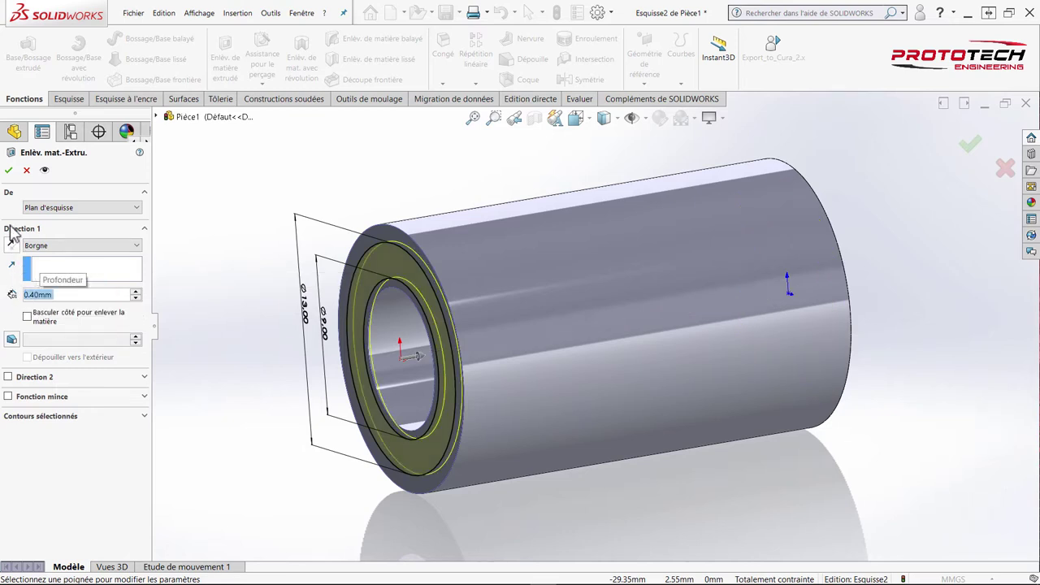
{"action": "left_click_drag", "start_coordinate": [13, 179], "coordinate": [422, 223]}
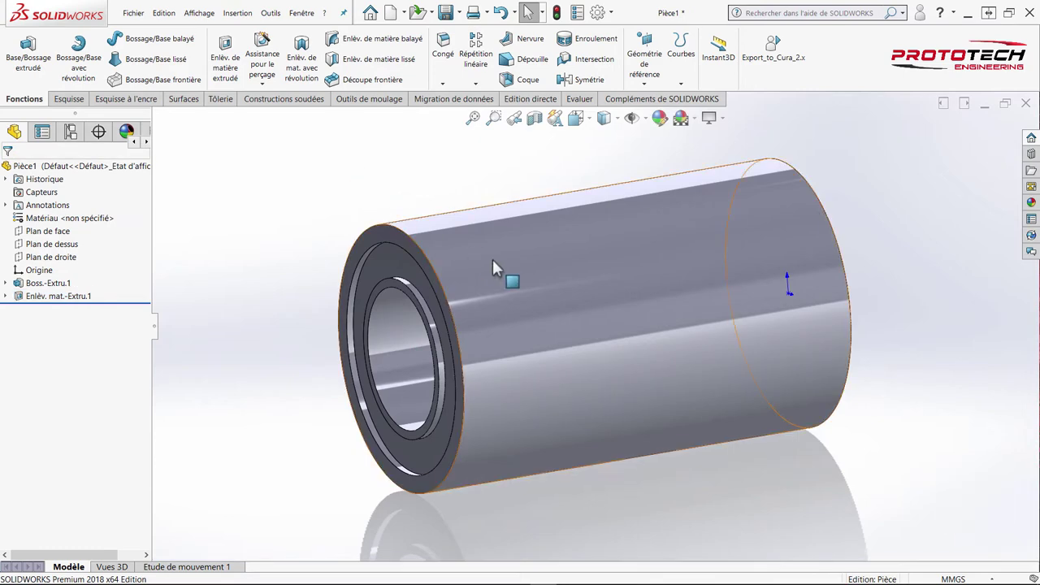
Step: Start a reference plane from the tube's front end face with the offset flipped inward
{"action": "left_click_drag", "start_coordinate": [447, 271], "coordinate": [470, 181]}
{"action": "left_click_drag", "start_coordinate": [470, 181], "coordinate": [651, 68]}
{"action": "left_click", "coordinate": [650, 97]}
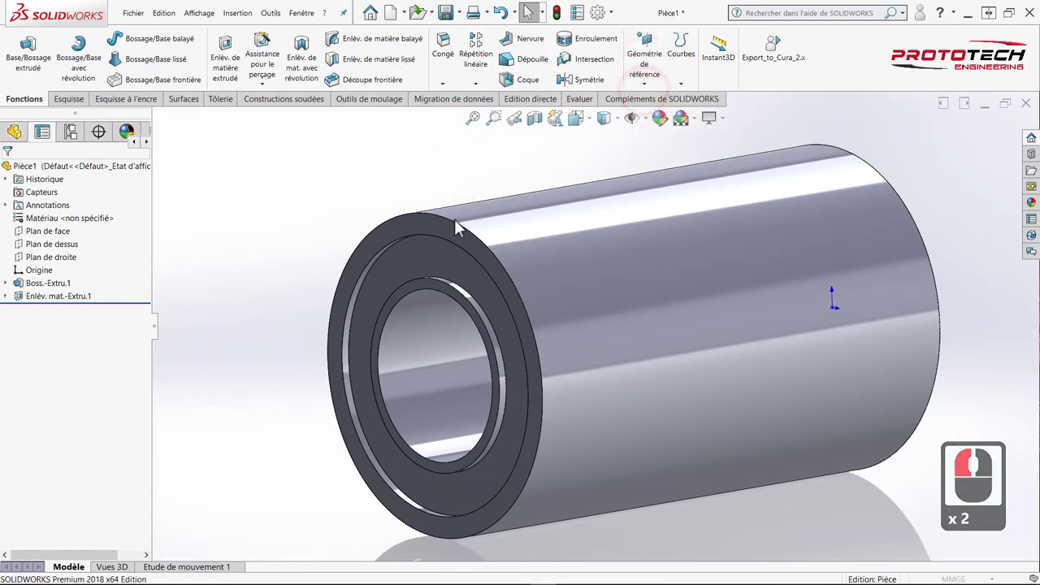
{"action": "left_click", "coordinate": [444, 231]}
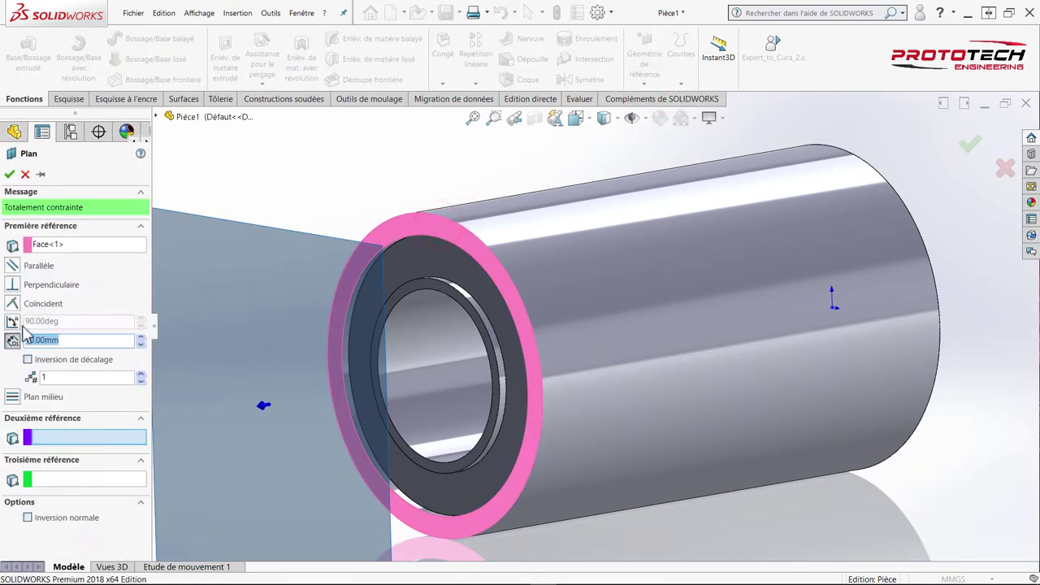
{"action": "left_click", "coordinate": [29, 366]}
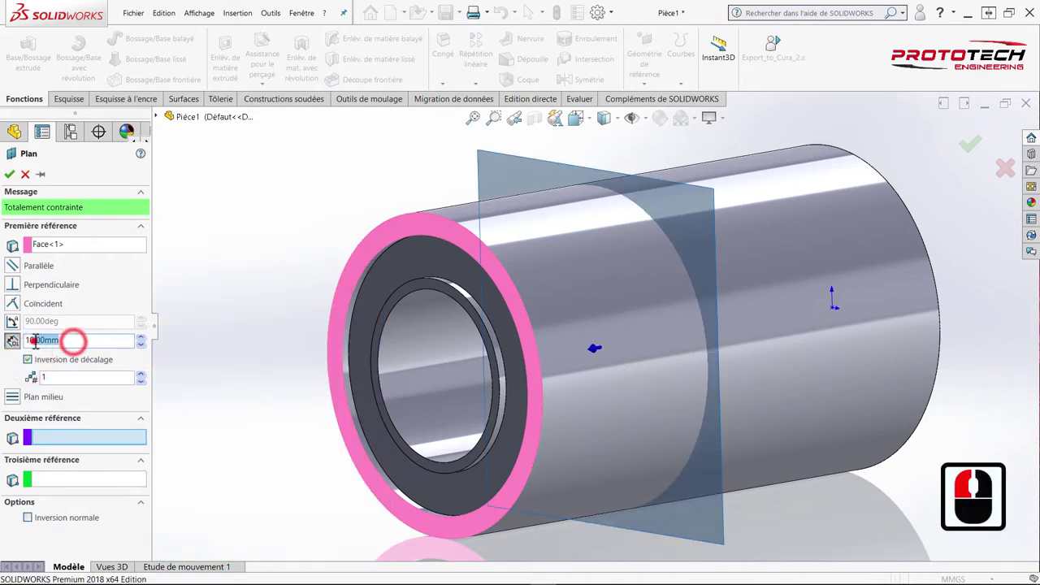
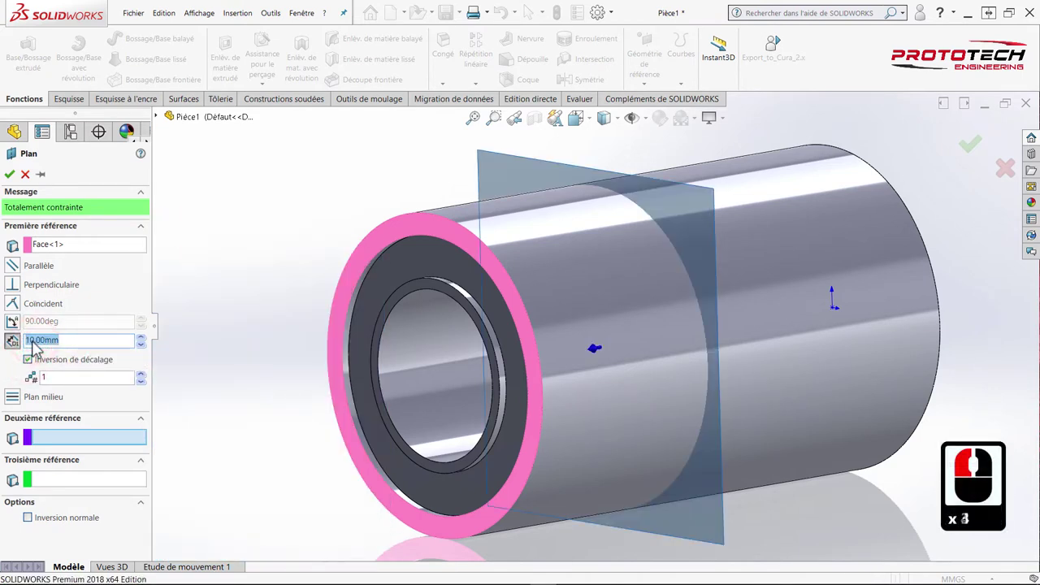
Step: Set the offset to 12 mm and confirm Plan1 in the feature tree
{"action": "type", "text": "1"}
{"action": "left_click", "coordinate": [39, 347]}
{"action": "type", "text": "2"}
{"action": "key", "text": "Return"}
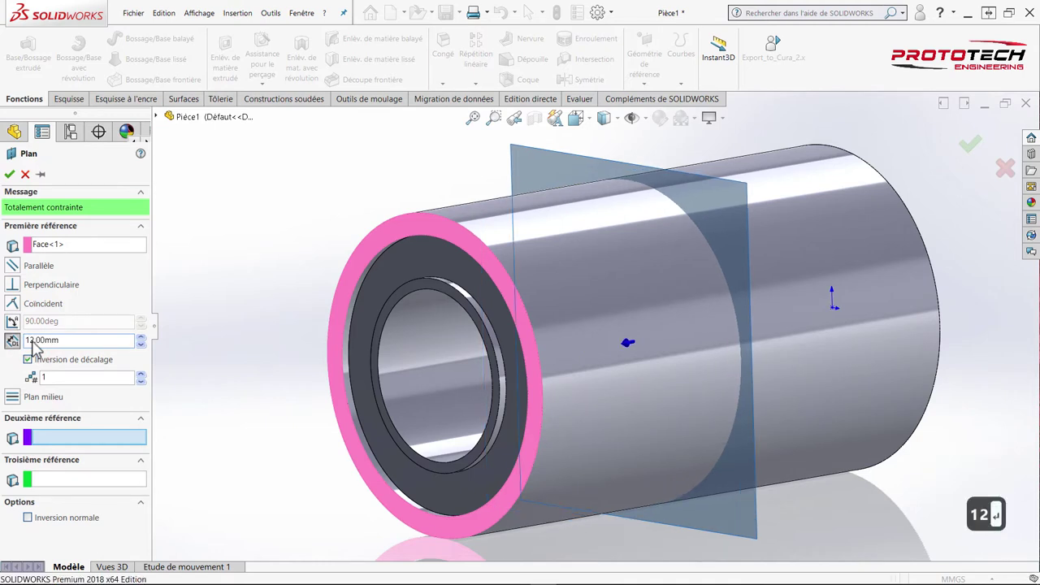
{"action": "left_click_drag", "start_coordinate": [14, 180], "coordinate": [445, 136]}
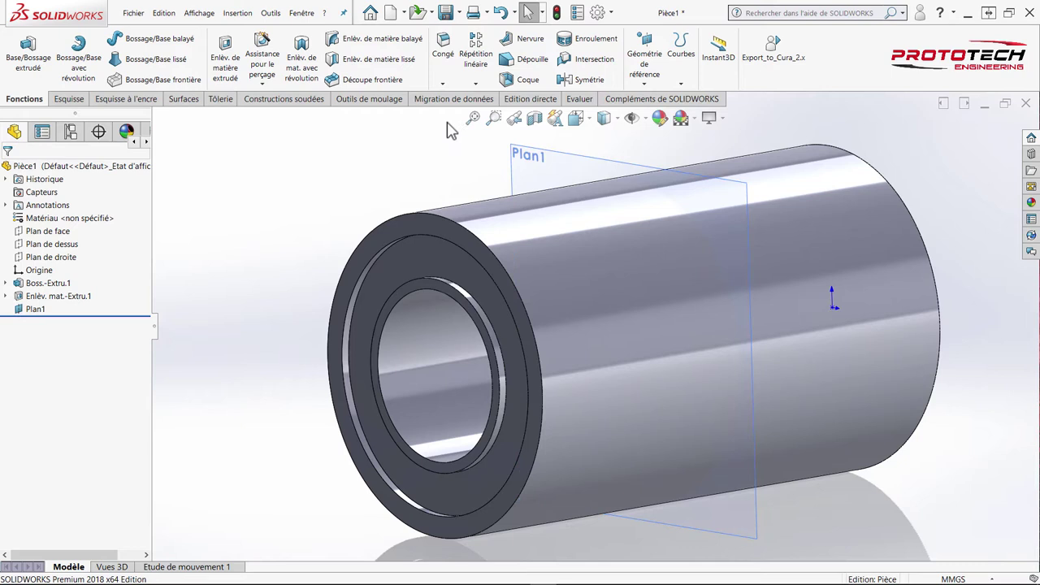
Step: Mirror Enlèv. mat.-Extru.1 across Plan1 to create Symétrie1 on the opposite end
{"action": "left_click_drag", "start_coordinate": [481, 90], "coordinate": [451, 176]}
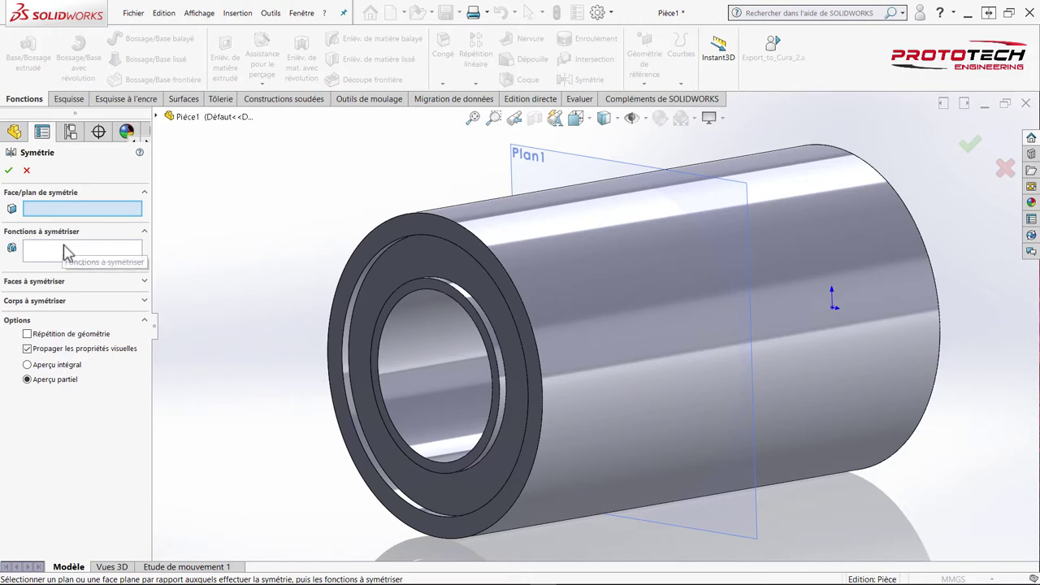
{"action": "left_click_drag", "start_coordinate": [511, 171], "coordinate": [168, 123]}
{"action": "left_click_drag", "start_coordinate": [164, 123], "coordinate": [207, 252]}
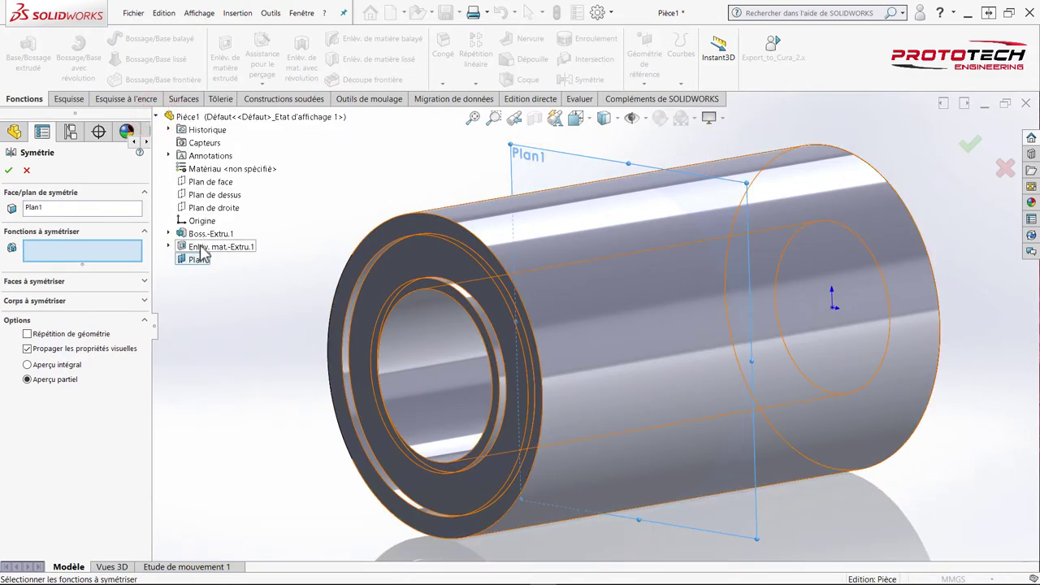
{"action": "left_click_drag", "start_coordinate": [207, 252], "coordinate": [38, 165]}
{"action": "left_click_drag", "start_coordinate": [16, 175], "coordinate": [401, 242]}
Step: Rotate the tube to check the mirrored ring recess on the other end
{"action": "left_click_drag", "start_coordinate": [334, 233], "coordinate": [445, 252]}
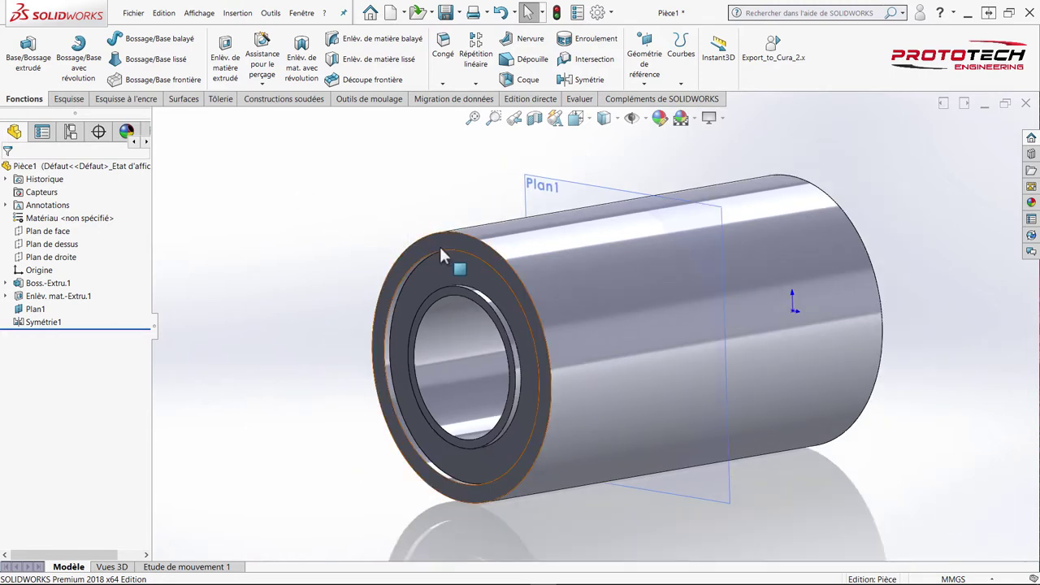
{"action": "left_click_drag", "start_coordinate": [477, 239], "coordinate": [94, 238]}
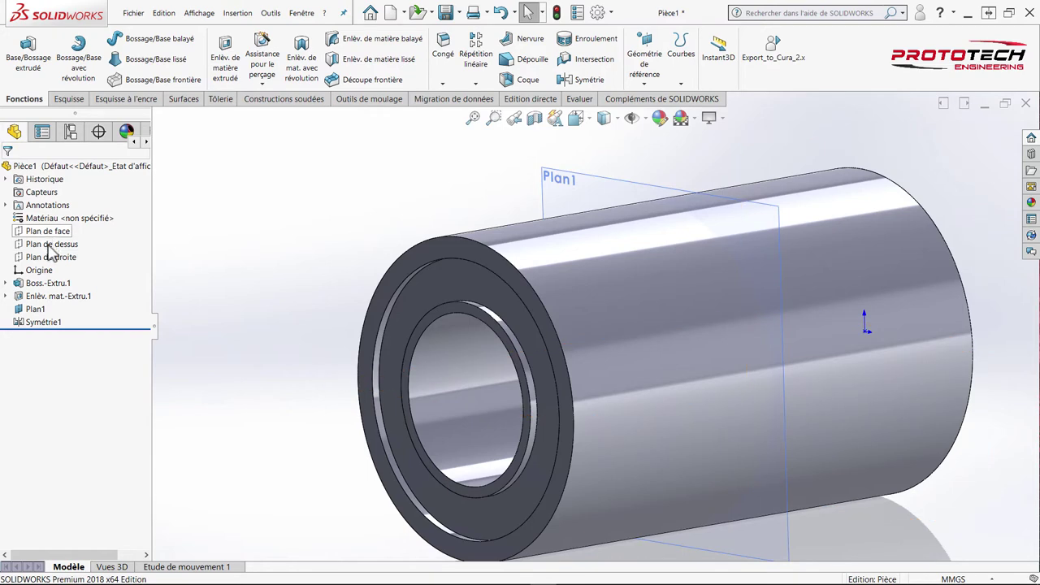
Step: Start Esquisse3 on the right plane and view it Normal à
{"action": "right_click", "coordinate": [52, 262]}
{"action": "left_click", "coordinate": [120, 249]}
{"action": "left_click", "coordinate": [62, 264]}
{"action": "right_click", "coordinate": [63, 264]}
{"action": "right_click", "coordinate": [68, 250]}
{"action": "left_click_drag", "start_coordinate": [68, 249], "coordinate": [113, 72]}
{"action": "left_click_drag", "start_coordinate": [120, 73], "coordinate": [418, 163]}
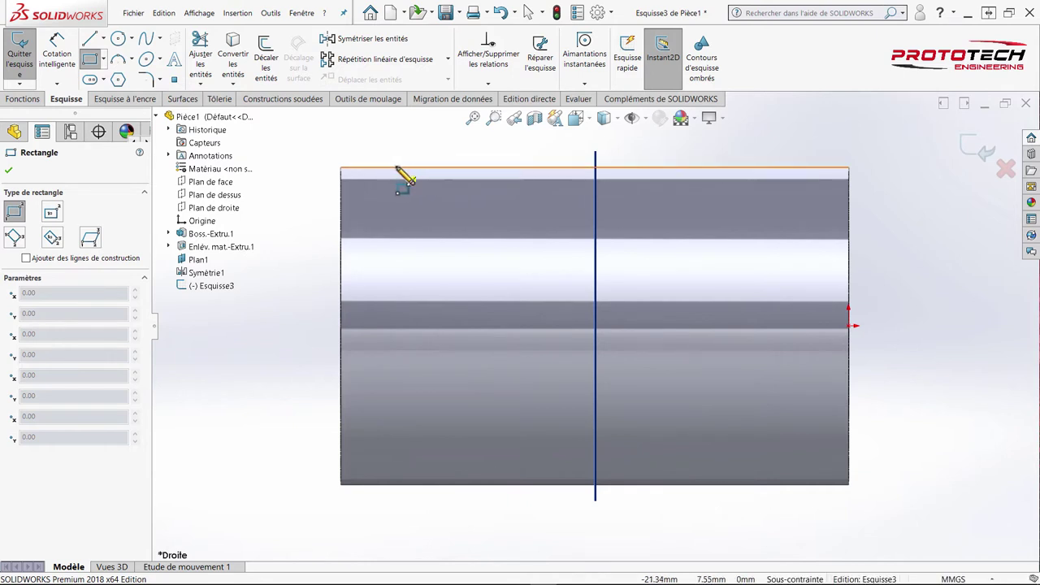
Step: Draw two small corner rectangles along the tube's top edge, near the left and right ends
{"action": "left_click_drag", "start_coordinate": [408, 178], "coordinate": [433, 193]}
{"action": "left_click_drag", "start_coordinate": [433, 193], "coordinate": [752, 180]}
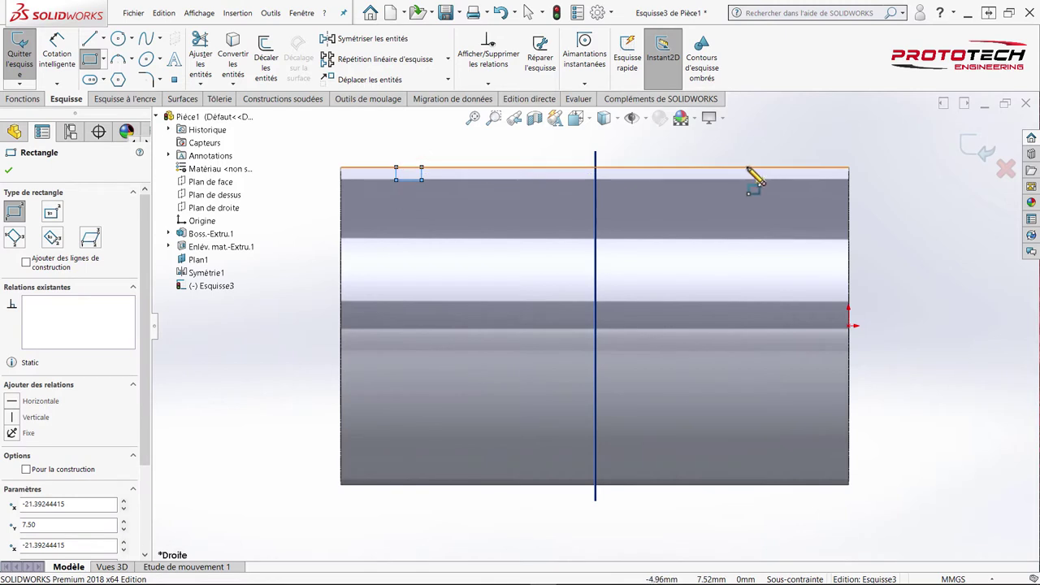
{"action": "left_click_drag", "start_coordinate": [769, 181], "coordinate": [804, 190]}
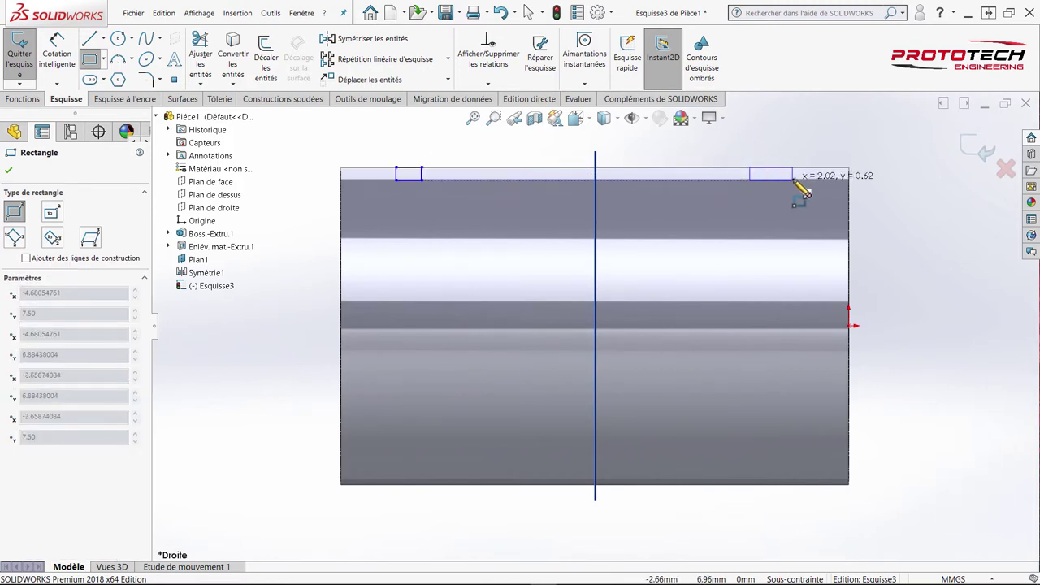
{"action": "left_click_drag", "start_coordinate": [804, 191], "coordinate": [30, 153]}
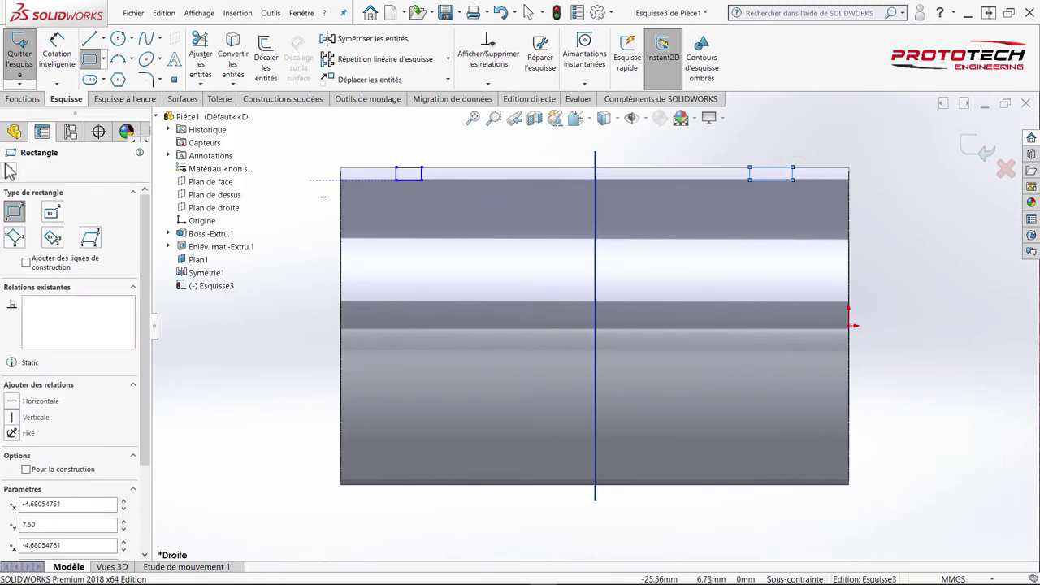
{"action": "left_click", "coordinate": [22, 175]}
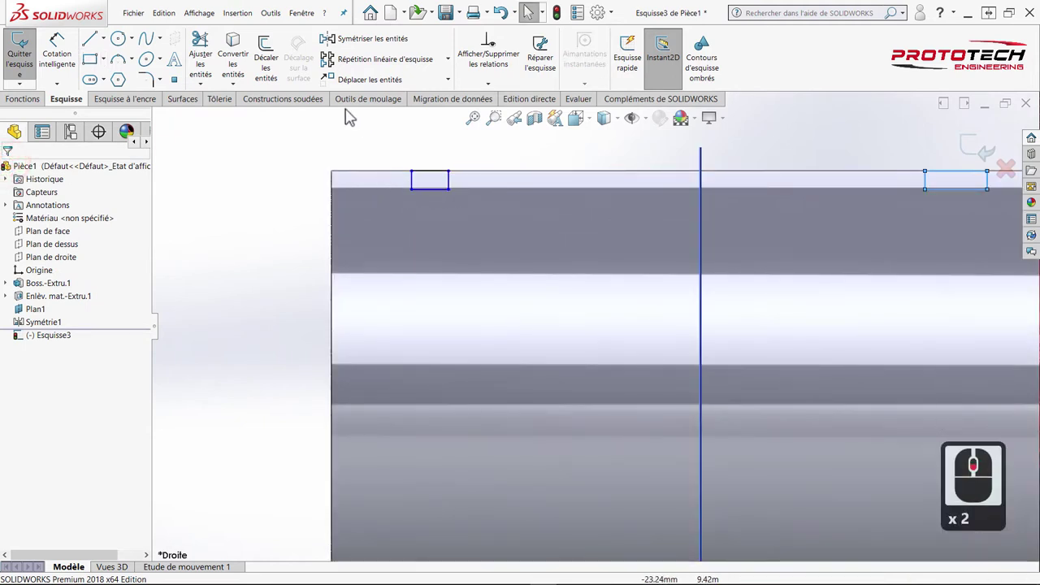
Step: Dimension the left rectangle's depth to 0.60 mm
{"action": "left_click", "coordinate": [67, 62]}
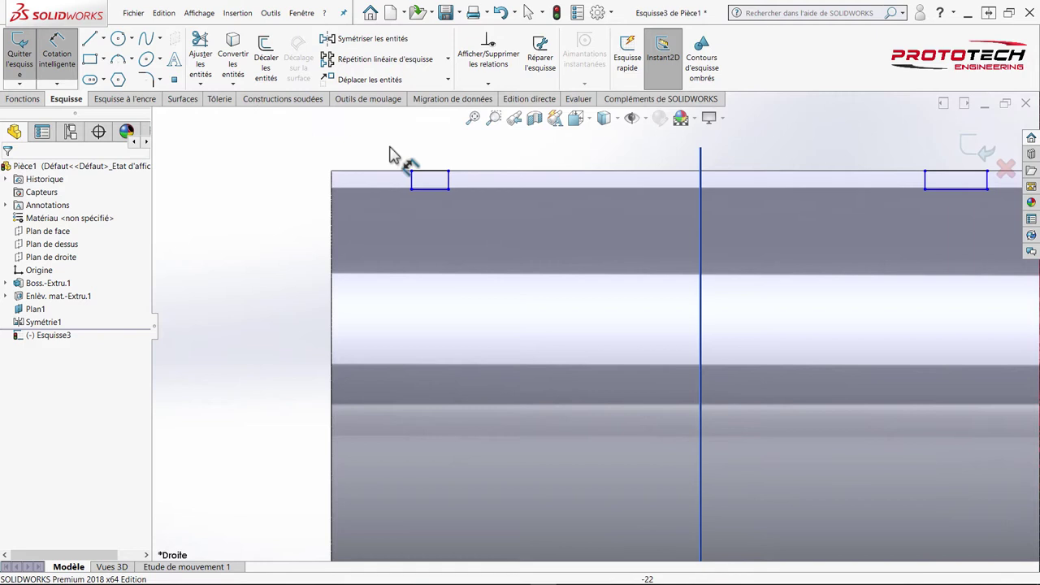
{"action": "left_click", "coordinate": [429, 183]}
{"action": "left_click", "coordinate": [418, 196]}
{"action": "left_click", "coordinate": [305, 193]}
{"action": "type", "text": "0.6"}
{"action": "key", "text": "Return"}
{"action": "key", "text": "Escape"}
Step: Make the left rectangle's line collinear with the tube edge and set its width to 1.10 mm
{"action": "left_click", "coordinate": [943, 195]}
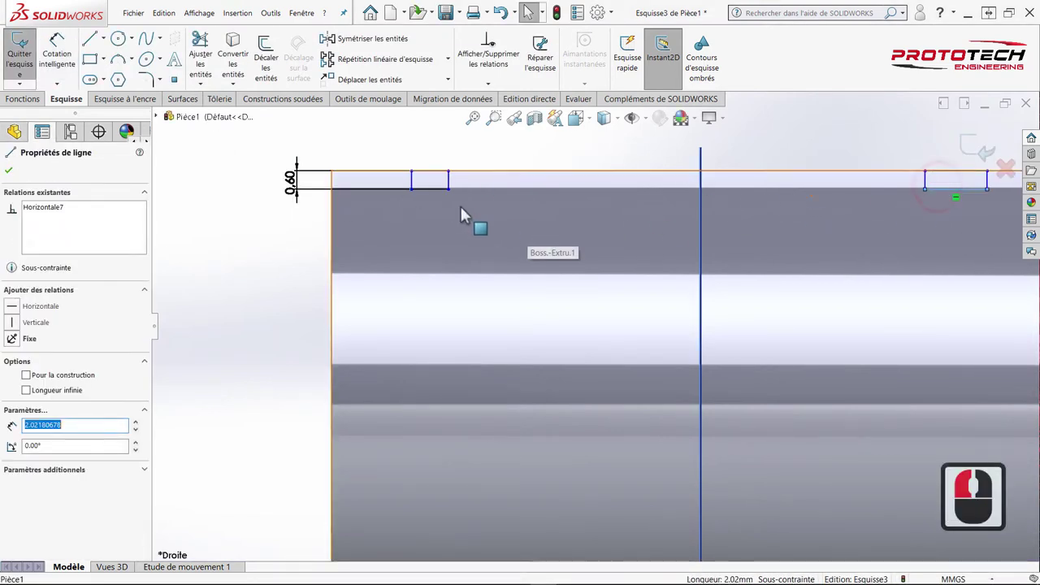
{"action": "left_click", "coordinate": [435, 196]}
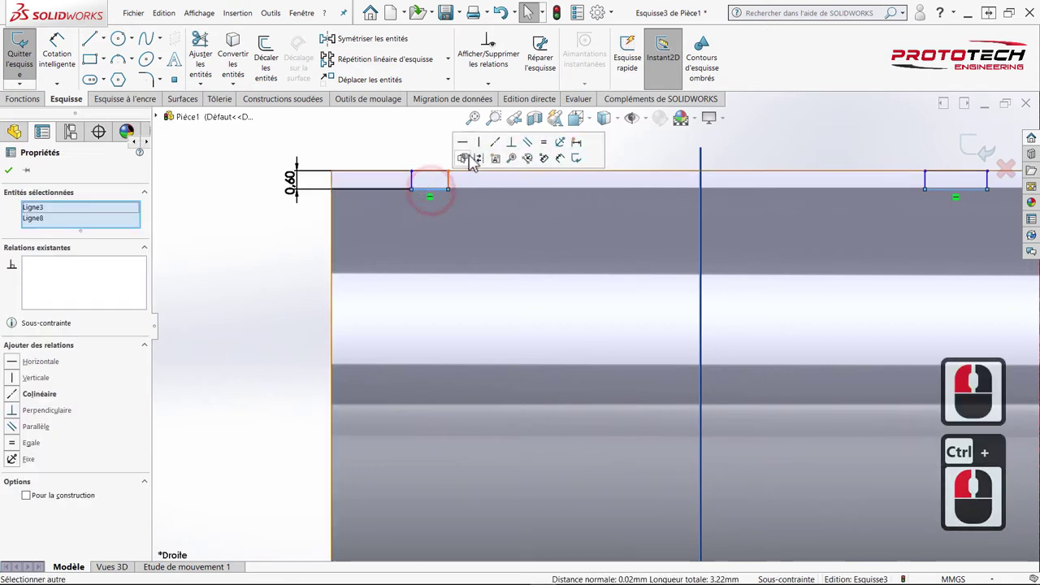
{"action": "left_click", "coordinate": [466, 158]}
{"action": "left_click", "coordinate": [400, 154]}
{"action": "left_click_drag", "start_coordinate": [78, 66], "coordinate": [438, 190]}
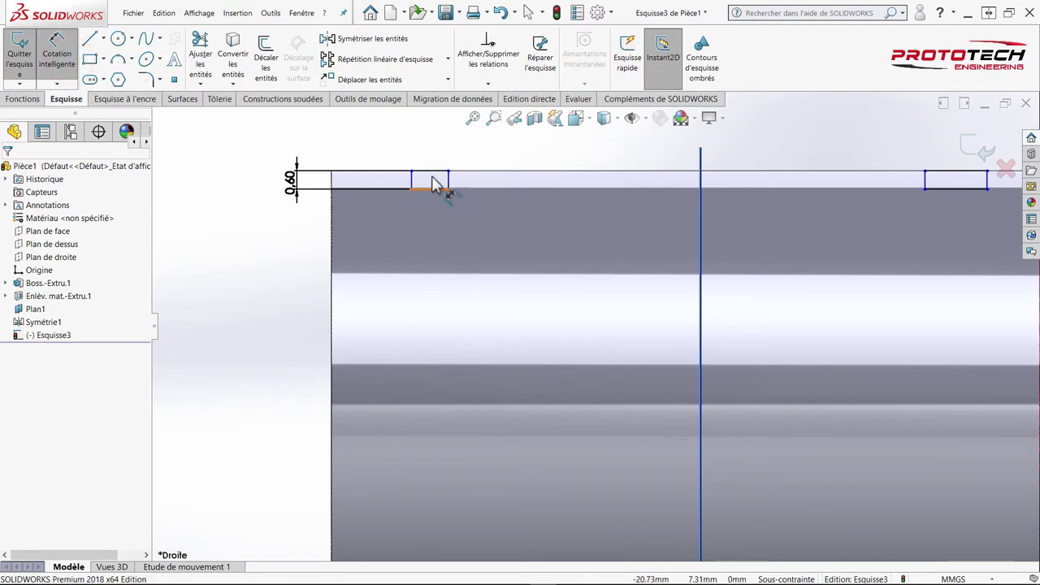
{"action": "left_click", "coordinate": [435, 194]}
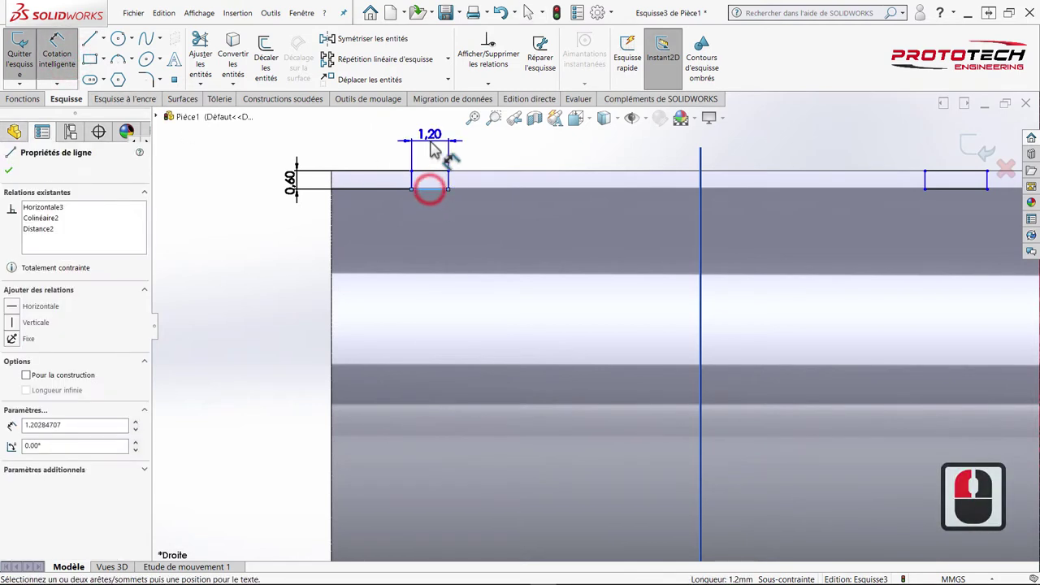
{"action": "left_click", "coordinate": [436, 153]}
{"action": "type", "text": "1.1"}
{"action": "key", "text": "Return"}
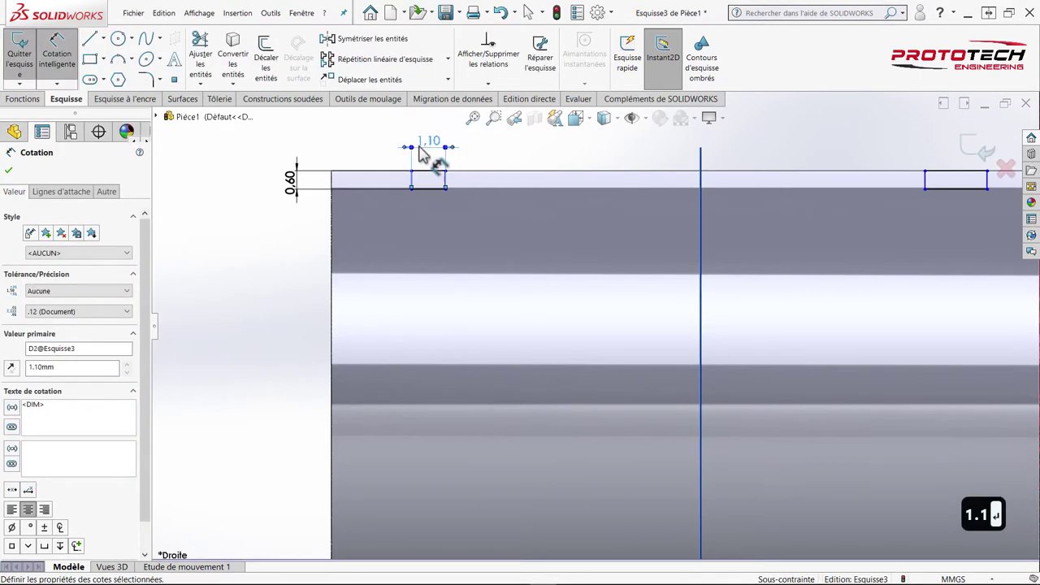
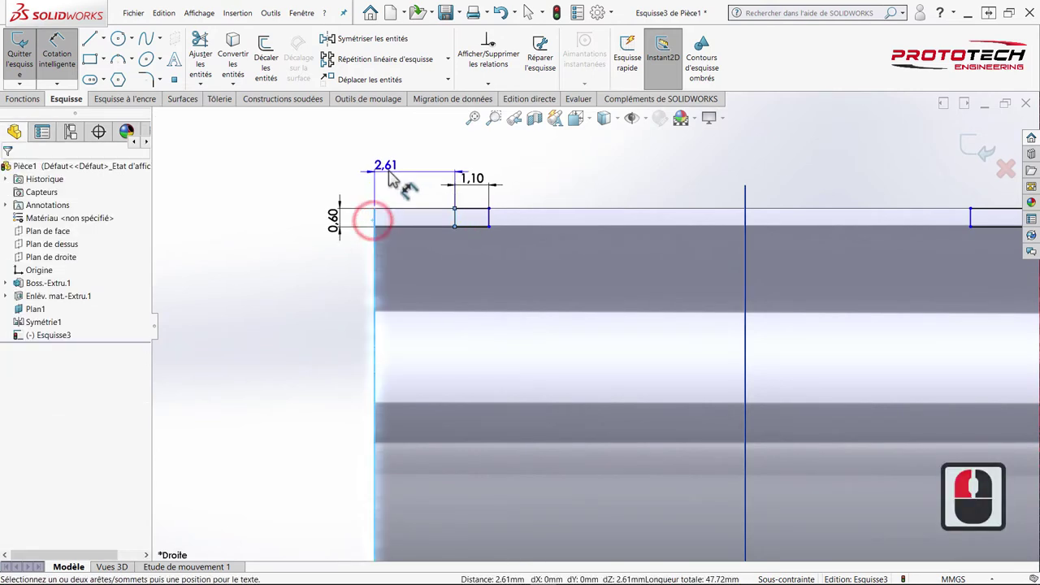
Step: Place the left rectangle 3.25 mm from the tube's left end and pan to the right end
{"action": "left_click", "coordinate": [402, 179]}
{"action": "type", "text": "3.25"}
{"action": "key", "text": "Return"}
{"action": "middle_click", "coordinate": [574, 224]}
{"action": "middle_click", "coordinate": [667, 226]}
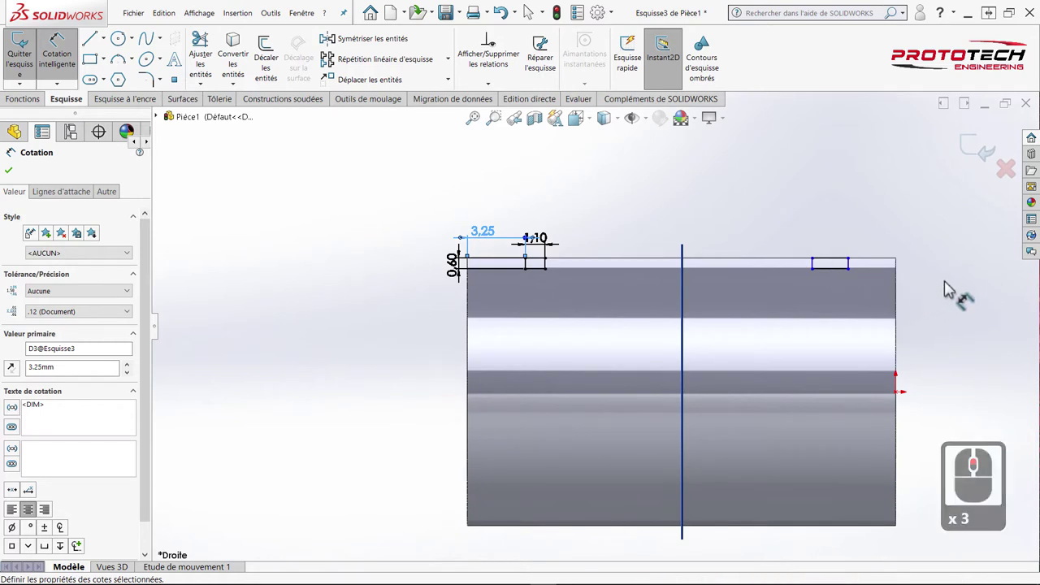
{"action": "left_click", "coordinate": [949, 287]}
{"action": "middle_click", "coordinate": [913, 267]}
{"action": "middle_click", "coordinate": [912, 267]}
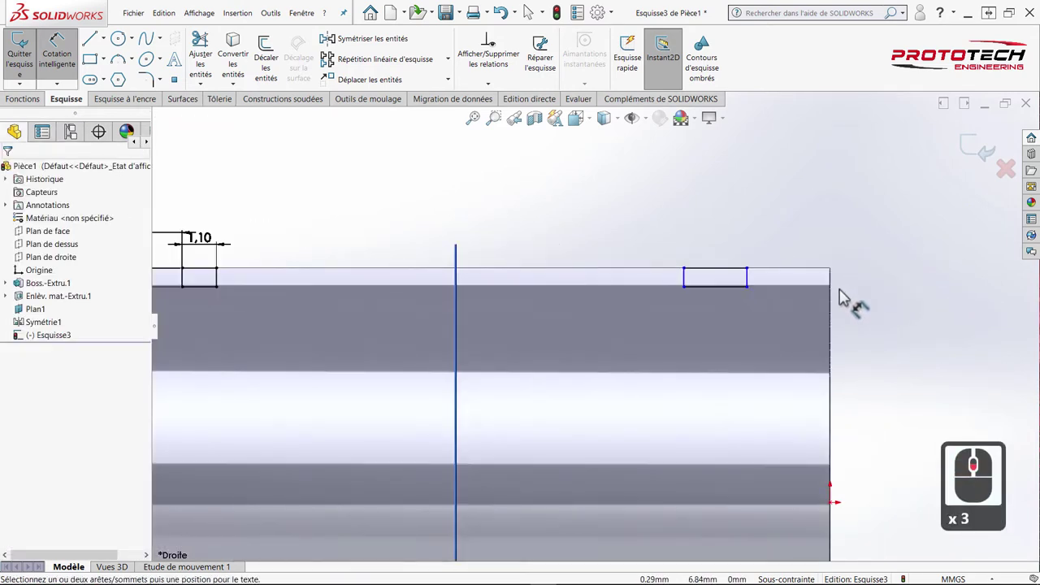
Step: Place the right rectangle 3.25 mm from the tube's right end
{"action": "left_click", "coordinate": [831, 302]}
{"action": "left_click", "coordinate": [752, 285]}
{"action": "left_click_drag", "start_coordinate": [773, 249], "coordinate": [786, 239]}
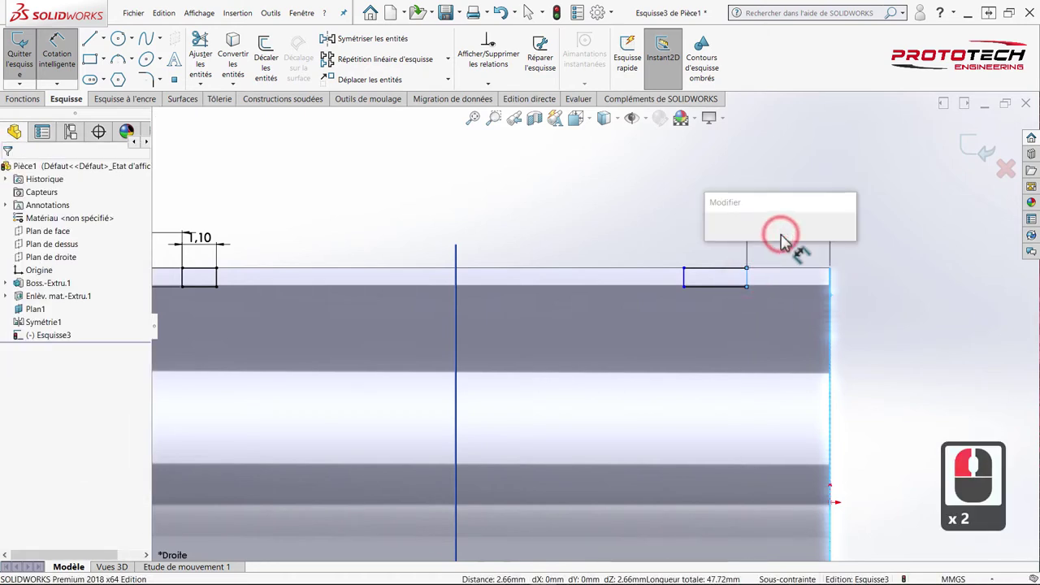
{"action": "type", "text": "3.25"}
{"action": "key", "text": "Return"}
{"action": "key", "text": "Return"}
Step: Set the right rectangle's width to 1.10 mm, fully defining Esquisse3
{"action": "left_click_drag", "start_coordinate": [686, 211], "coordinate": [708, 256]}
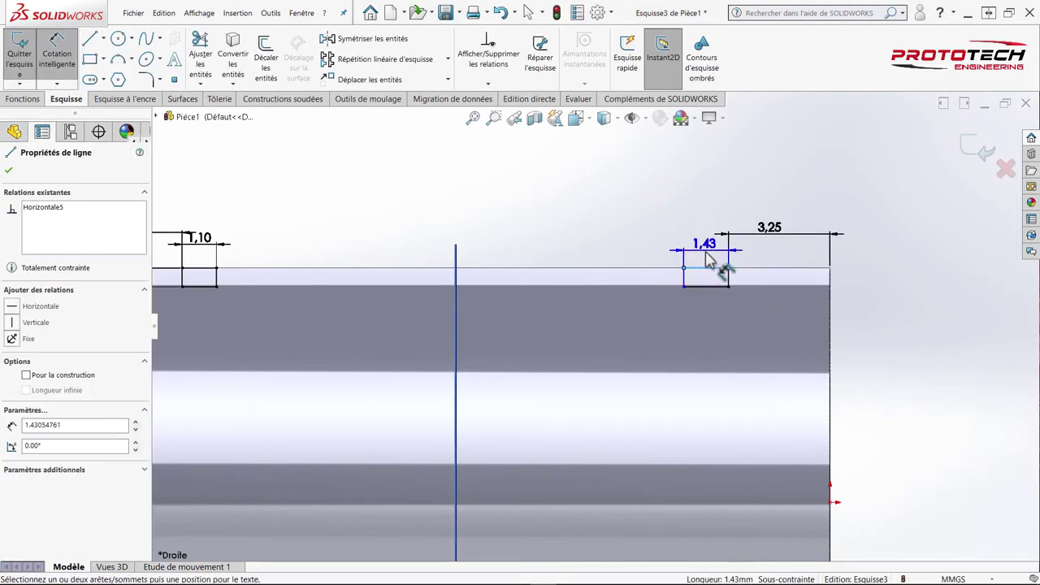
{"action": "left_click", "coordinate": [712, 259]}
{"action": "type", "text": "1.1"}
{"action": "key", "text": "Return"}
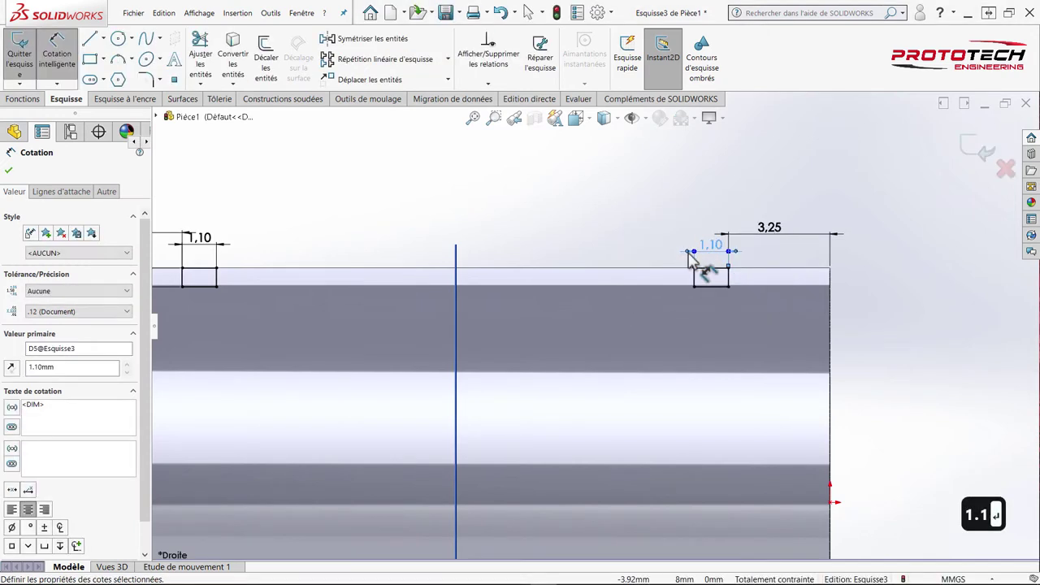
{"action": "left_click", "coordinate": [565, 210]}
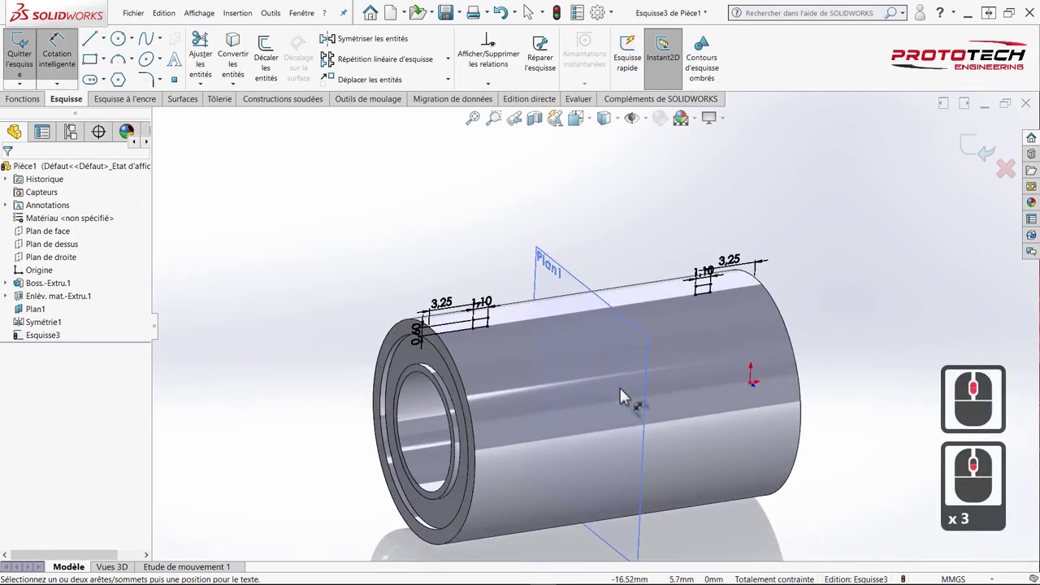
{"action": "scroll", "scroll_direction": "down", "scroll_amount": 3}
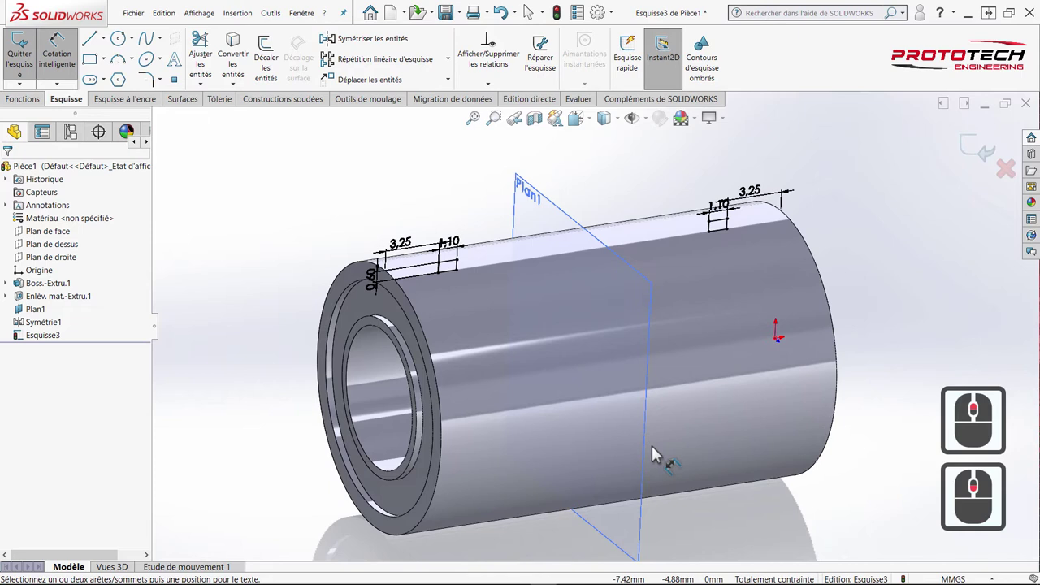
{"action": "left_click_drag", "start_coordinate": [366, 199], "coordinate": [735, 176]}
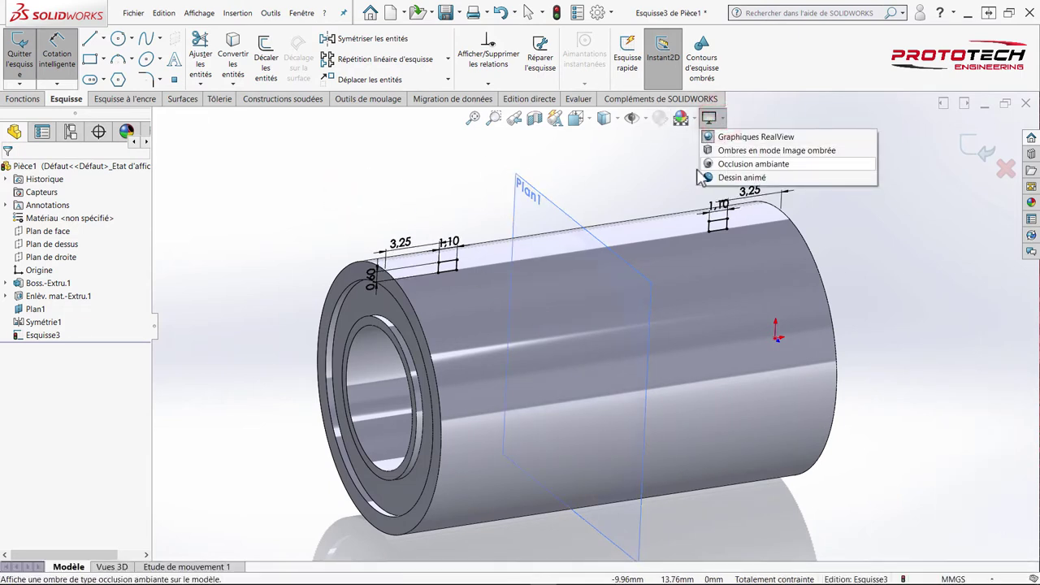
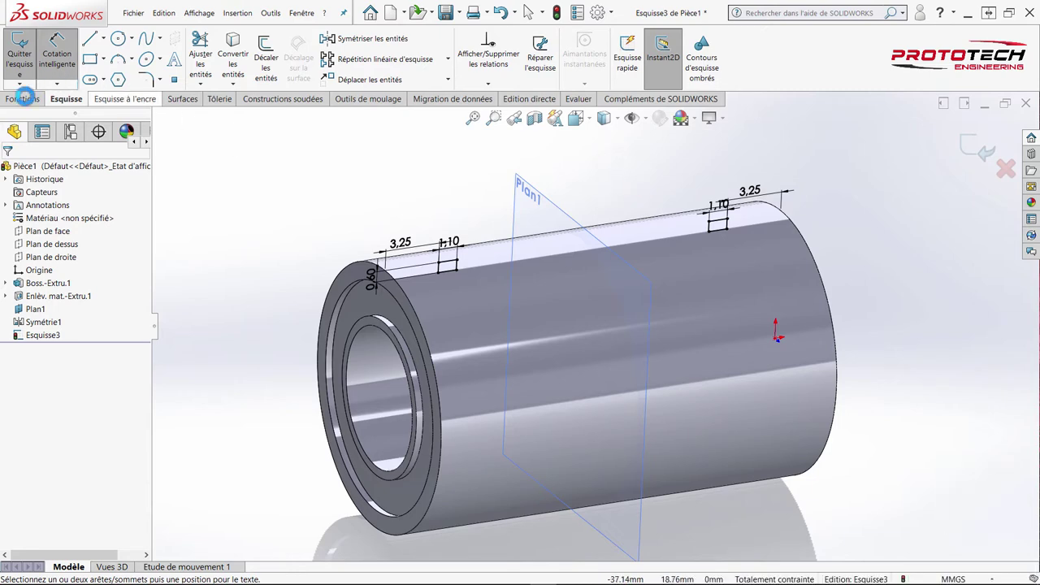
Step: Start a revolved cut from the groove sketch and show the tube's temporary axes
{"action": "left_click", "coordinate": [31, 106]}
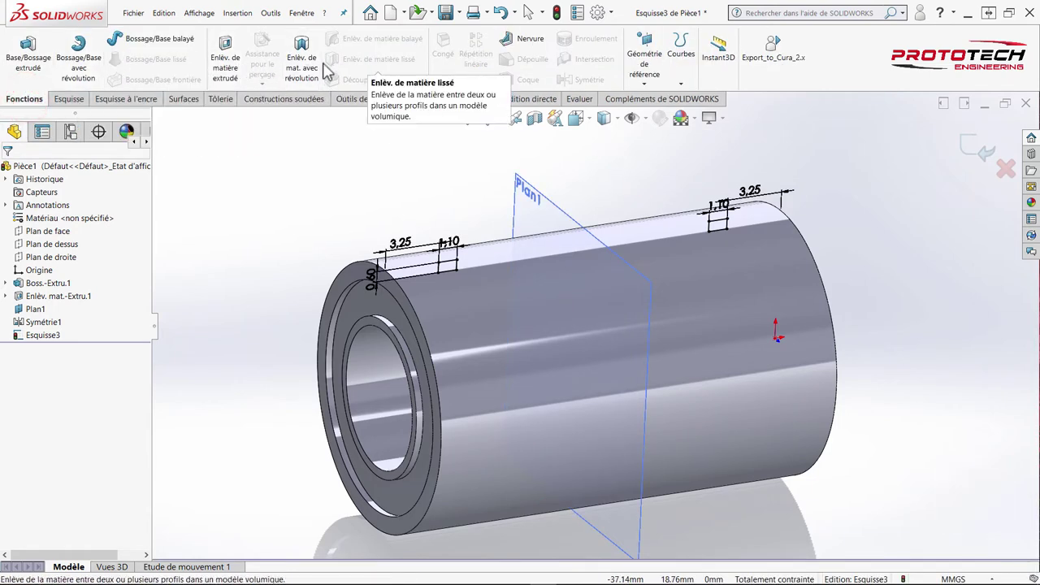
{"action": "left_click", "coordinate": [309, 76]}
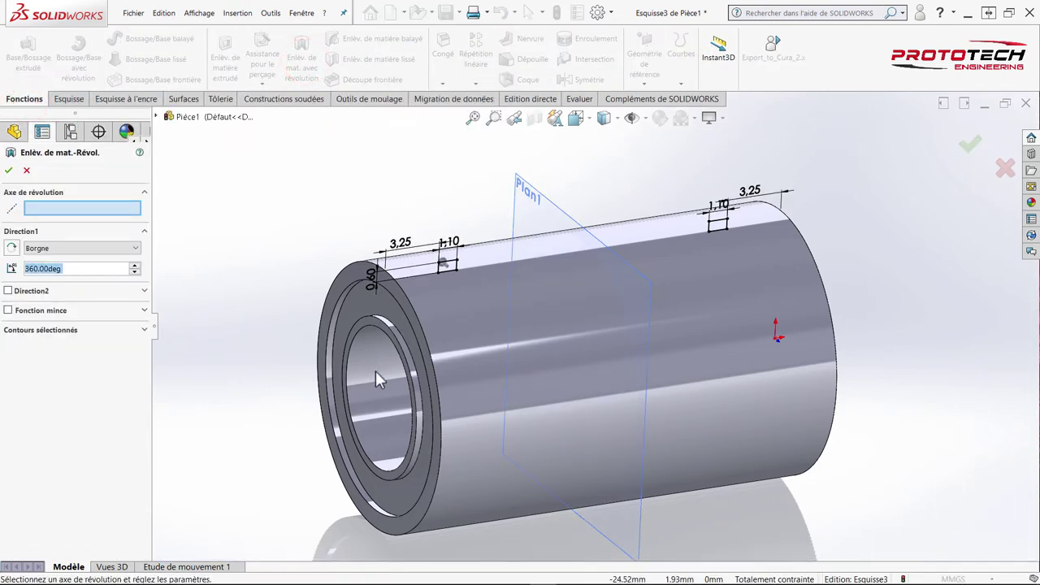
{"action": "left_click", "coordinate": [385, 379]}
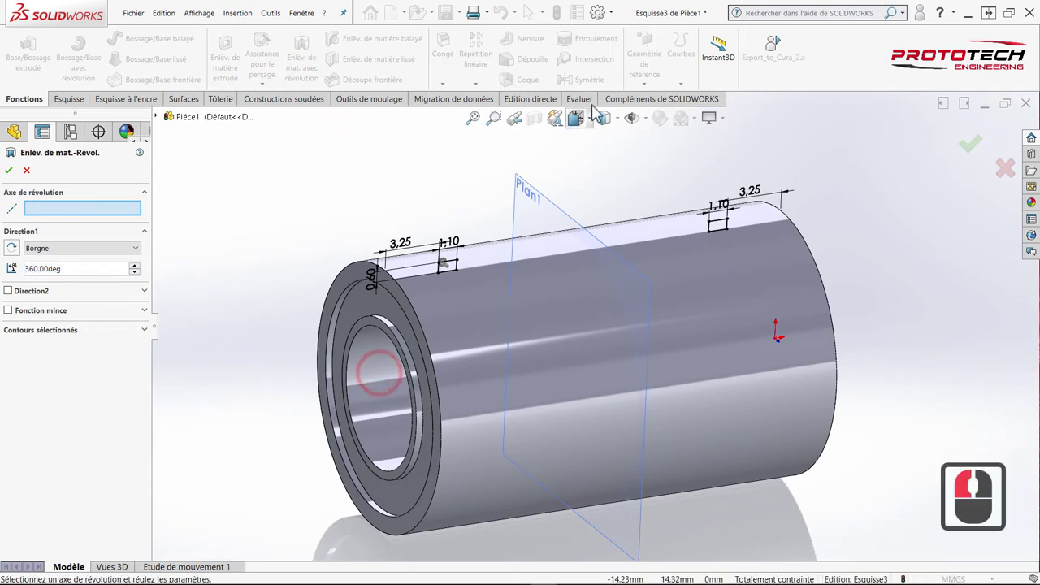
{"action": "left_click", "coordinate": [651, 126]}
{"action": "left_click", "coordinate": [657, 164]}
Step: Revolve the cut 360° around the central axis Axe<1>, forming the two ring grooves
{"action": "left_click", "coordinate": [398, 404]}
{"action": "left_click", "coordinate": [399, 404]}
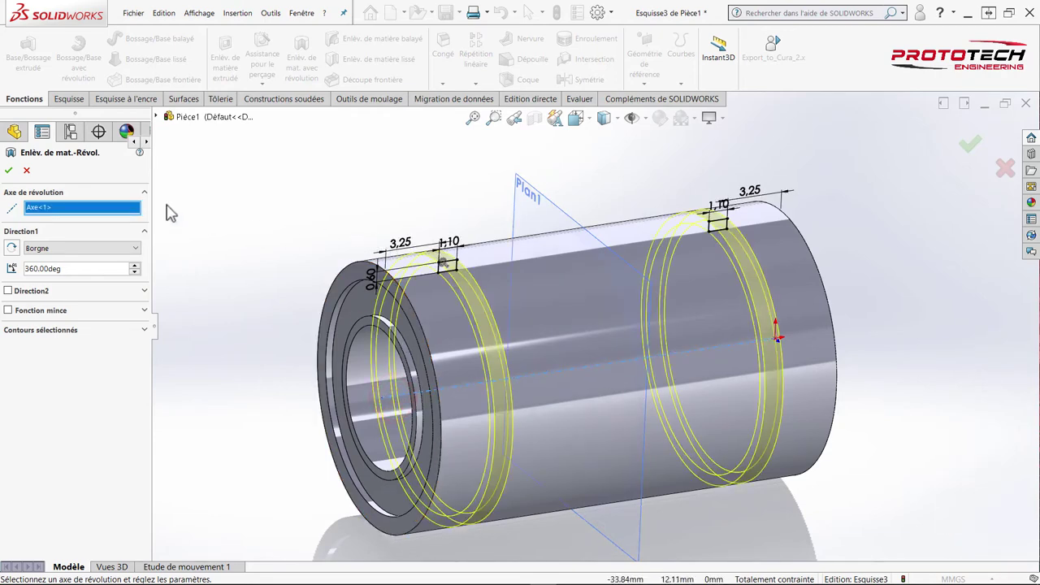
{"action": "left_click", "coordinate": [18, 178]}
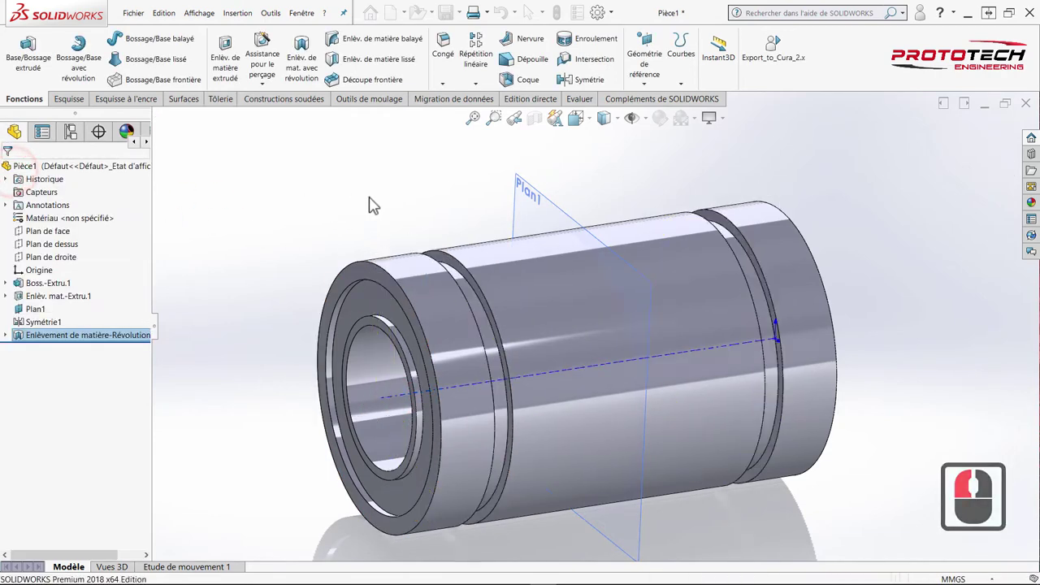
Step: Inspect the two ring grooves from several angles and reach the Congé/Chanfrein choice
{"action": "left_click", "coordinate": [416, 201]}
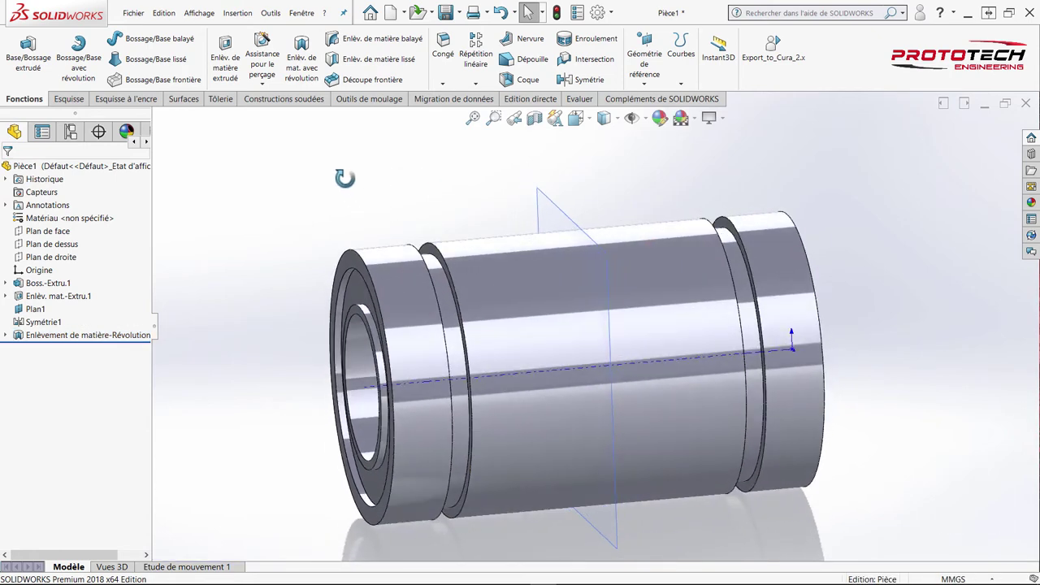
{"action": "scroll", "scroll_direction": "down", "scroll_amount": 3}
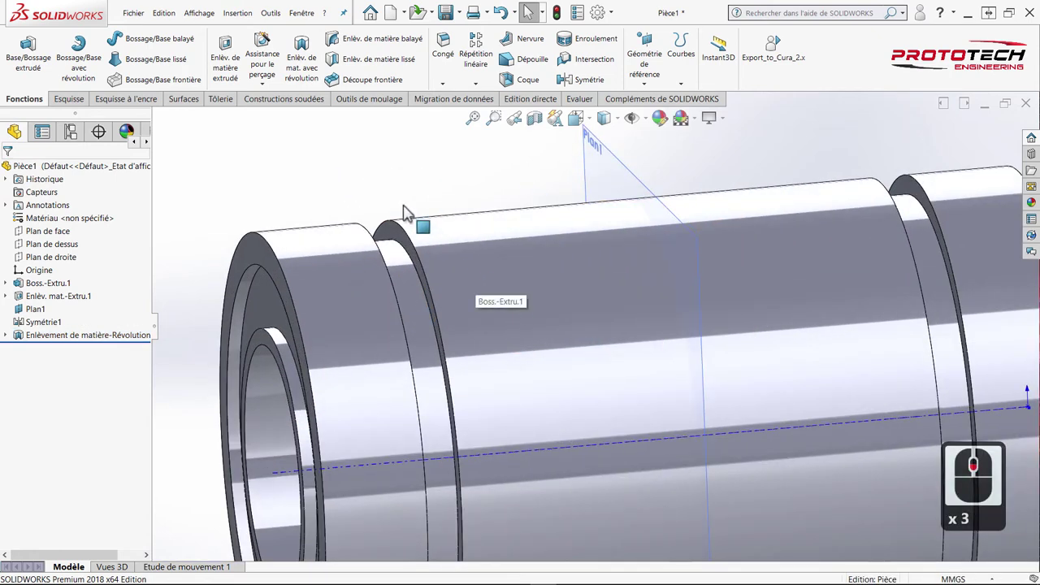
{"action": "scroll", "scroll_direction": "up", "scroll_amount": 3}
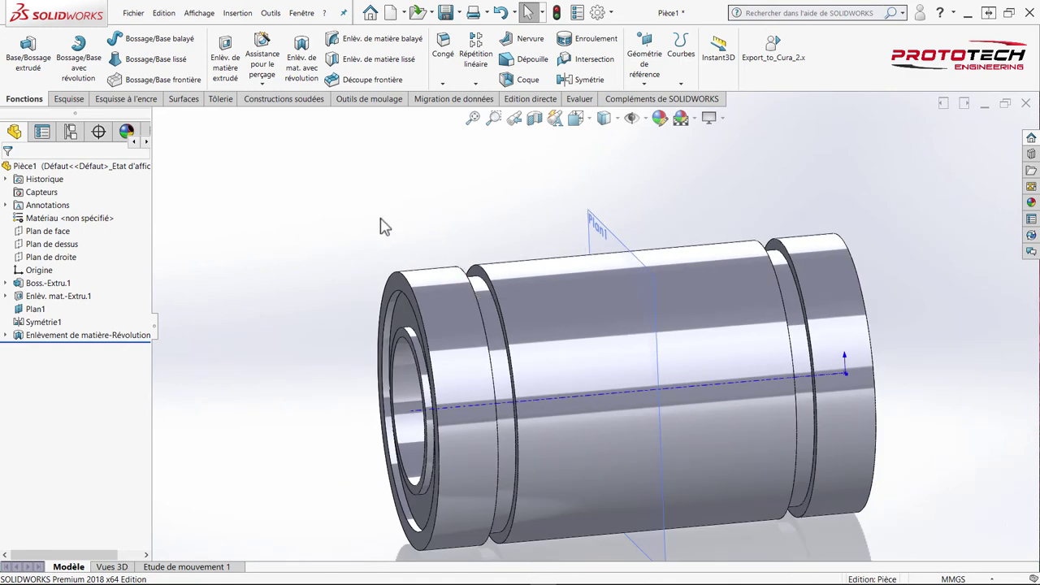
{"action": "left_click", "coordinate": [369, 225]}
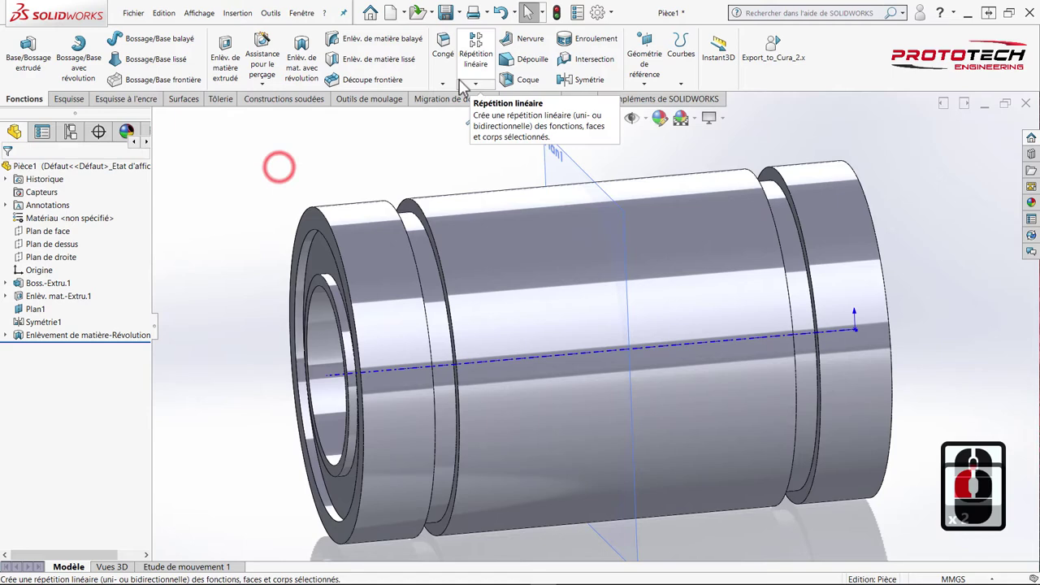
{"action": "left_click", "coordinate": [459, 90]}
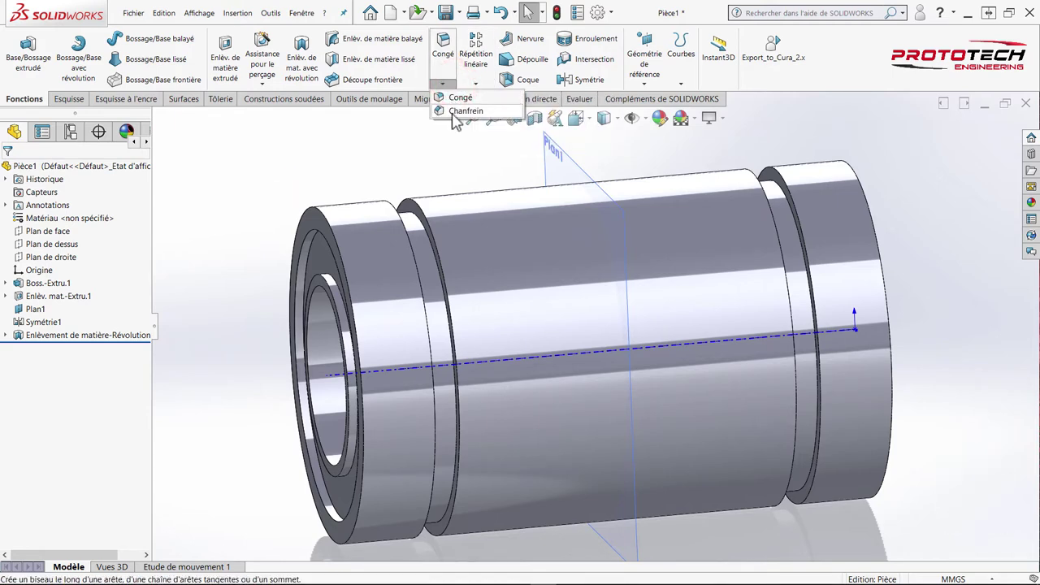
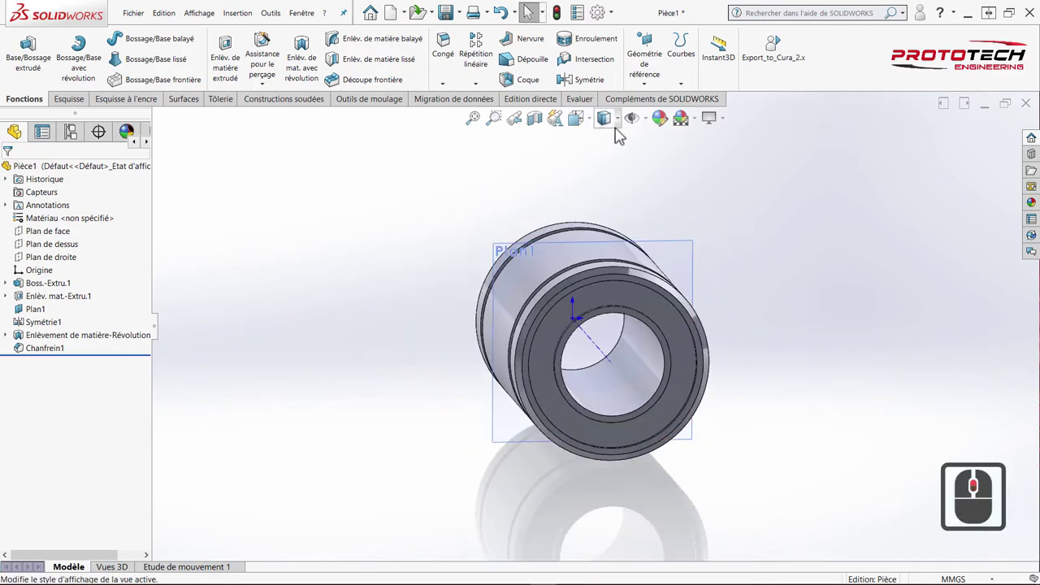
Step: Turn off the temporary axes in Masquer/Afficher les éléments
{"action": "left_click", "coordinate": [655, 137]}
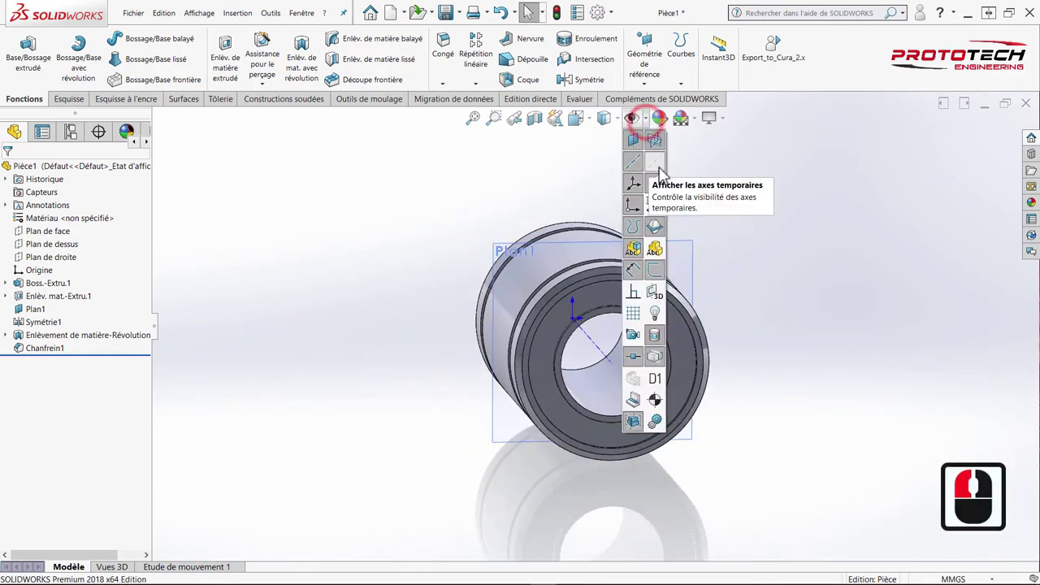
{"action": "left_click", "coordinate": [650, 176]}
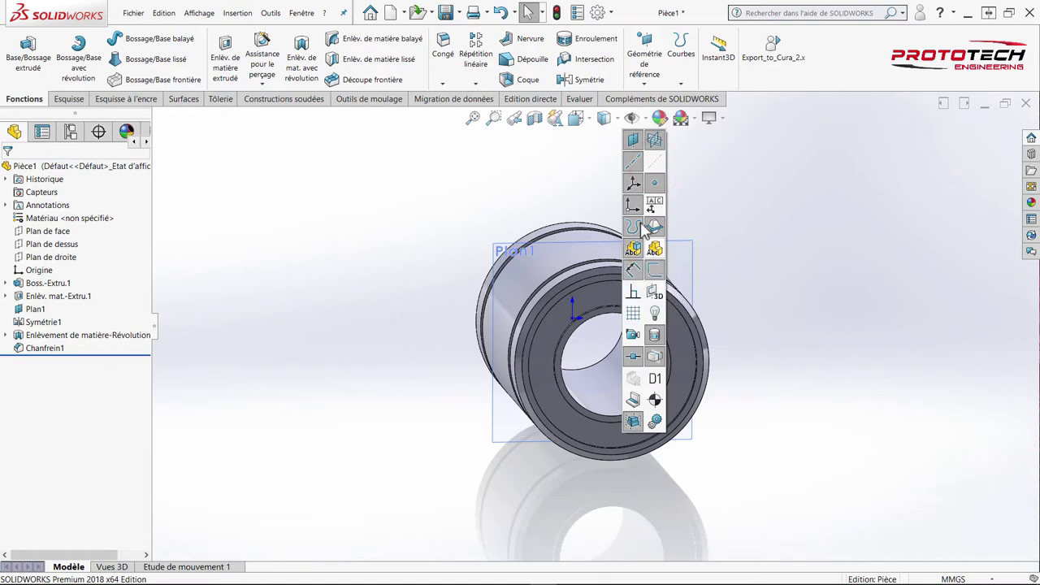
{"action": "left_click", "coordinate": [654, 213]}
{"action": "left_click", "coordinate": [747, 245]}
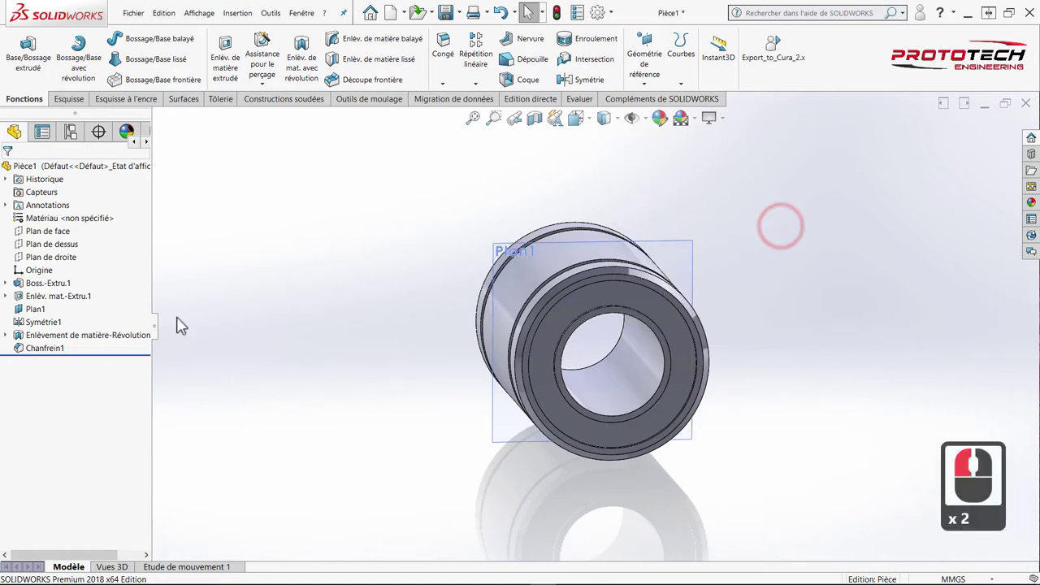
Step: Hide Plan1 from the tree and orbit to an angled side view of the clean tube
{"action": "right_click", "coordinate": [35, 318]}
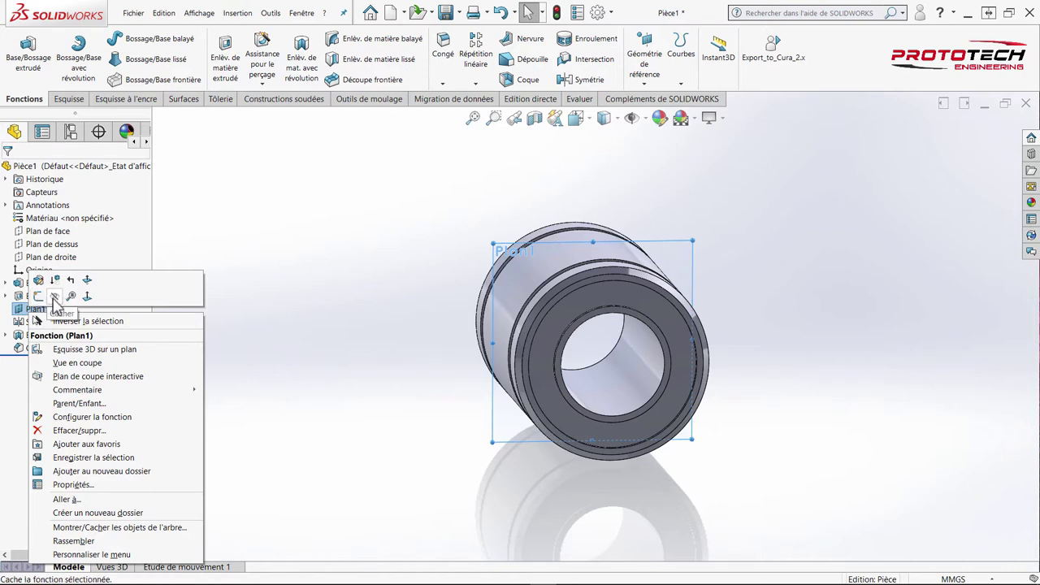
{"action": "left_click_drag", "start_coordinate": [127, 303], "coordinate": [348, 278]}
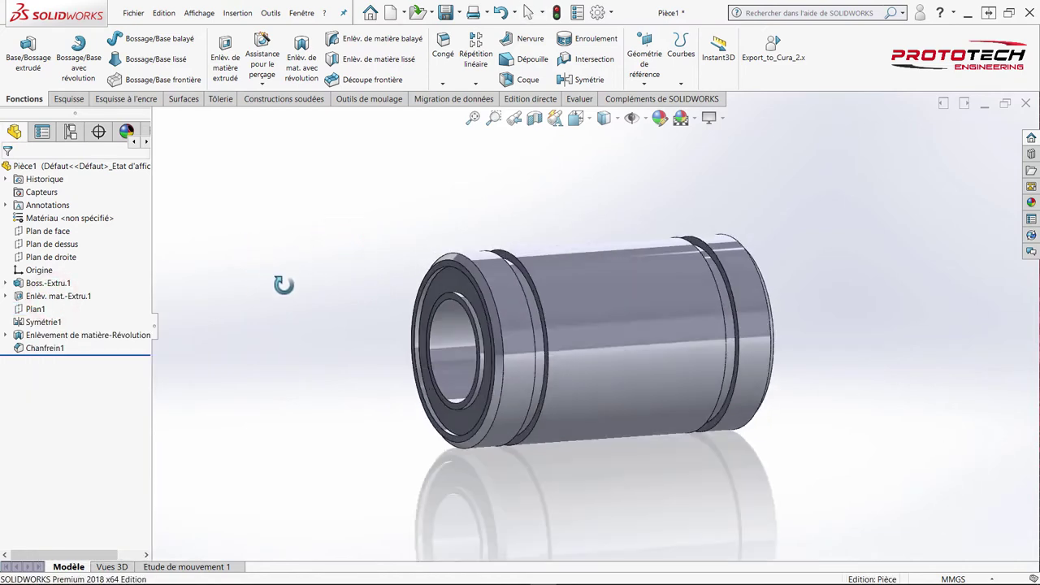
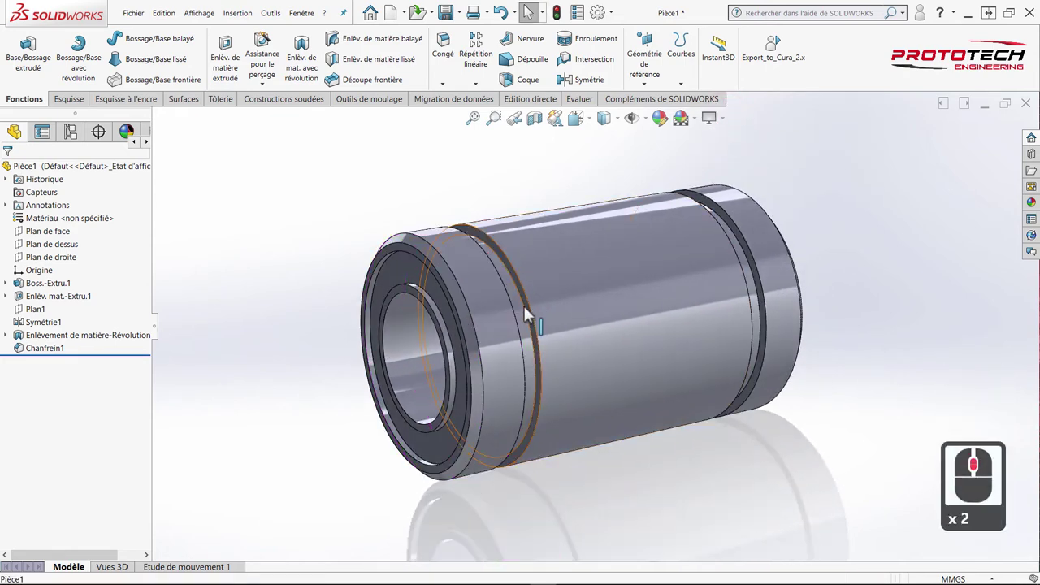
Step: Zoom onto the tube's end and select its recessed face, end faces and inner ring face
{"action": "scroll", "scroll_direction": "up", "scroll_amount": 3}
{"action": "scroll", "scroll_direction": "down", "scroll_amount": 3}
{"action": "scroll", "scroll_direction": "up", "scroll_amount": 3}
{"action": "scroll", "scroll_direction": "down", "scroll_amount": 3}
{"action": "left_click", "coordinate": [298, 271]}
{"action": "scroll", "scroll_direction": "up", "scroll_amount": 3}
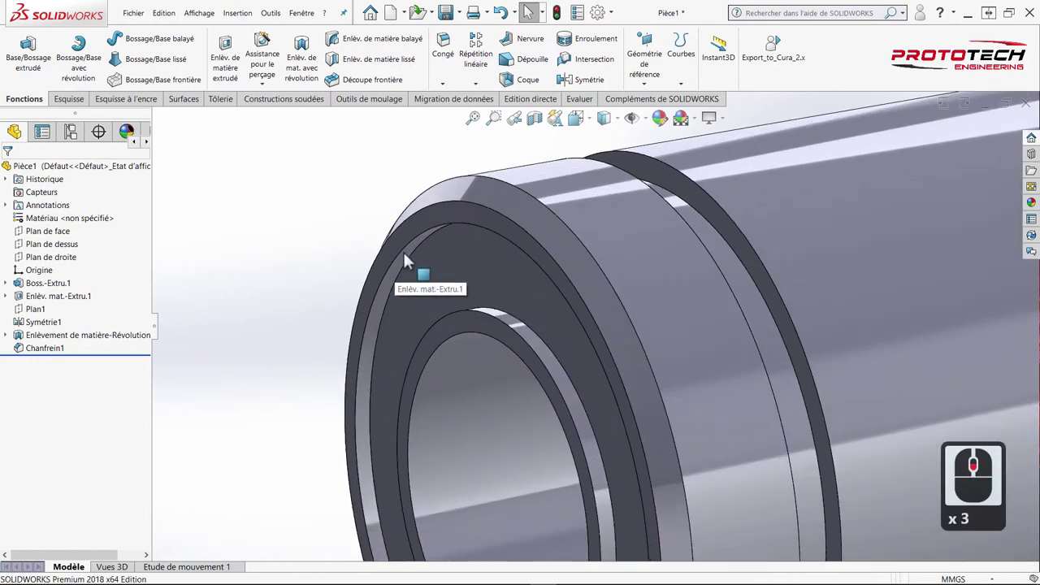
{"action": "left_click", "coordinate": [427, 254]}
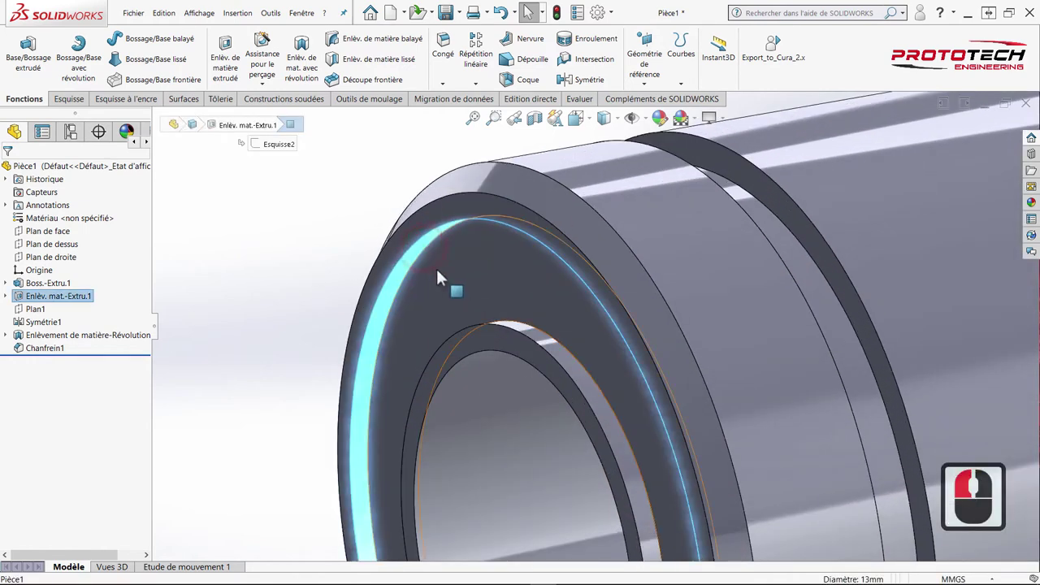
{"action": "left_click", "coordinate": [444, 277]}
{"action": "left_click", "coordinate": [501, 349]}
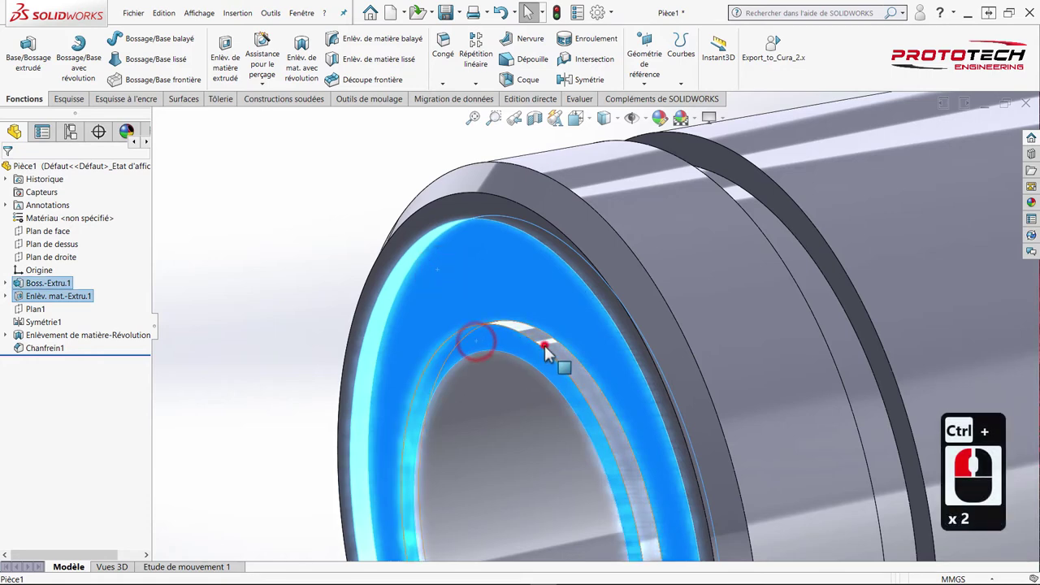
{"action": "left_click", "coordinate": [504, 435]}
Step: Select the faces at the opposite end, dismissing the edge context menu without a choice
{"action": "scroll", "scroll_direction": "up", "scroll_amount": 3}
{"action": "scroll", "scroll_direction": "up", "scroll_amount": 3}
{"action": "scroll", "scroll_direction": "up", "scroll_amount": 3}
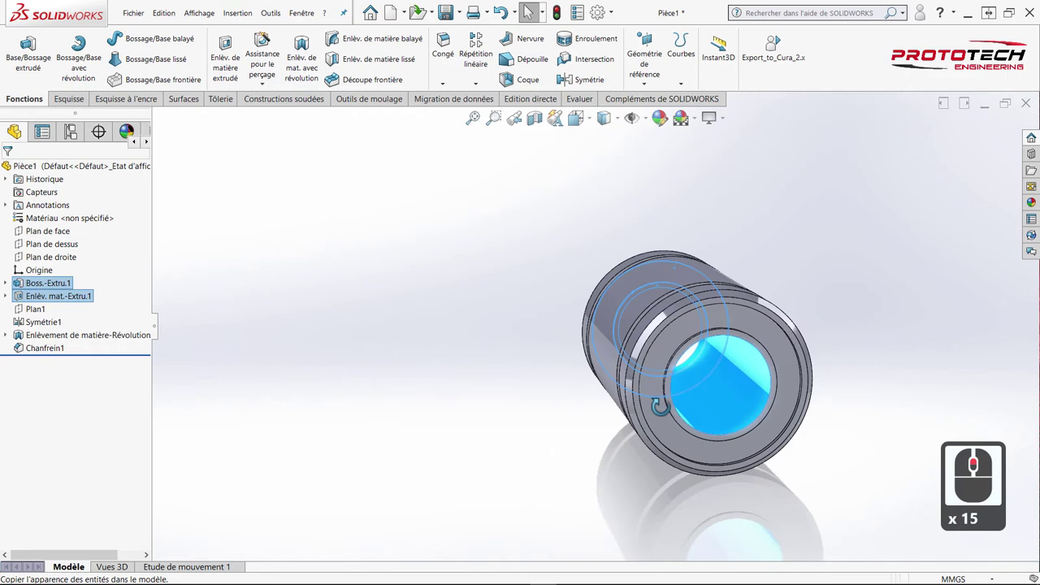
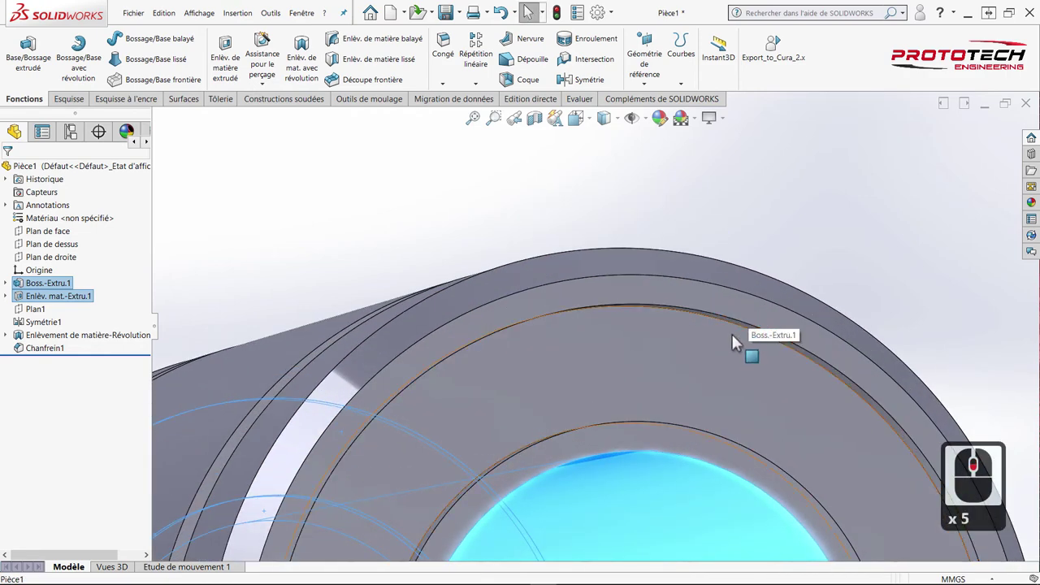
{"action": "left_click", "coordinate": [737, 334]}
{"action": "left_click", "coordinate": [700, 404]}
{"action": "double_click", "coordinate": [670, 441]}
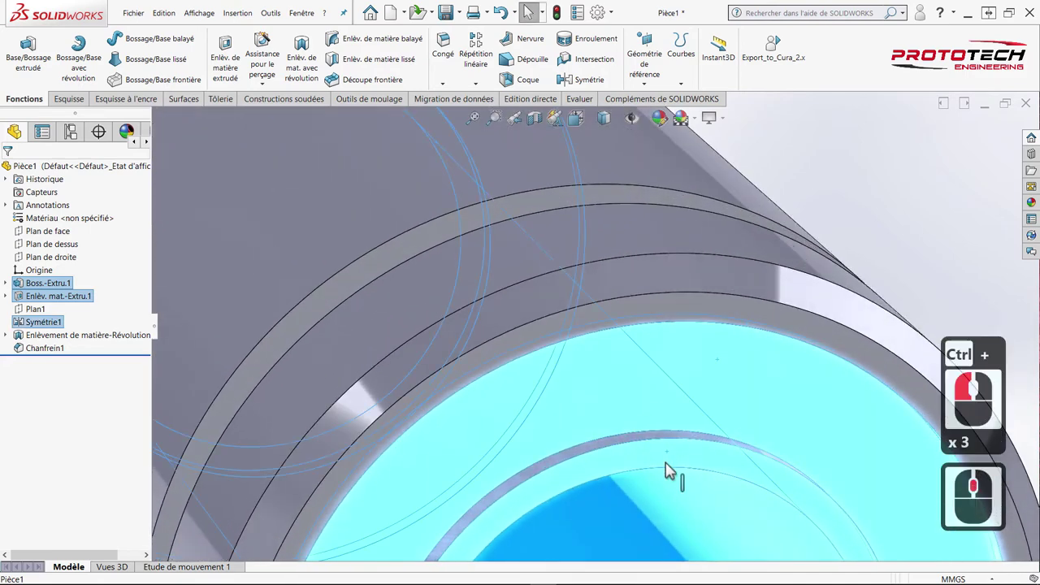
{"action": "left_click", "coordinate": [654, 443]}
{"action": "scroll", "scroll_direction": "up", "scroll_amount": 3}
{"action": "right_click", "coordinate": [599, 363]}
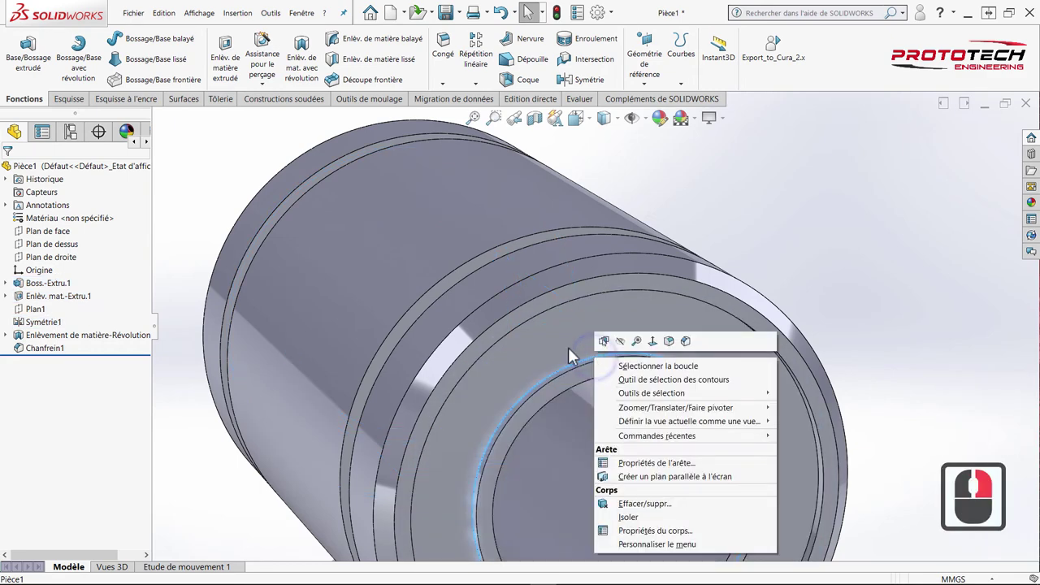
{"action": "left_click", "coordinate": [770, 226]}
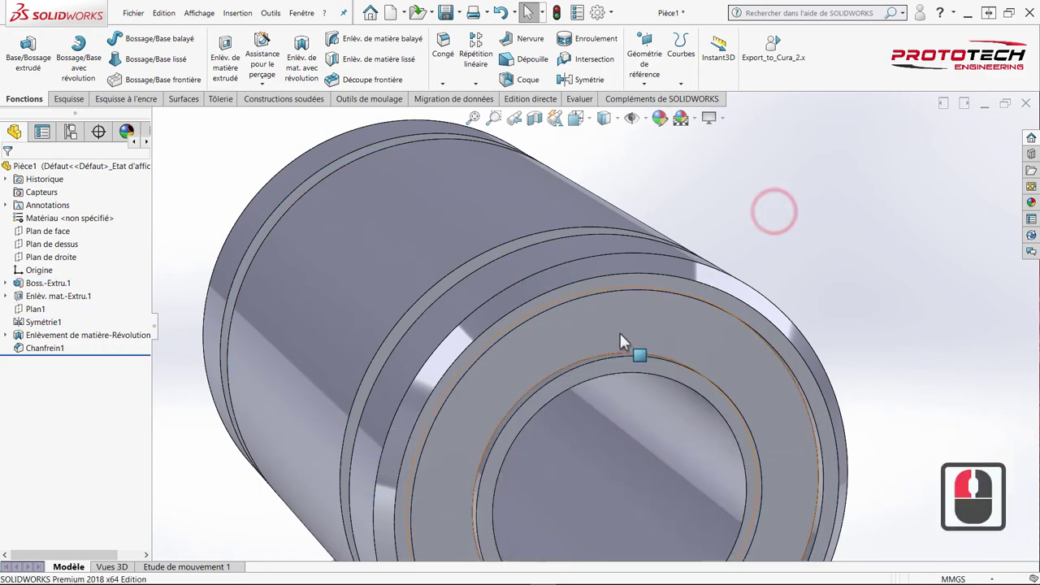
Step: Add more open-end faces to the selection and orbit toward the tube's end
{"action": "left_click", "coordinate": [601, 343]}
{"action": "left_click", "coordinate": [584, 382]}
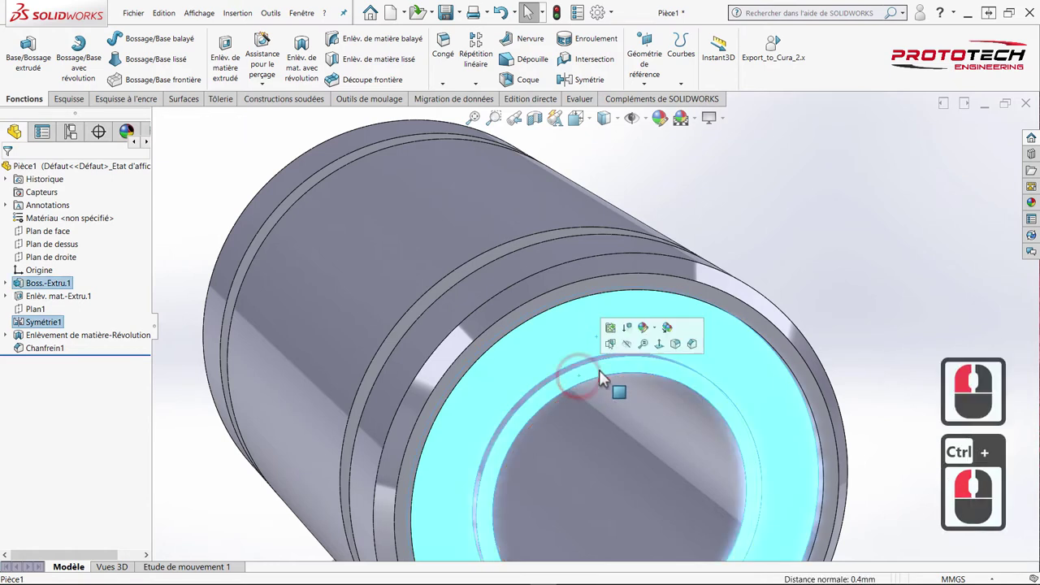
{"action": "left_click", "coordinate": [616, 396]}
{"action": "left_click", "coordinate": [603, 389]}
{"action": "middle_click", "coordinate": [622, 227]}
{"action": "middle_click", "coordinate": [657, 319]}
{"action": "left_click", "coordinate": [657, 319]}
{"action": "middle_click", "coordinate": [587, 374]}
{"action": "scroll", "scroll_direction": "up", "scroll_amount": 3}
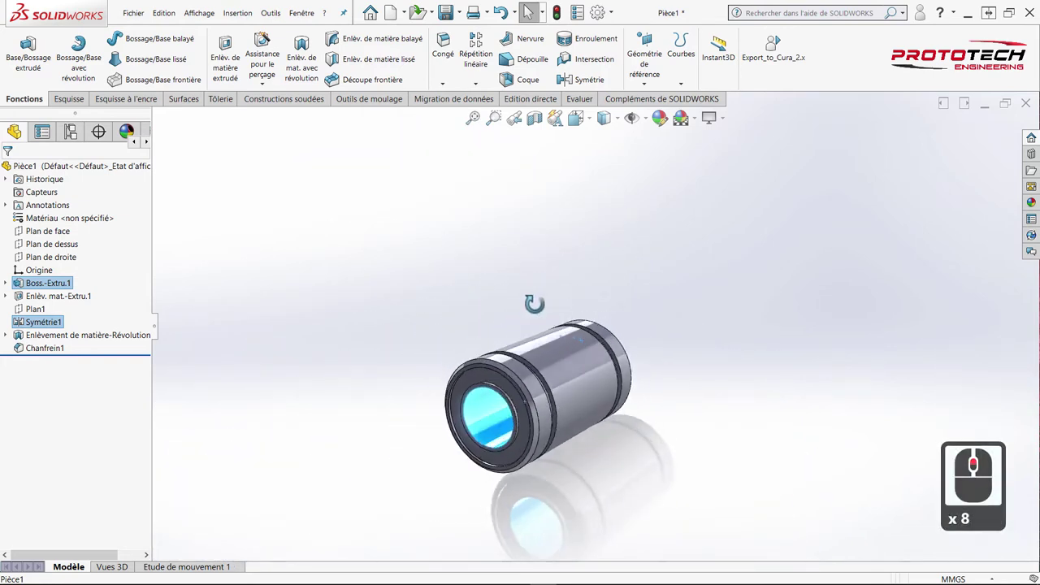
{"action": "middle_click", "coordinate": [548, 293]}
{"action": "scroll", "scroll_direction": "down", "scroll_amount": 3}
Step: Select the remaining five faces at the tube's end for appearance editing
{"action": "left_click", "coordinate": [538, 369]}
{"action": "left_click", "coordinate": [547, 384]}
{"action": "left_click", "coordinate": [556, 317]}
{"action": "left_click", "coordinate": [652, 331]}
{"action": "left_click", "coordinate": [695, 362]}
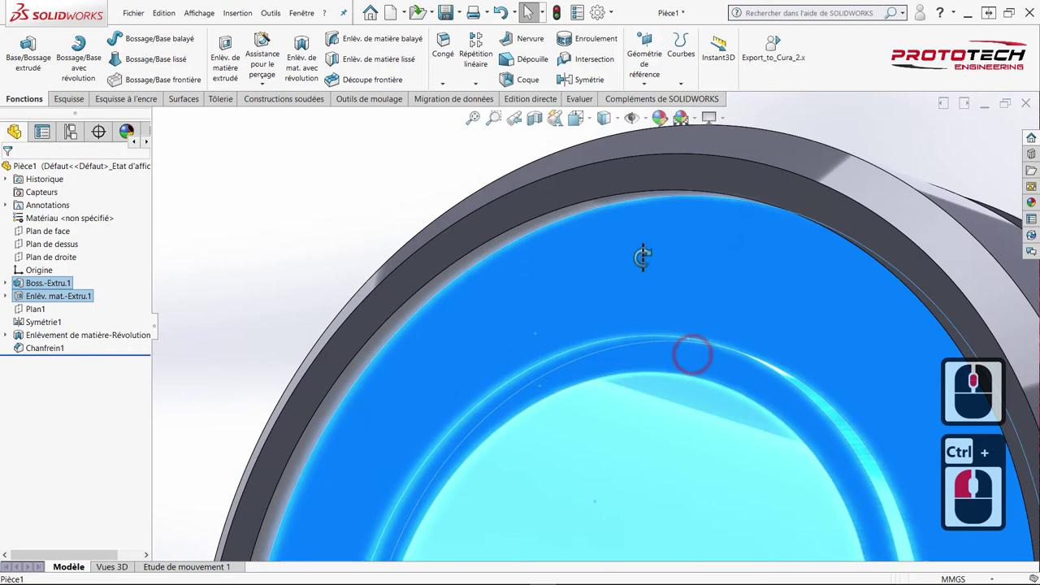
Step: Apply a black colour appearance to the selected end faces only
{"action": "middle_click", "coordinate": [651, 246]}
{"action": "left_click", "coordinate": [587, 238]}
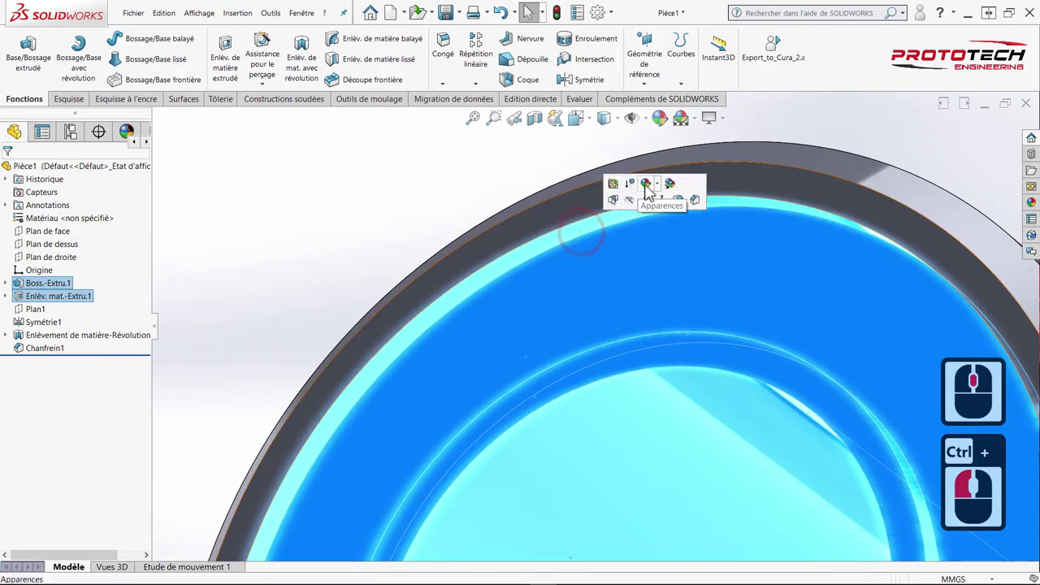
{"action": "left_click", "coordinate": [666, 187]}
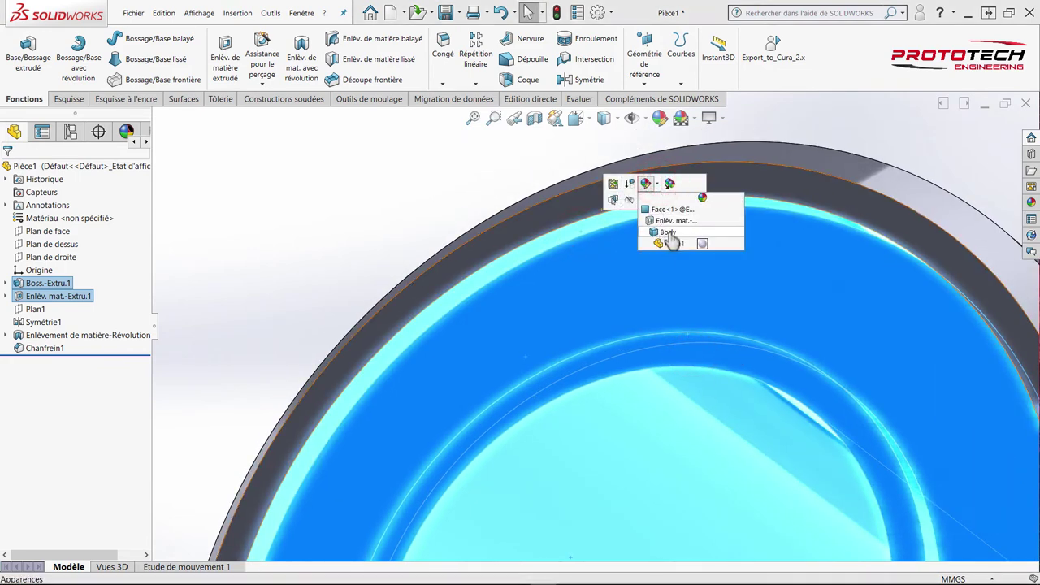
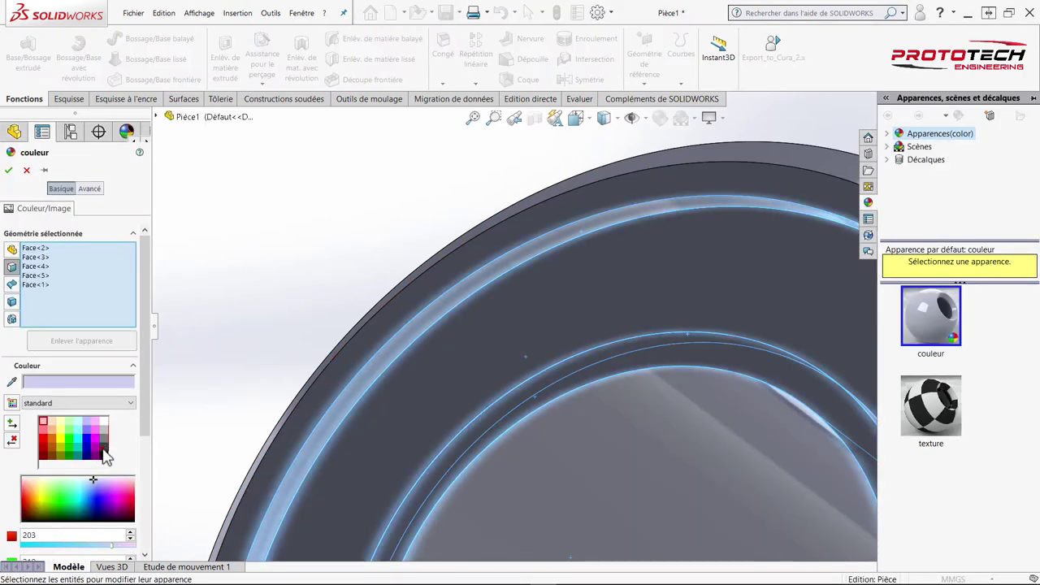
{"action": "left_click", "coordinate": [107, 454]}
{"action": "middle_click", "coordinate": [444, 326]}
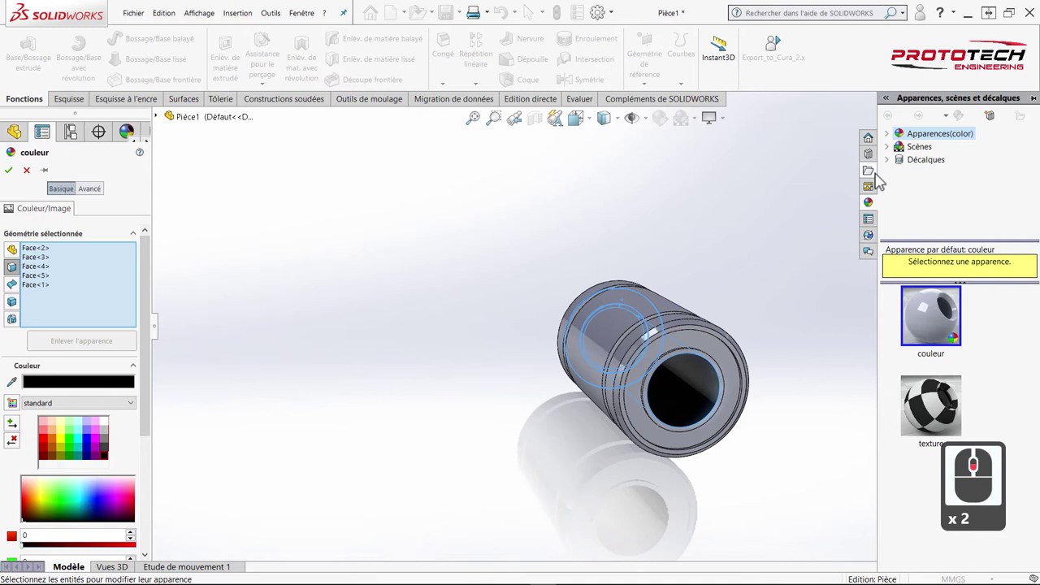
Step: Apply the Caoutchouc mat rubber appearance from the library to the end faces and confirm
{"action": "left_click", "coordinate": [892, 139]}
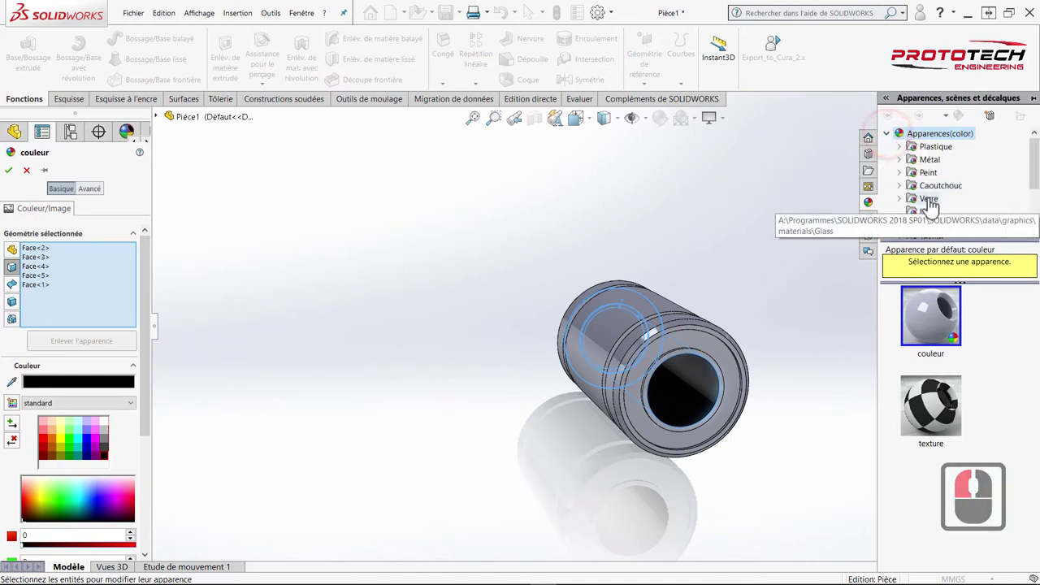
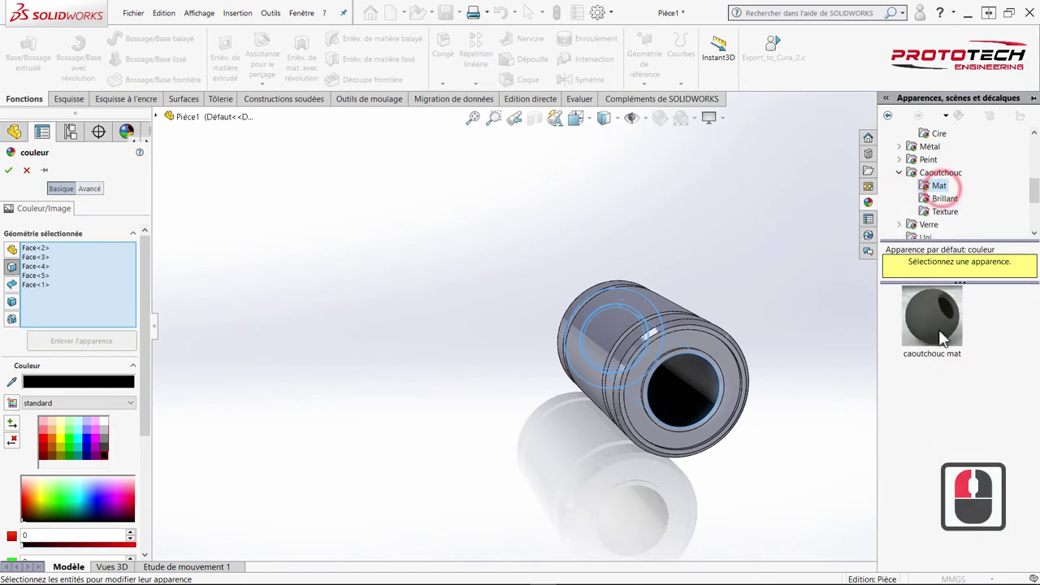
{"action": "double_click", "coordinate": [945, 330]}
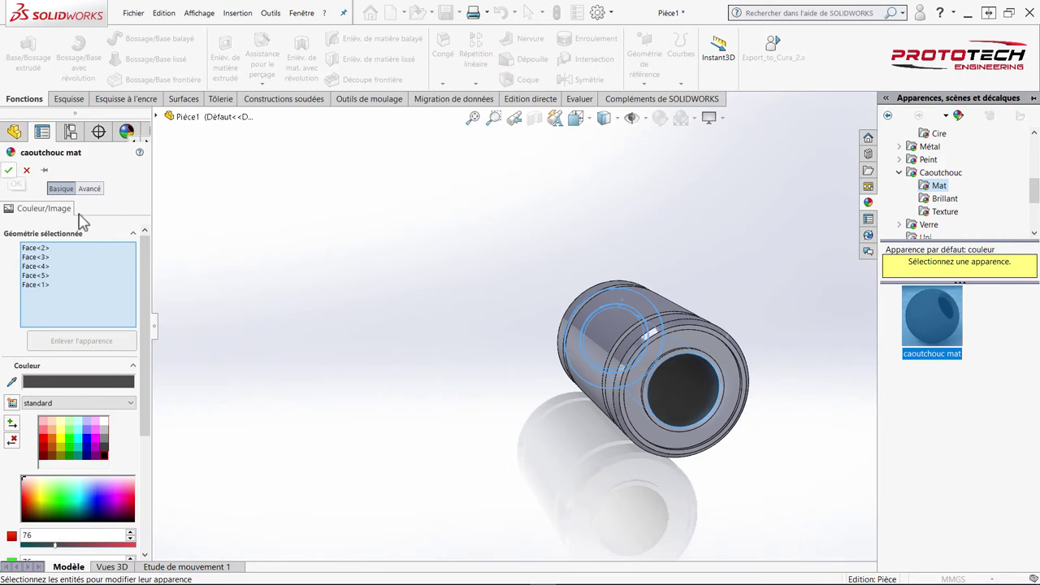
{"action": "middle_click", "coordinate": [630, 361]}
{"action": "left_click", "coordinate": [732, 329]}
{"action": "left_click_drag", "start_coordinate": [735, 342], "coordinate": [709, 344]}
{"action": "left_click", "coordinate": [736, 327]}
{"action": "left_click", "coordinate": [23, 184]}
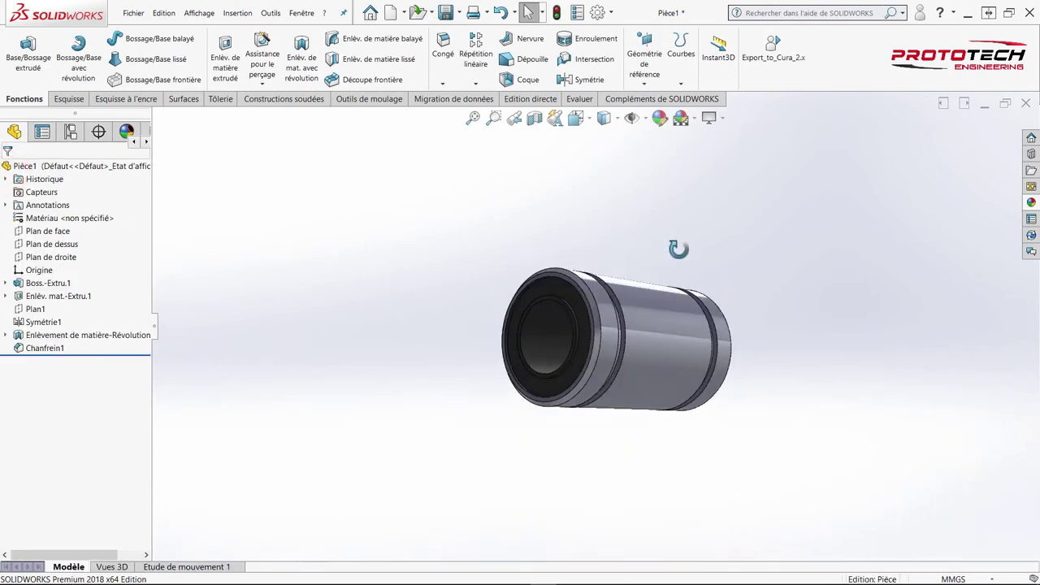
Step: Inspect both tube ends, then show the DisplayManager listing appearances, decals and scenes
{"action": "middle_click", "coordinate": [708, 289]}
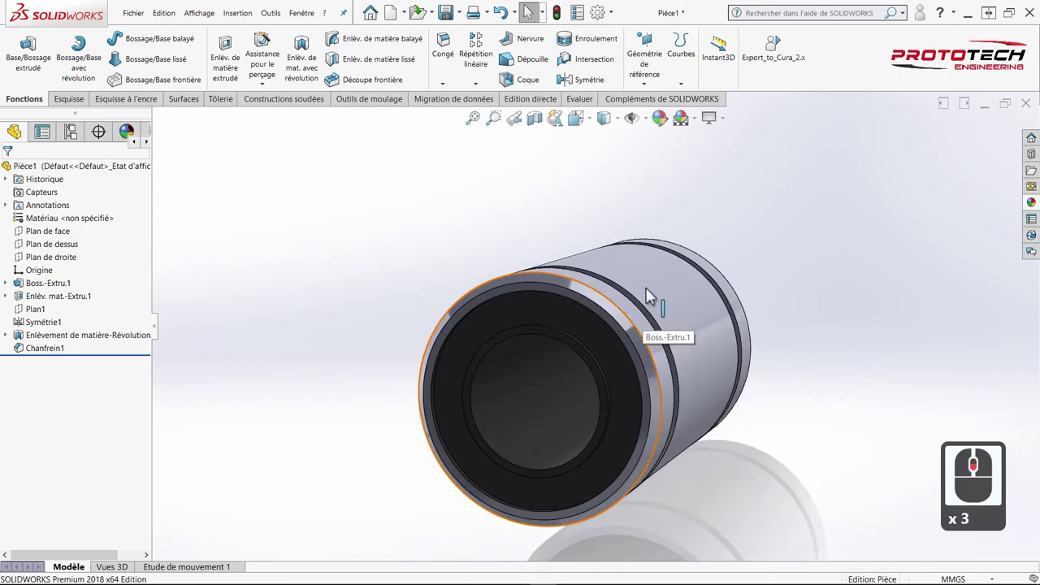
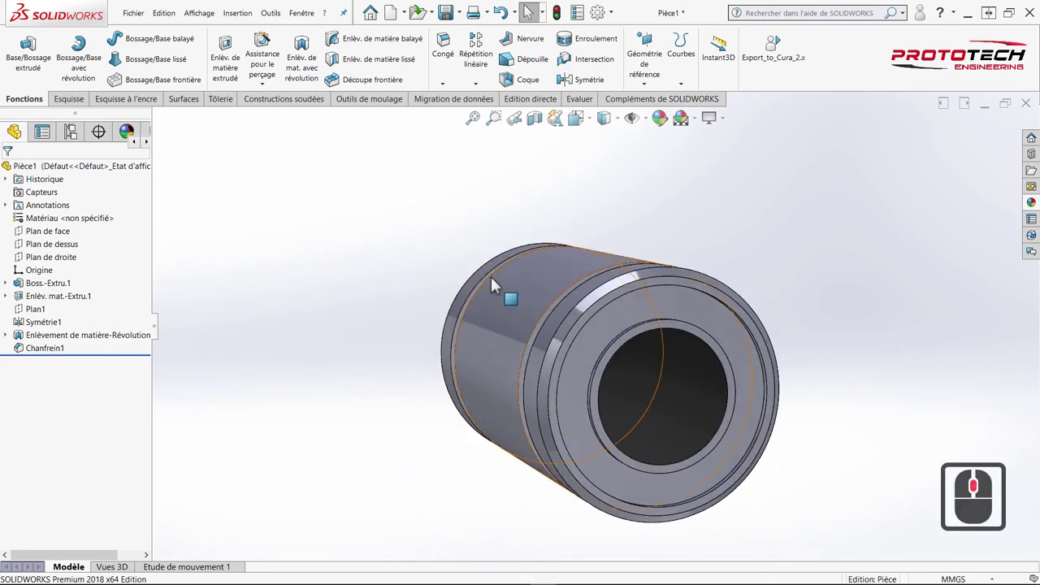
{"action": "scroll", "scroll_direction": "down", "scroll_amount": 3}
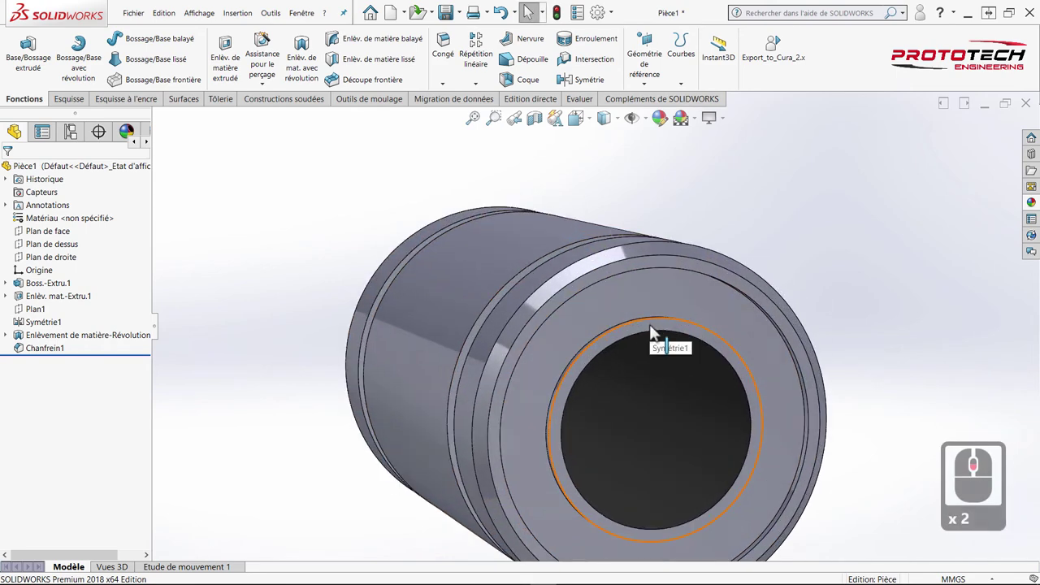
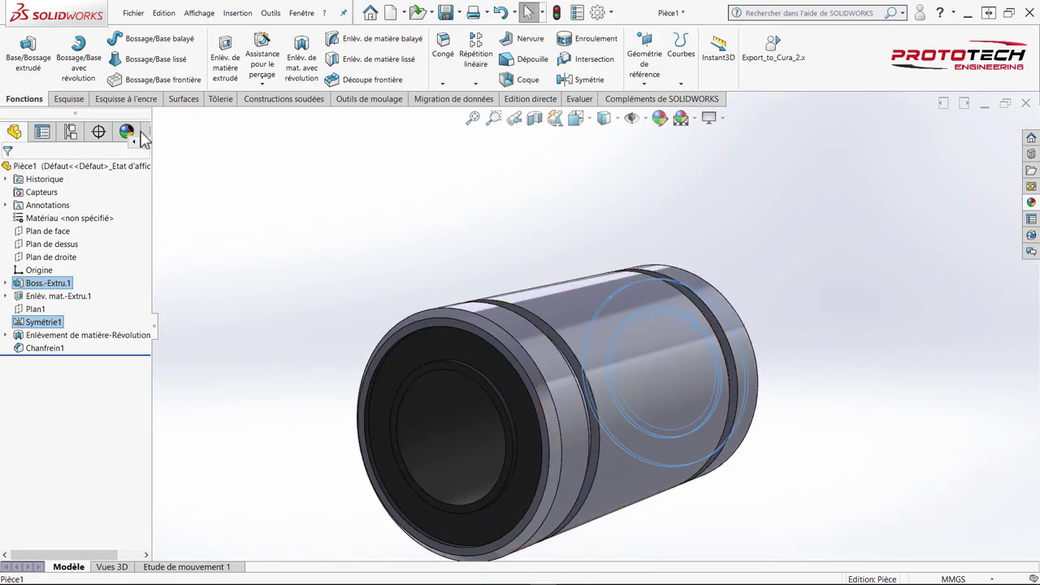
{"action": "left_click_drag", "start_coordinate": [138, 138], "coordinate": [127, 152]}
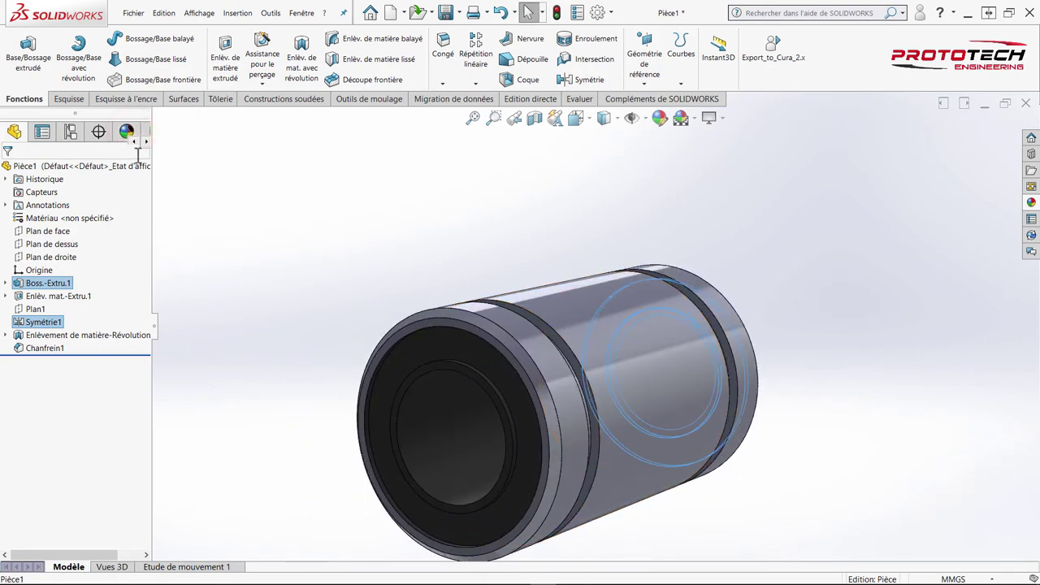
{"action": "left_click_drag", "start_coordinate": [130, 134], "coordinate": [100, 183]}
{"action": "left_click", "coordinate": [32, 161]}
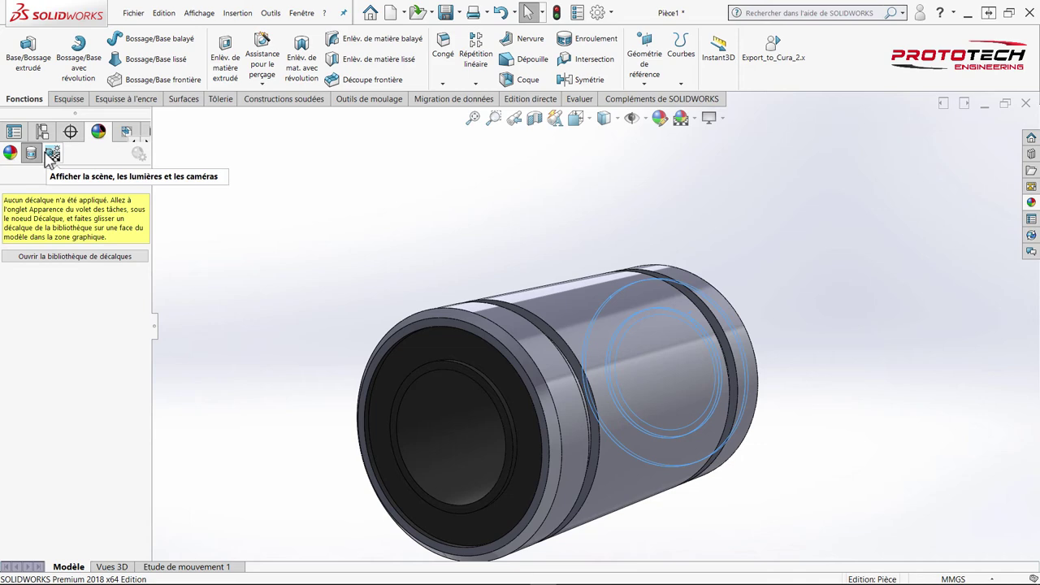
Step: Orbit to the tube's far end and begin selecting its faces
{"action": "left_click_drag", "start_coordinate": [21, 160], "coordinate": [630, 210]}
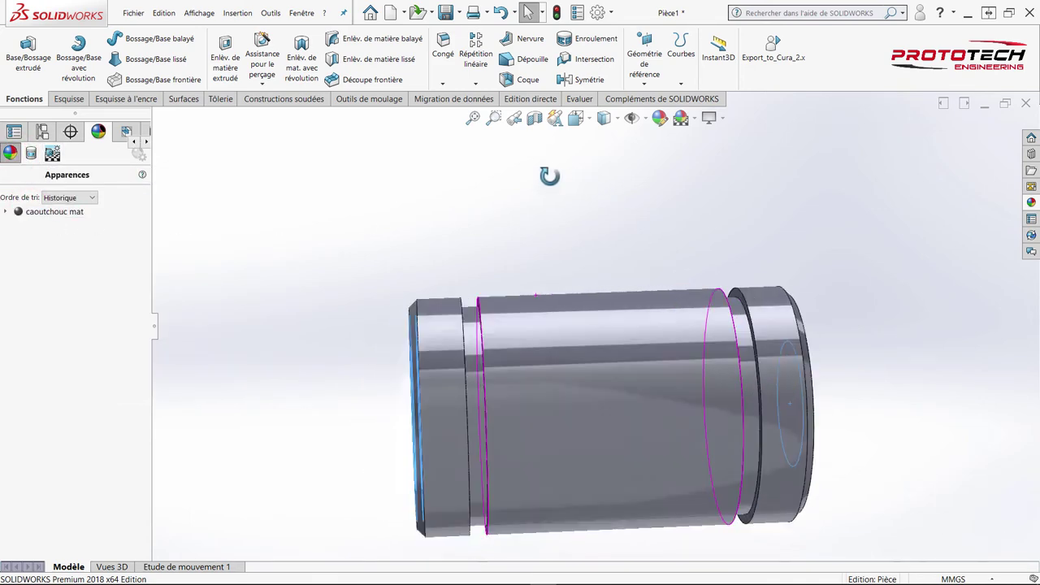
{"action": "middle_click", "coordinate": [457, 212]}
{"action": "scroll", "scroll_direction": "down", "scroll_amount": 3}
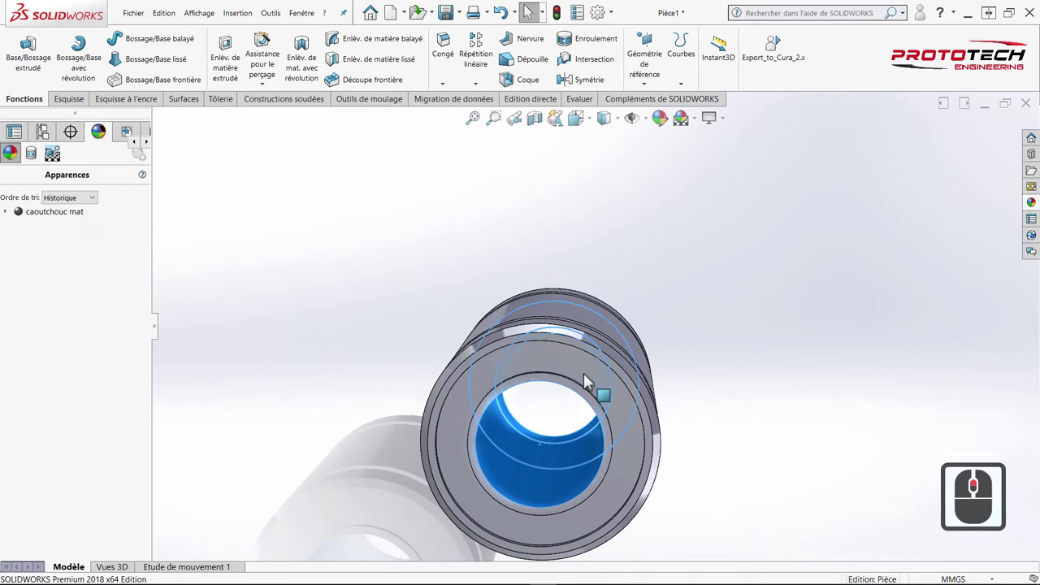
{"action": "left_click", "coordinate": [724, 407]}
{"action": "scroll", "scroll_direction": "down", "scroll_amount": 3}
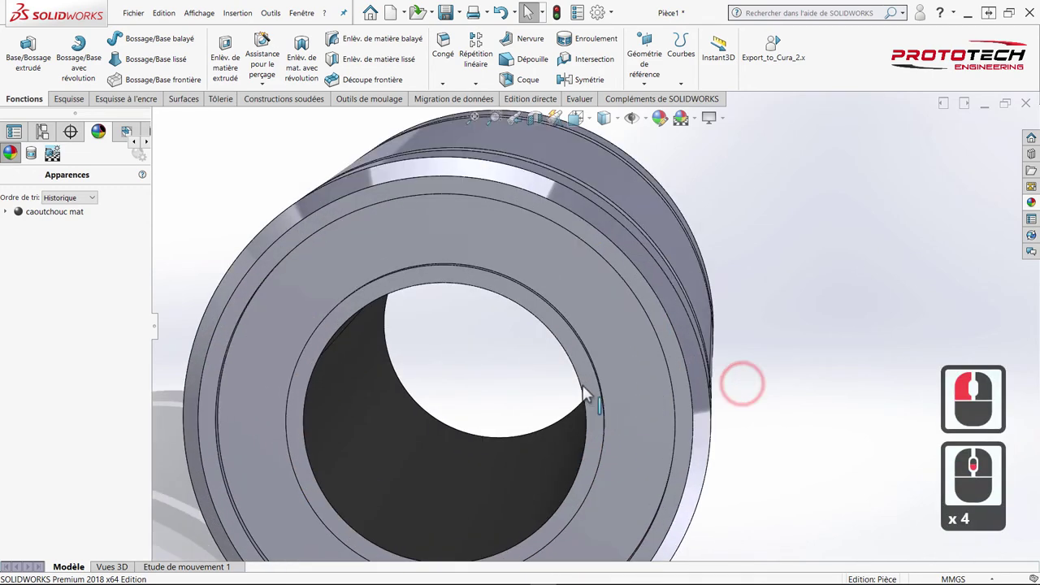
{"action": "left_click", "coordinate": [591, 387]}
{"action": "key", "text": "Escape"}
{"action": "key", "text": "Escape"}
Step: Select the remaining far-end faces, orbiting between picks
{"action": "middle_click", "coordinate": [584, 366]}
{"action": "left_click", "coordinate": [588, 322]}
{"action": "middle_click", "coordinate": [585, 326]}
{"action": "middle_click", "coordinate": [579, 328]}
{"action": "left_click", "coordinate": [608, 295]}
{"action": "left_click", "coordinate": [617, 292]}
{"action": "middle_click", "coordinate": [742, 262]}
{"action": "left_click", "coordinate": [690, 295]}
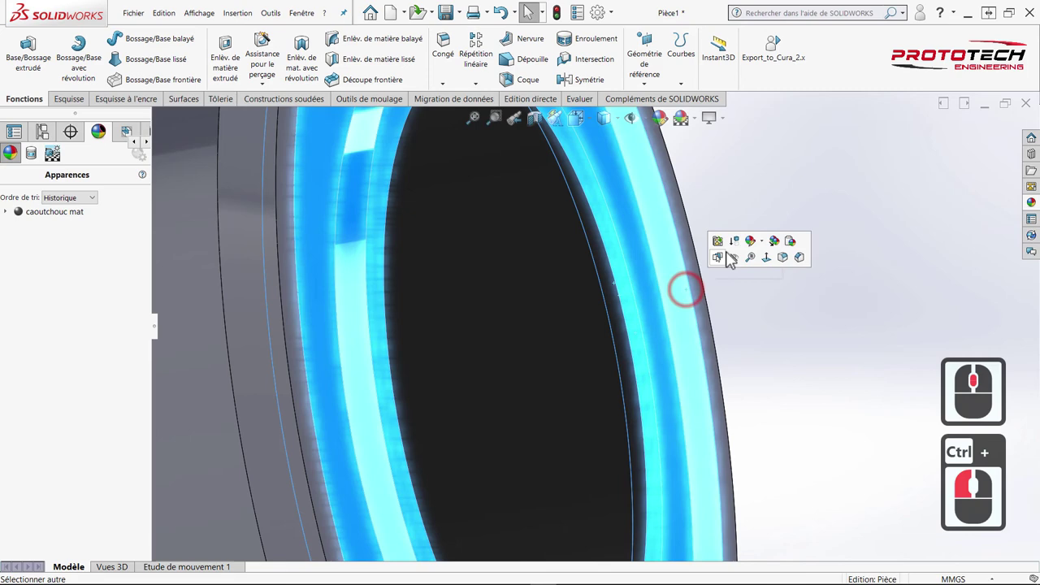
Step: Apply the black Caoutchouc mat appearance to the far-end faces and confirm
{"action": "left_click", "coordinate": [767, 246]}
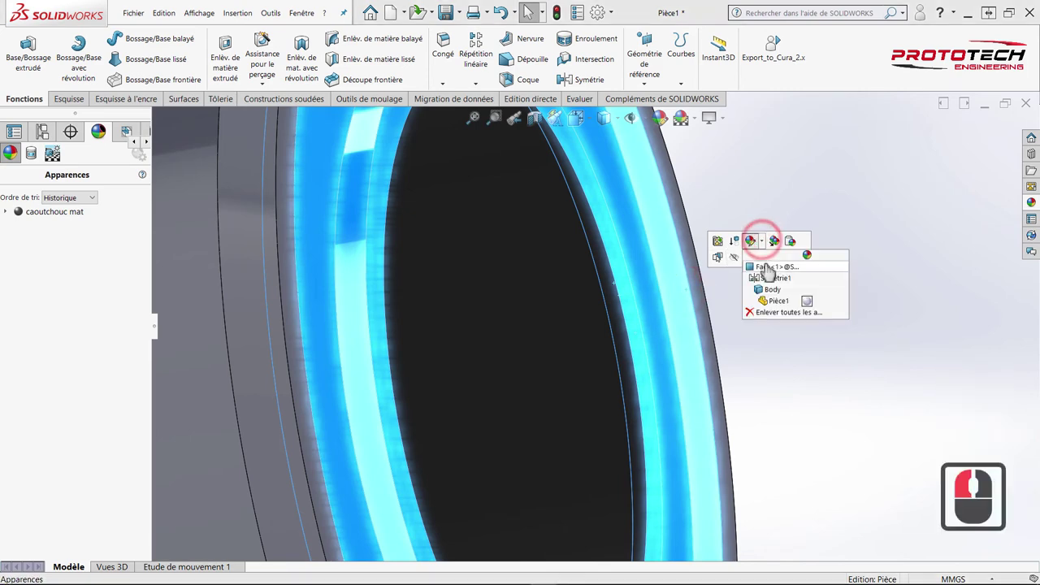
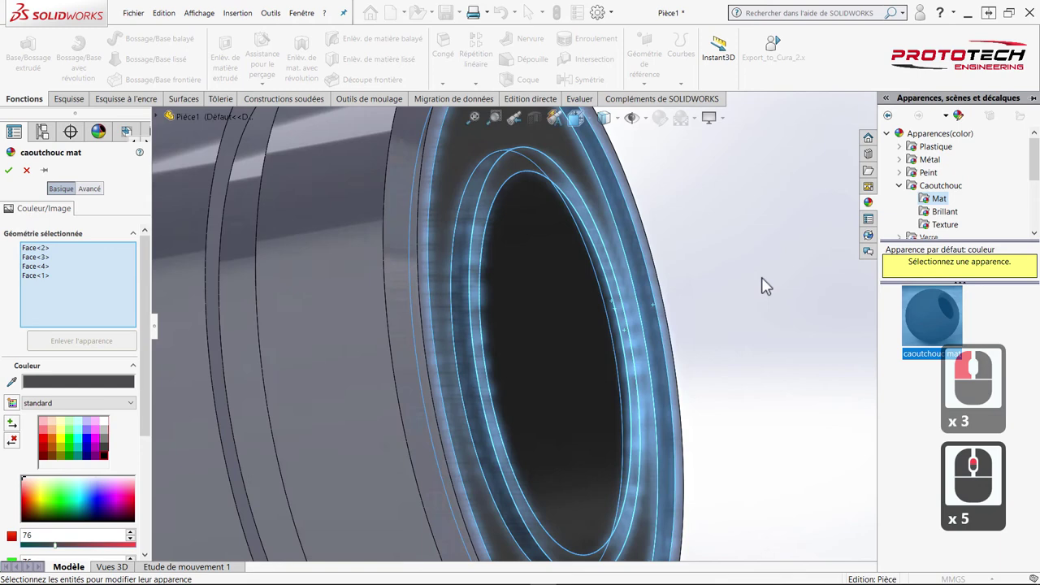
{"action": "left_click", "coordinate": [30, 194]}
{"action": "middle_click", "coordinate": [541, 212]}
{"action": "middle_click", "coordinate": [546, 306]}
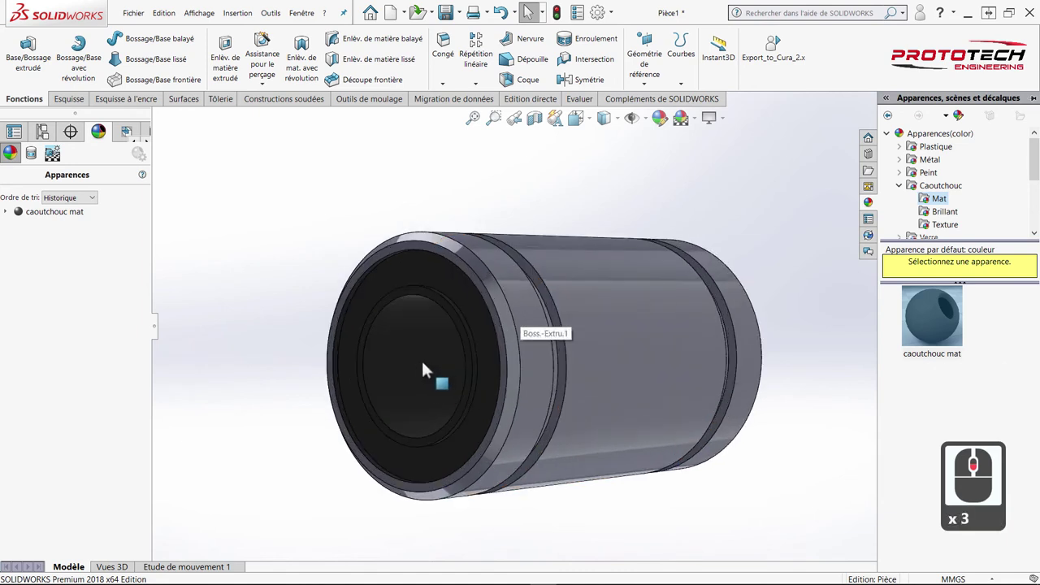
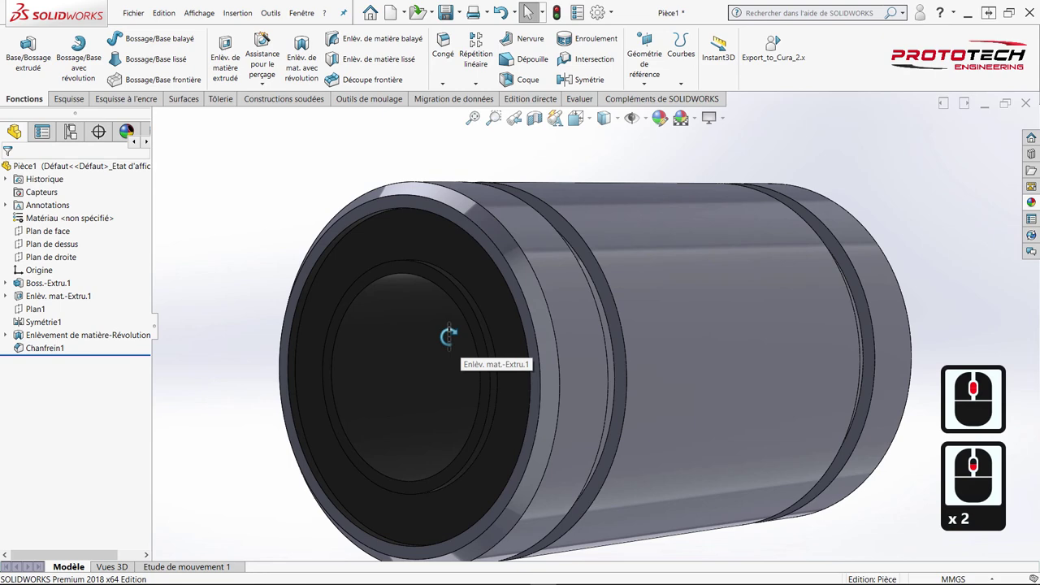
Step: Orbit toward the grooves and select the faces inside both ring grooves
{"action": "middle_click", "coordinate": [441, 349]}
{"action": "scroll", "scroll_direction": "down", "scroll_amount": 3}
{"action": "left_click", "coordinate": [542, 184]}
{"action": "scroll", "scroll_direction": "down", "scroll_amount": 3}
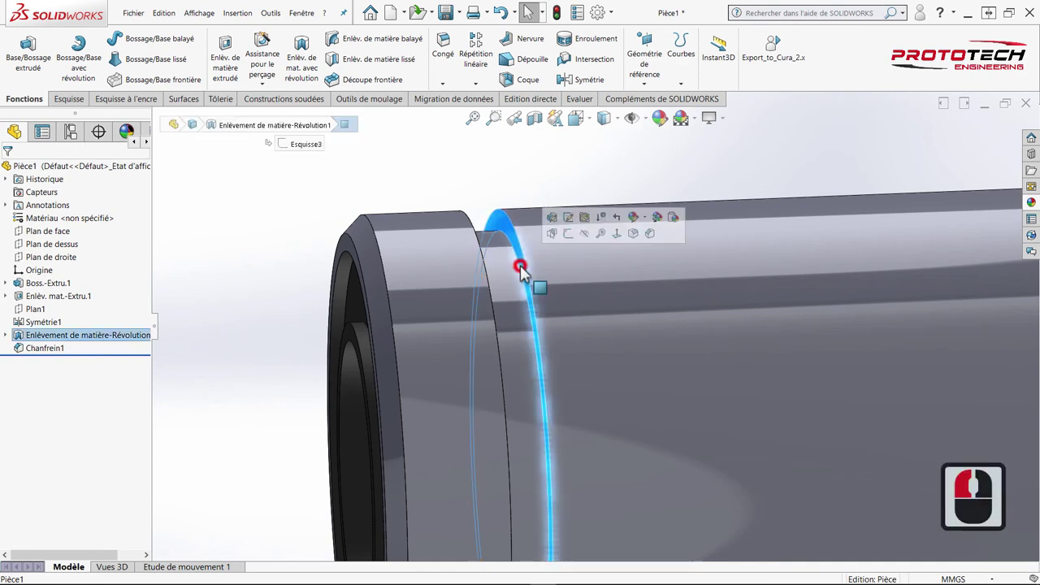
{"action": "double_click", "coordinate": [516, 277]}
{"action": "left_click", "coordinate": [482, 280]}
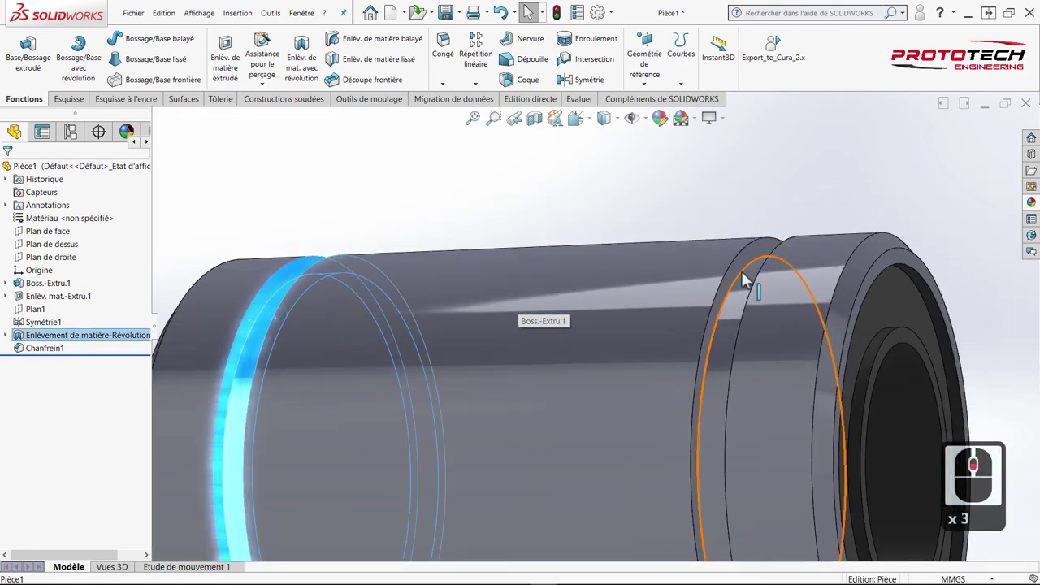
{"action": "left_click", "coordinate": [747, 286]}
{"action": "left_click", "coordinate": [740, 299]}
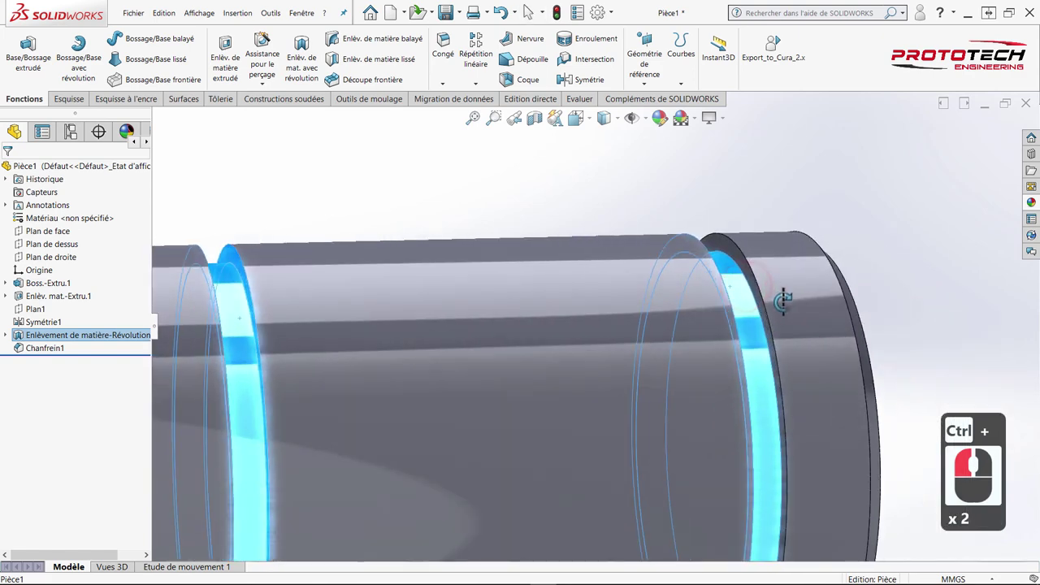
{"action": "left_click", "coordinate": [756, 282]}
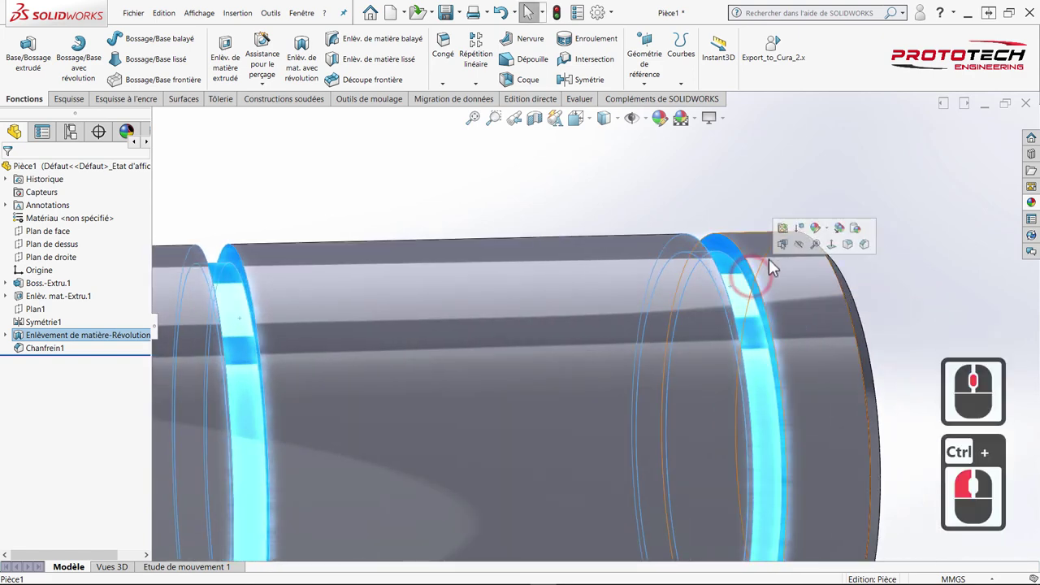
Step: Colour the selected groove faces orange from the Couleur palette and confirm
{"action": "left_click", "coordinate": [835, 233]}
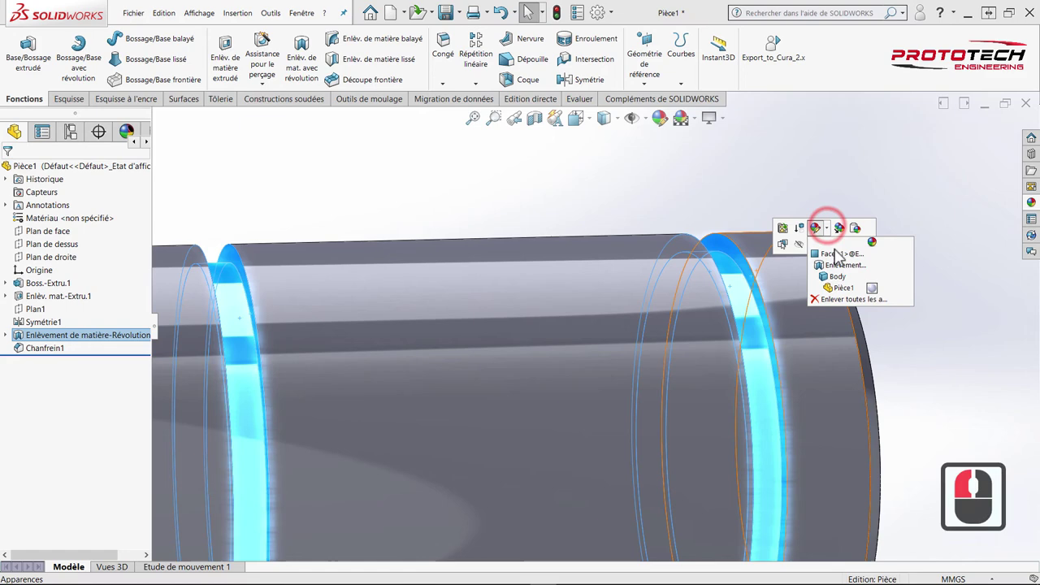
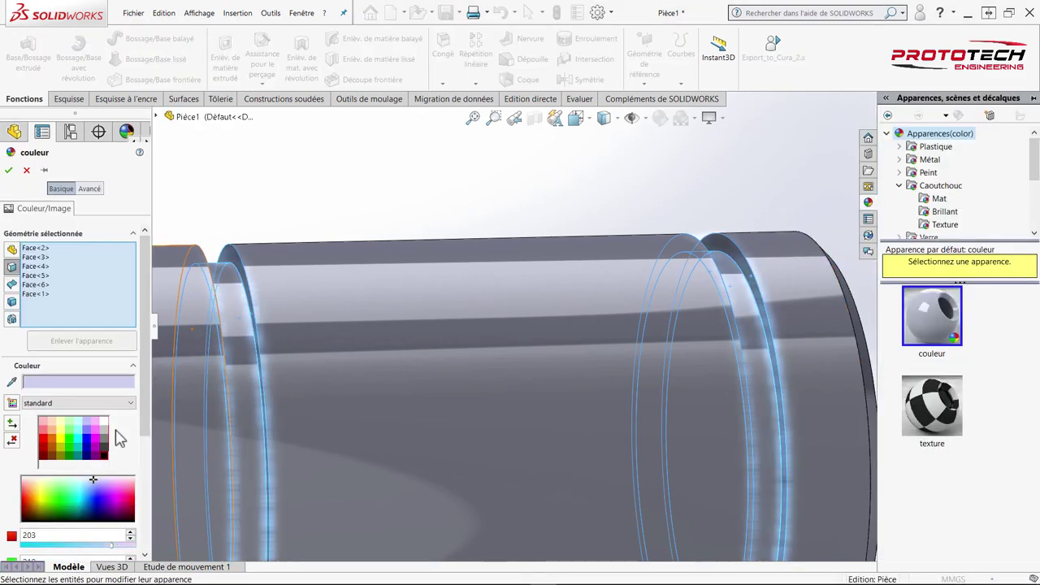
{"action": "left_click", "coordinate": [60, 446]}
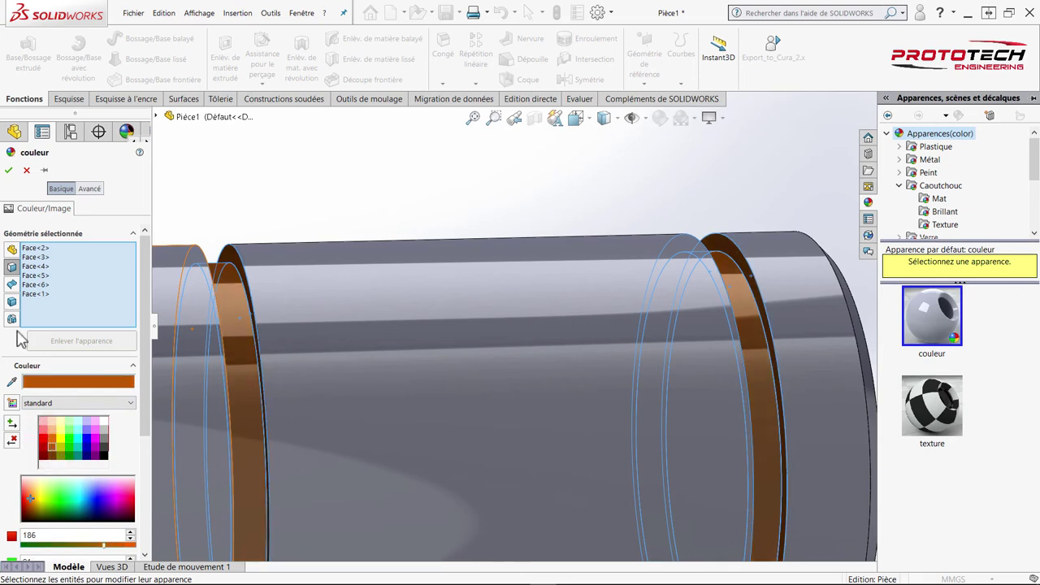
{"action": "left_click", "coordinate": [11, 181]}
{"action": "left_click", "coordinate": [330, 191]}
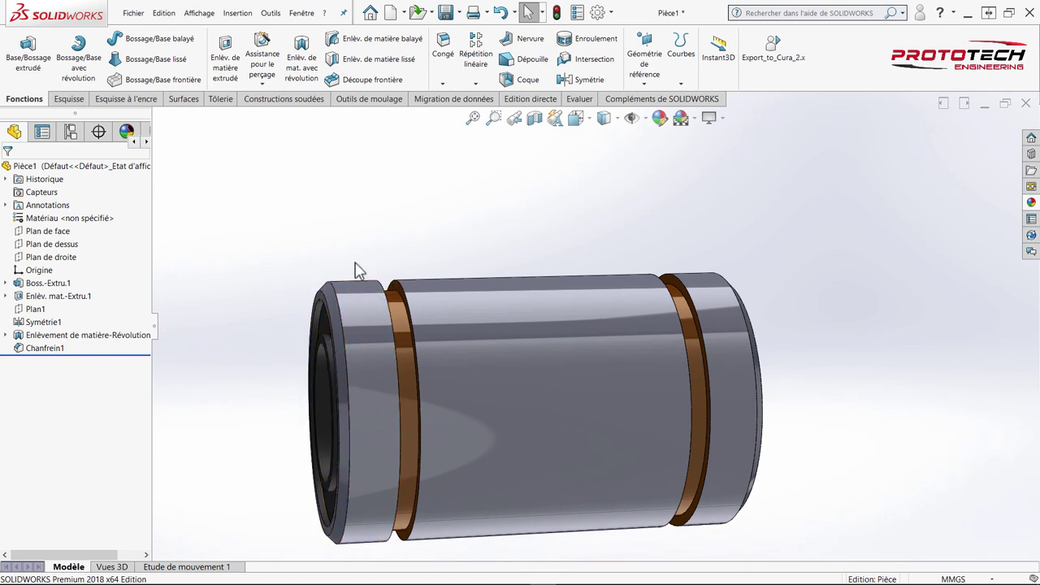
Step: Start a new Chanfrein feature from the Congé dropdown
{"action": "left_click", "coordinate": [371, 248]}
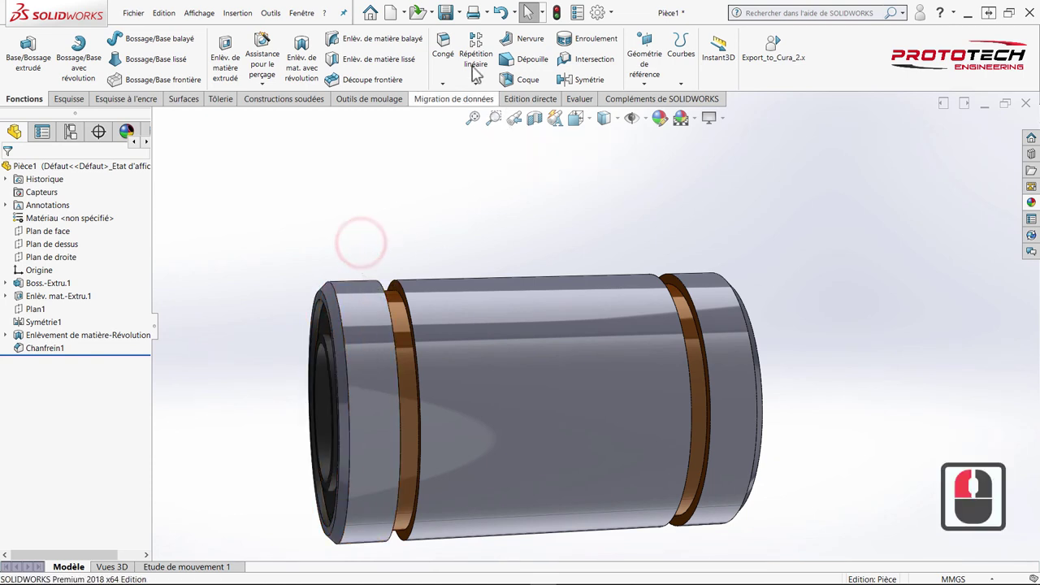
{"action": "left_click_drag", "start_coordinate": [455, 88], "coordinate": [457, 106]}
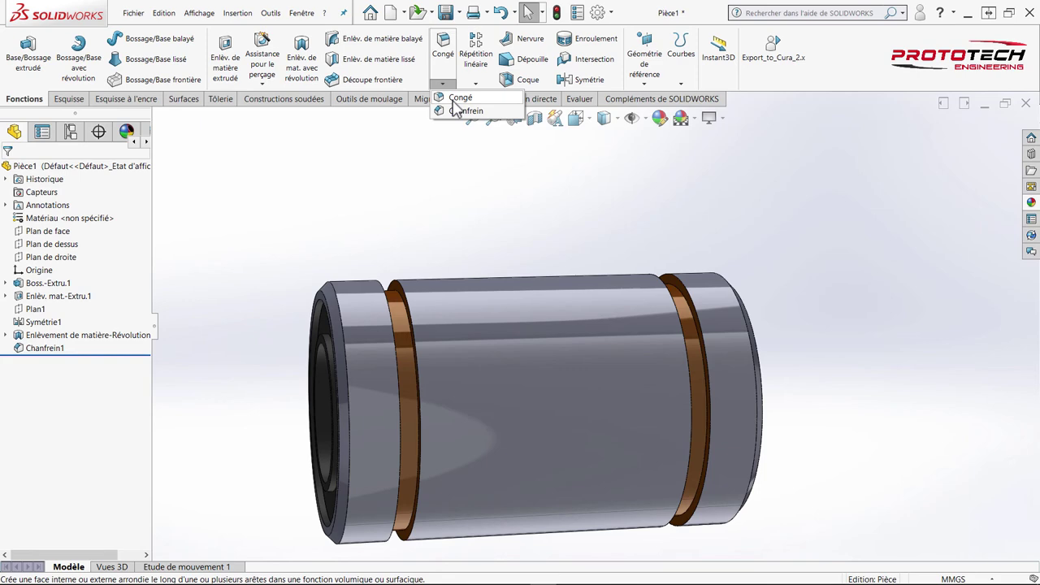
{"action": "left_click_drag", "start_coordinate": [460, 108], "coordinate": [388, 242]}
{"action": "left_click", "coordinate": [447, 93]}
{"action": "left_click", "coordinate": [447, 132]}
Step: Select both edges of the first groove for the chamfer
{"action": "middle_click", "coordinate": [410, 243]}
{"action": "middle_click", "coordinate": [396, 291]}
{"action": "middle_click", "coordinate": [420, 294]}
{"action": "middle_click", "coordinate": [438, 299]}
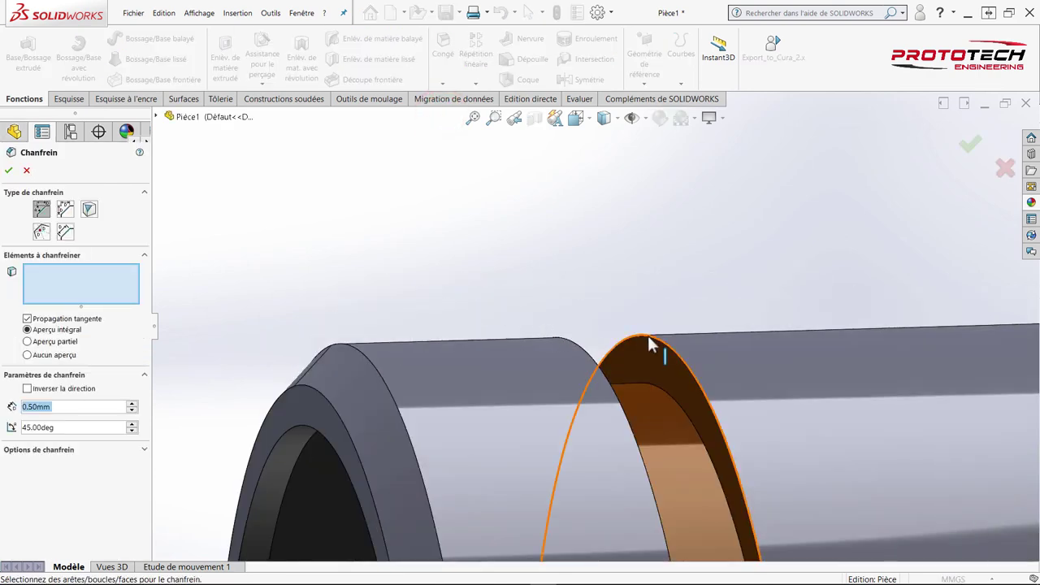
{"action": "left_click", "coordinate": [645, 338]}
{"action": "middle_click", "coordinate": [540, 335]}
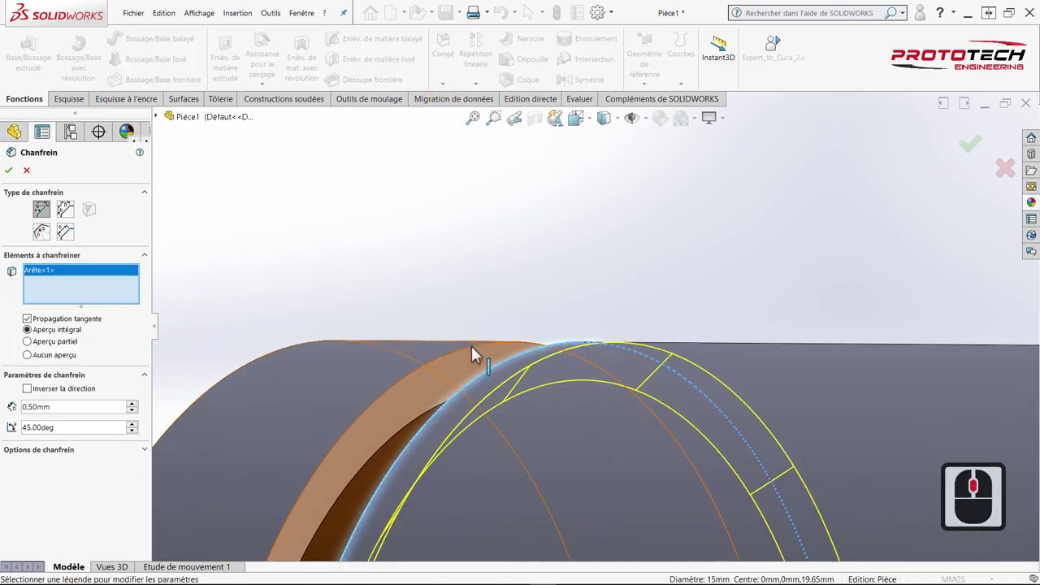
{"action": "left_click", "coordinate": [472, 356]}
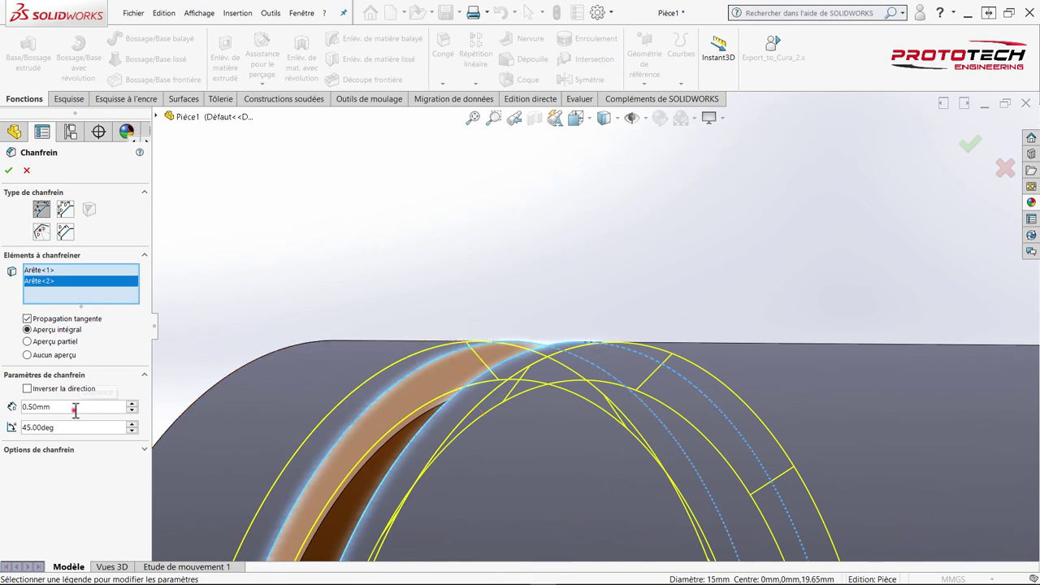
Step: Set the chamfer distance to 0.2 mm at 45°
{"action": "left_click", "coordinate": [9, 421]}
{"action": "type", "text": "0."}
{"action": "left_click", "coordinate": [15, 423]}
{"action": "type", "text": "2"}
{"action": "key", "text": "Return"}
Step: Add the second groove's two edges and confirm Chanfrein2 on all four groove edges
{"action": "scroll", "scroll_direction": "down", "scroll_amount": 3}
{"action": "left_click_drag", "start_coordinate": [575, 351], "coordinate": [580, 349]}
{"action": "scroll", "scroll_direction": "down", "scroll_amount": 3}
{"action": "middle_click", "coordinate": [763, 350]}
{"action": "scroll", "scroll_direction": "down", "scroll_amount": 3}
{"action": "left_click", "coordinate": [687, 337]}
{"action": "left_click", "coordinate": [724, 362]}
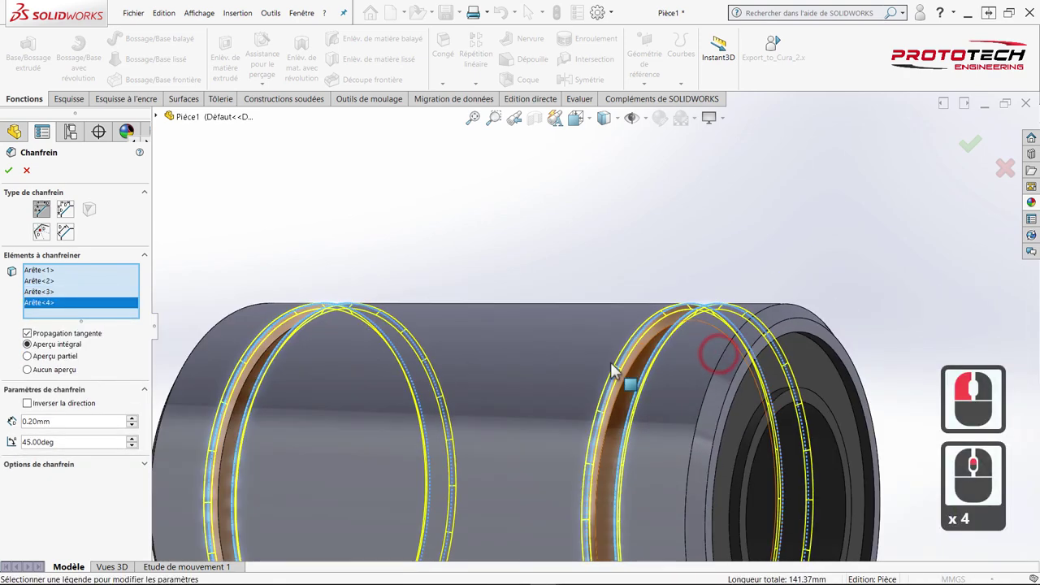
{"action": "middle_click", "coordinate": [542, 355]}
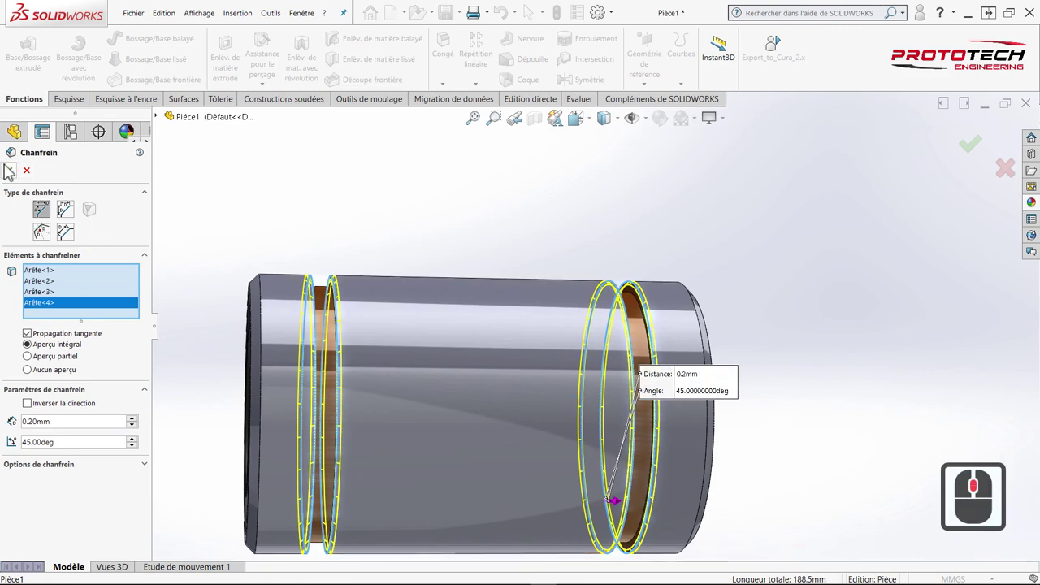
{"action": "left_click", "coordinate": [15, 178]}
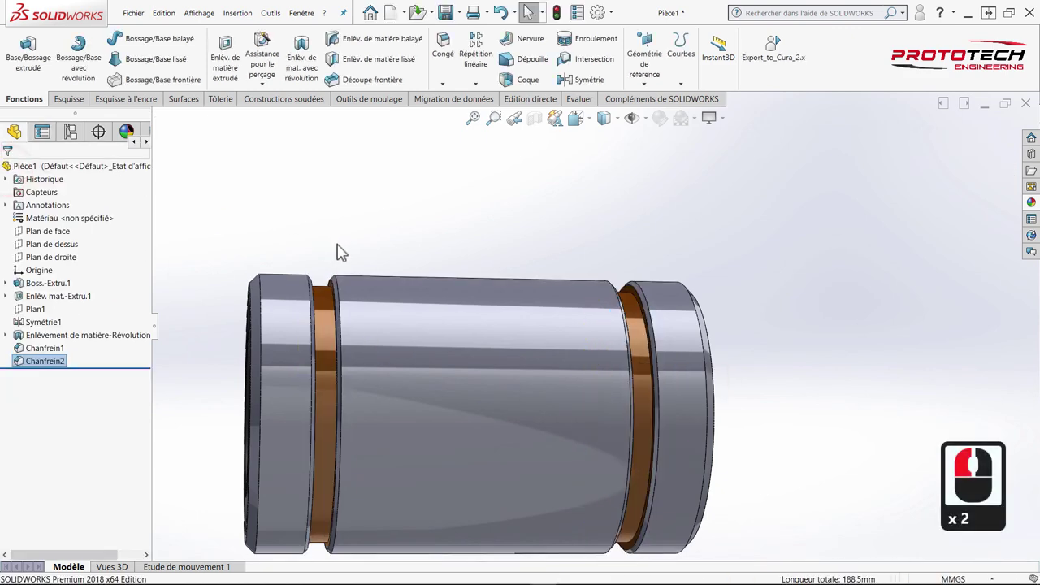
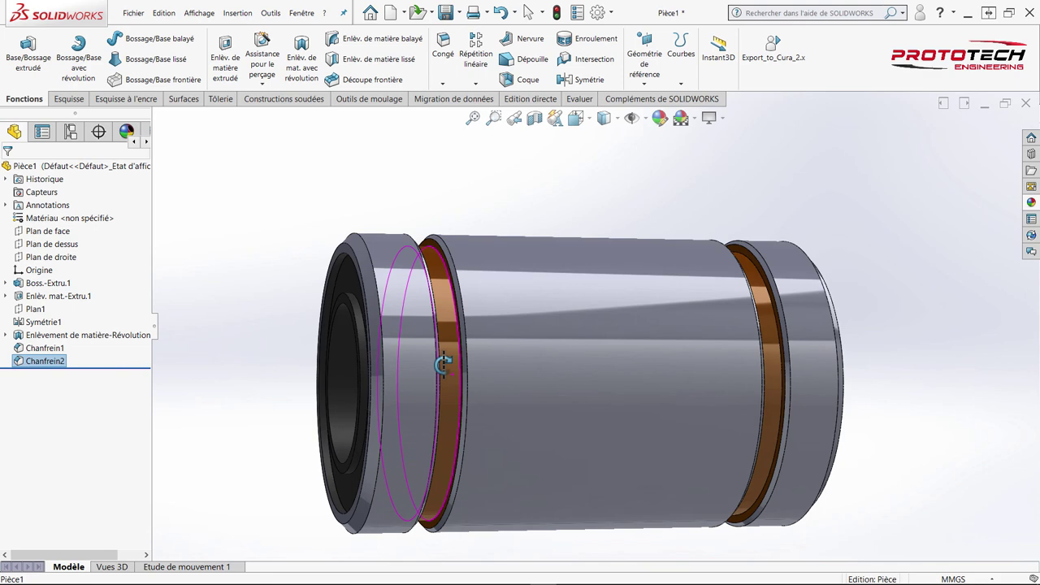
Step: Apply a new background scene from the Apply Scene list for glossier reflections on the tube
{"action": "middle_click", "coordinate": [455, 382]}
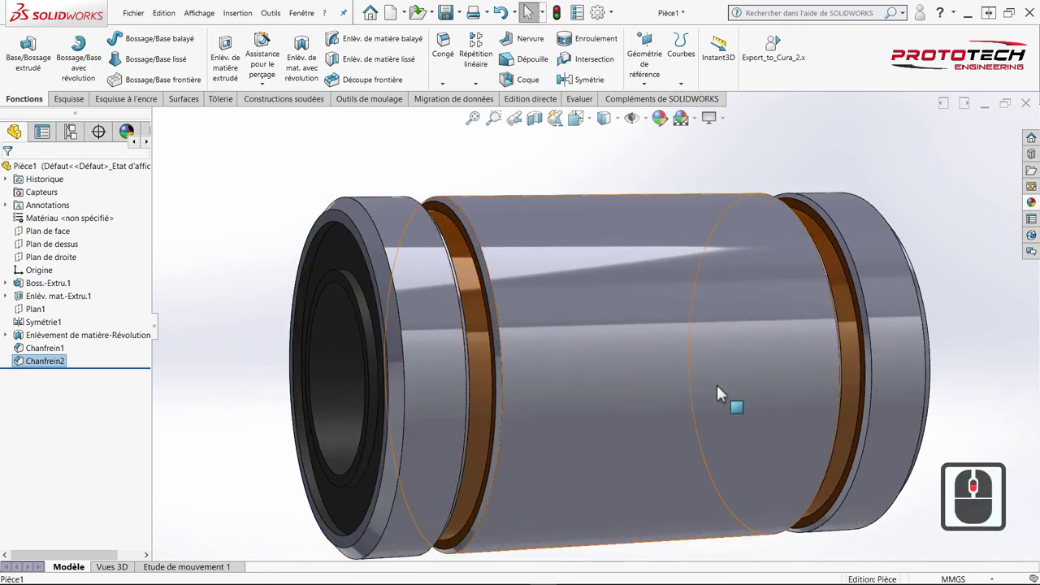
{"action": "middle_click", "coordinate": [811, 390]}
{"action": "middle_click", "coordinate": [741, 387]}
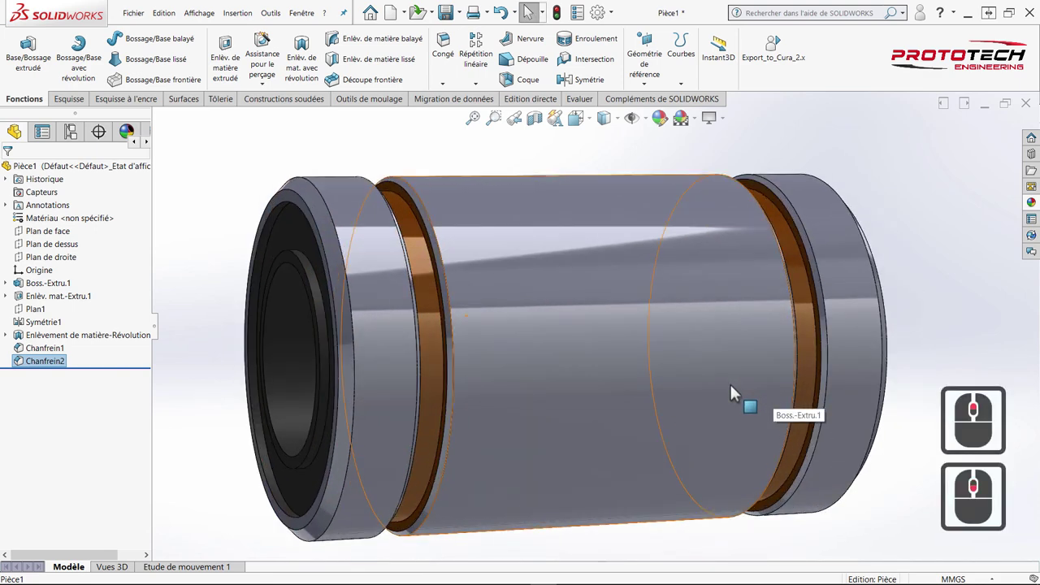
{"action": "left_click", "coordinate": [678, 139]}
{"action": "left_click", "coordinate": [699, 122]}
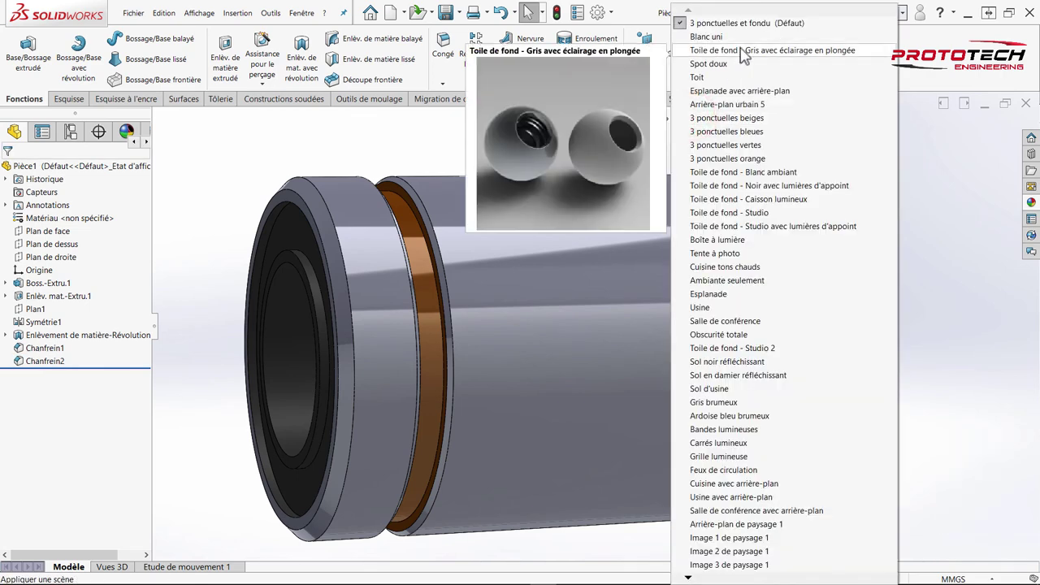
{"action": "left_click", "coordinate": [745, 47]}
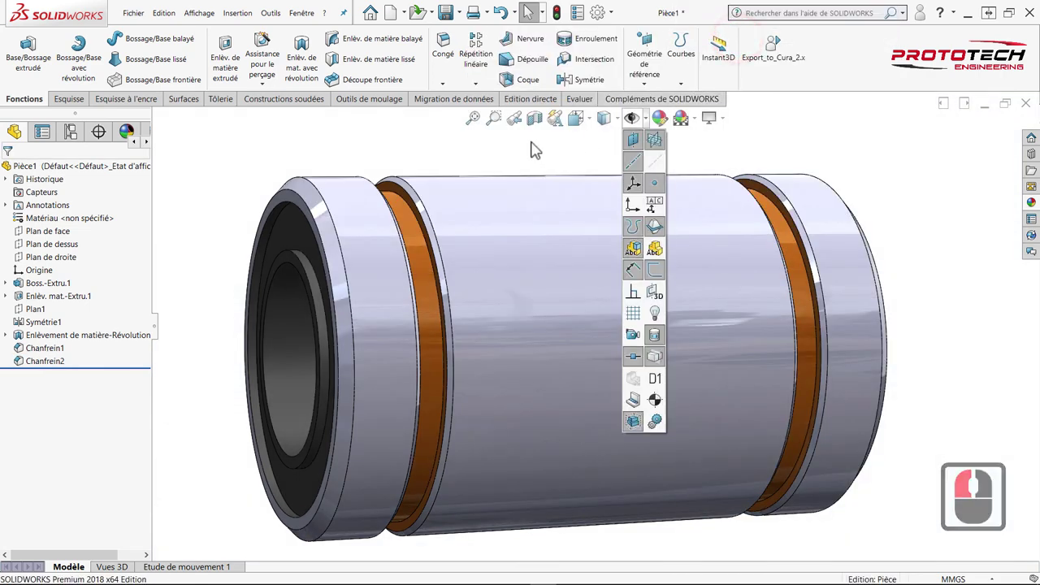
{"action": "left_click_drag", "start_coordinate": [358, 143], "coordinate": [499, 111]}
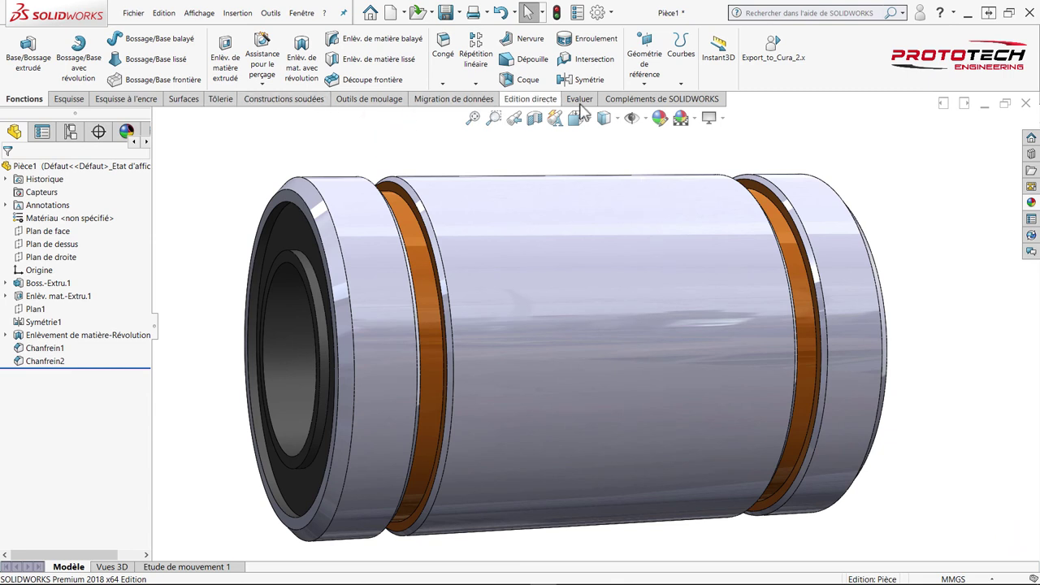
Step: Load the PhotoView 360 add-in from the SOLIDWORKS Add-ins tools
{"action": "left_click_drag", "start_coordinate": [615, 111], "coordinate": [93, 73]}
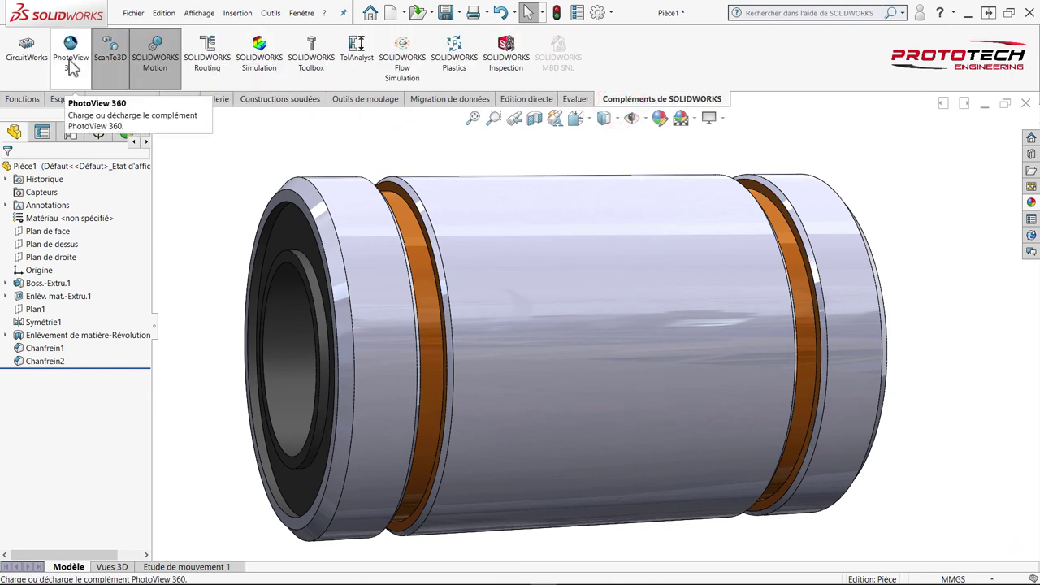
{"action": "left_click_drag", "start_coordinate": [74, 66], "coordinate": [263, 145]}
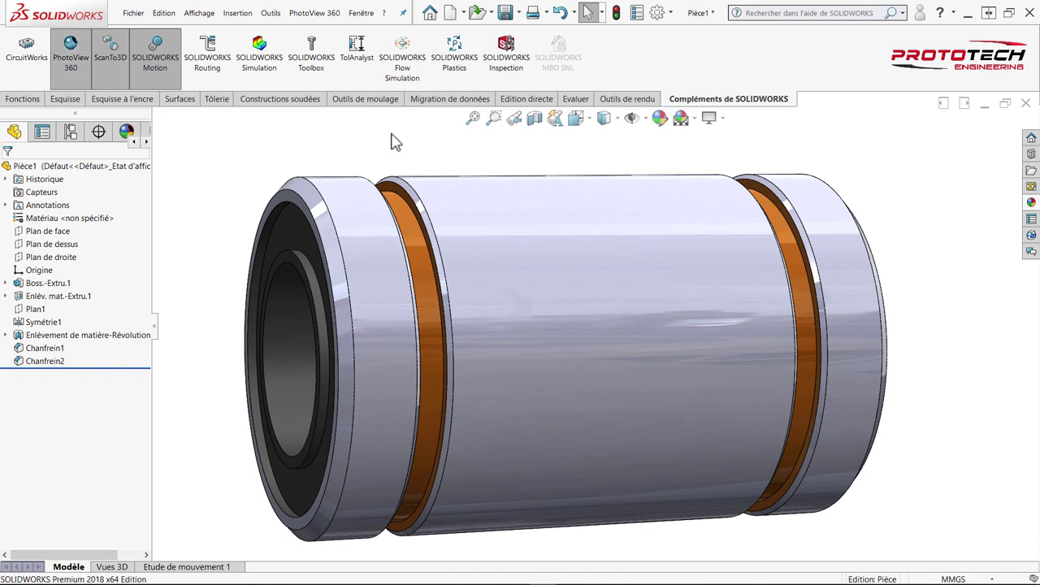
Step: Enable Aperçu intégré so a live photorealistic preview refines the grooved tube
{"action": "left_click_drag", "start_coordinate": [627, 102], "coordinate": [257, 59]}
{"action": "left_click_drag", "start_coordinate": [257, 59], "coordinate": [265, 137]}
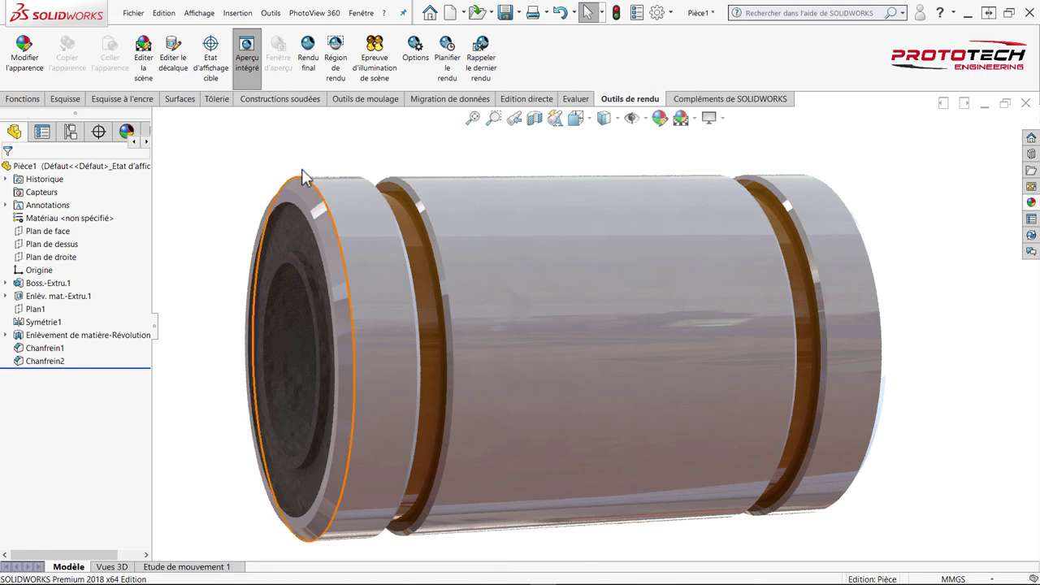
{"action": "middle_click", "coordinate": [286, 163]}
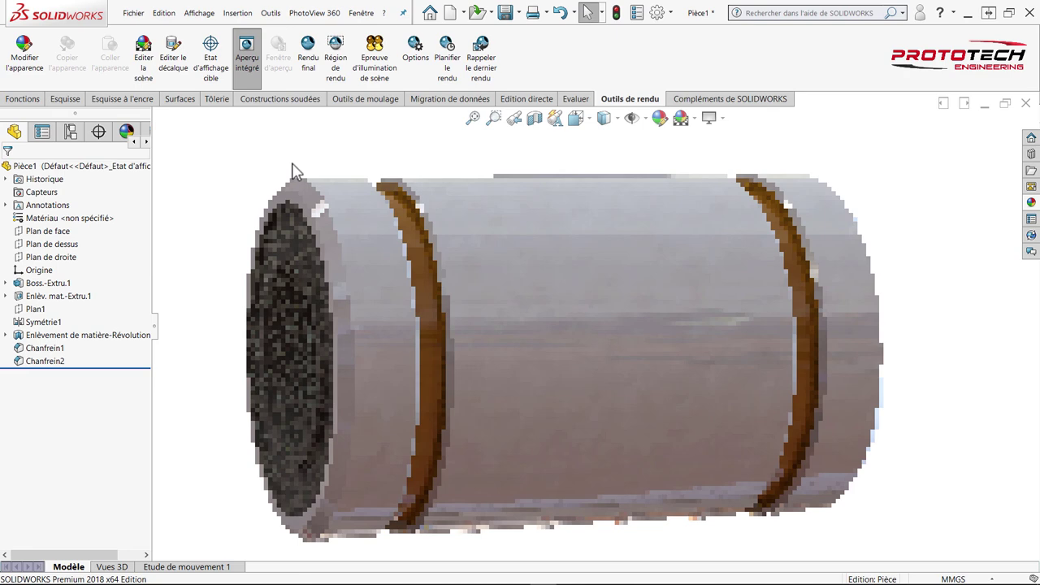
{"action": "middle_click", "coordinate": [303, 171]}
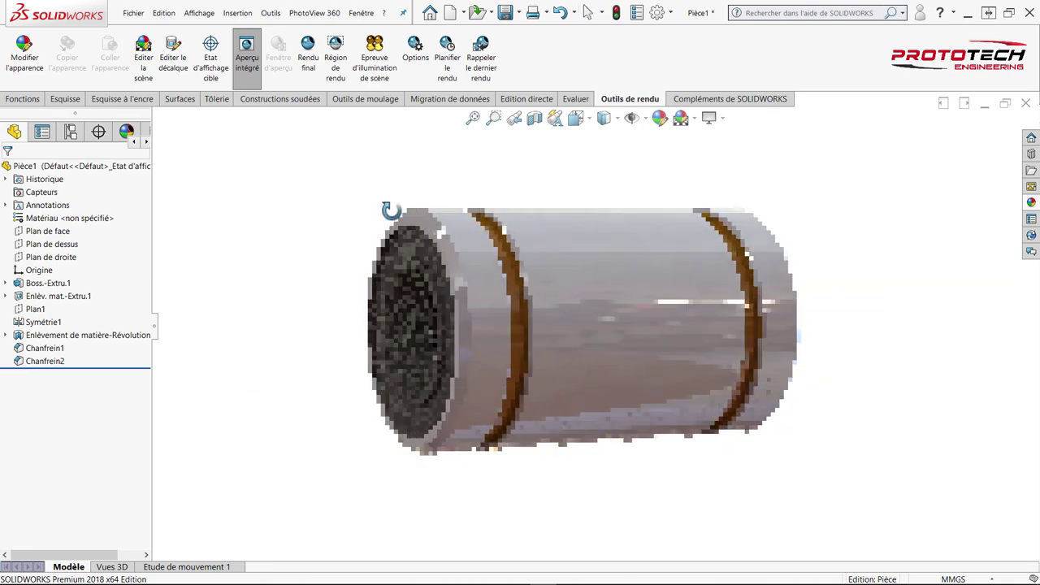
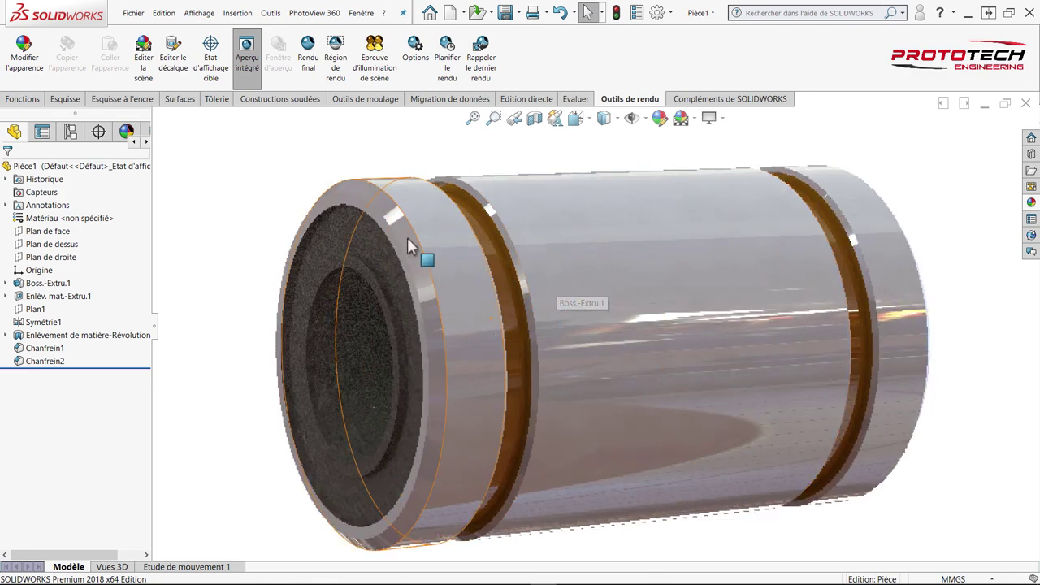
{"action": "left_click", "coordinate": [247, 181]}
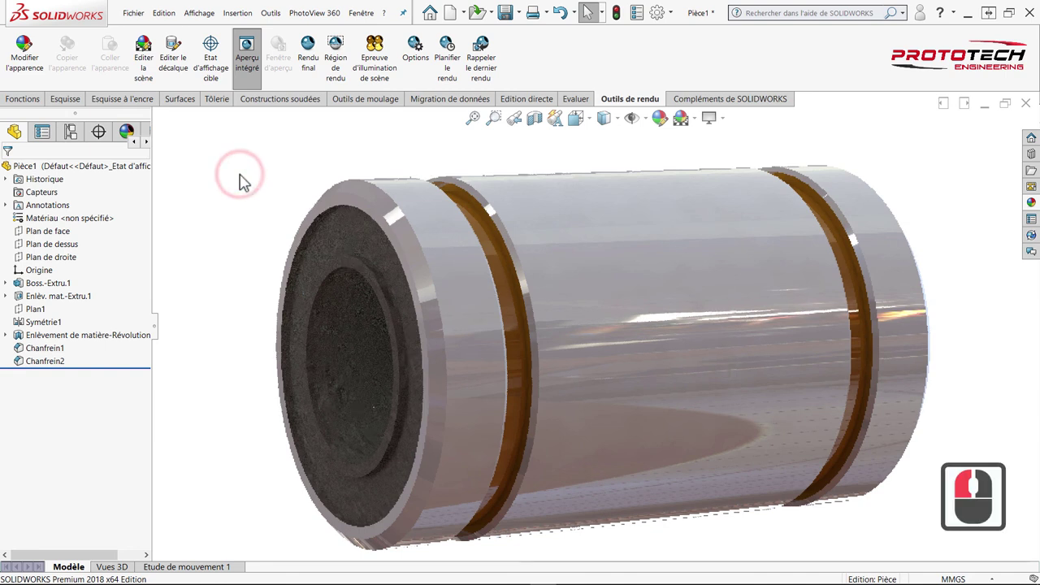